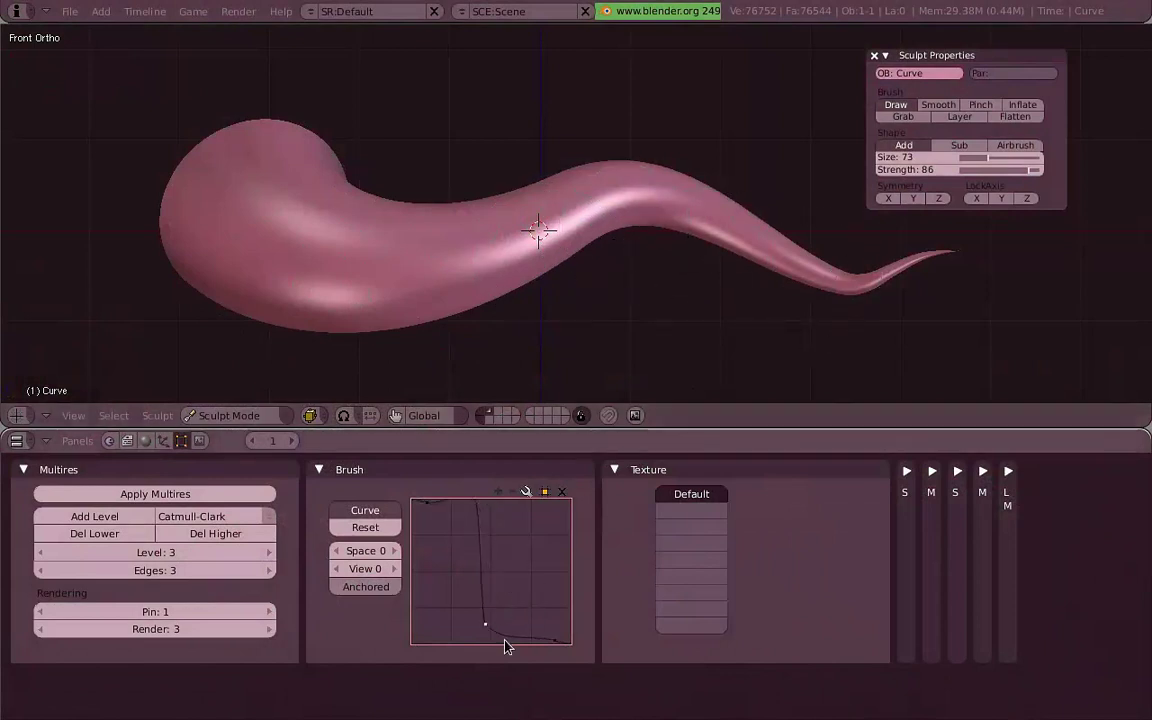
Reshape the brush falloff curve to a narrow bell profile, previewing it with F between edits.
{"action": "key", "text": "f"}
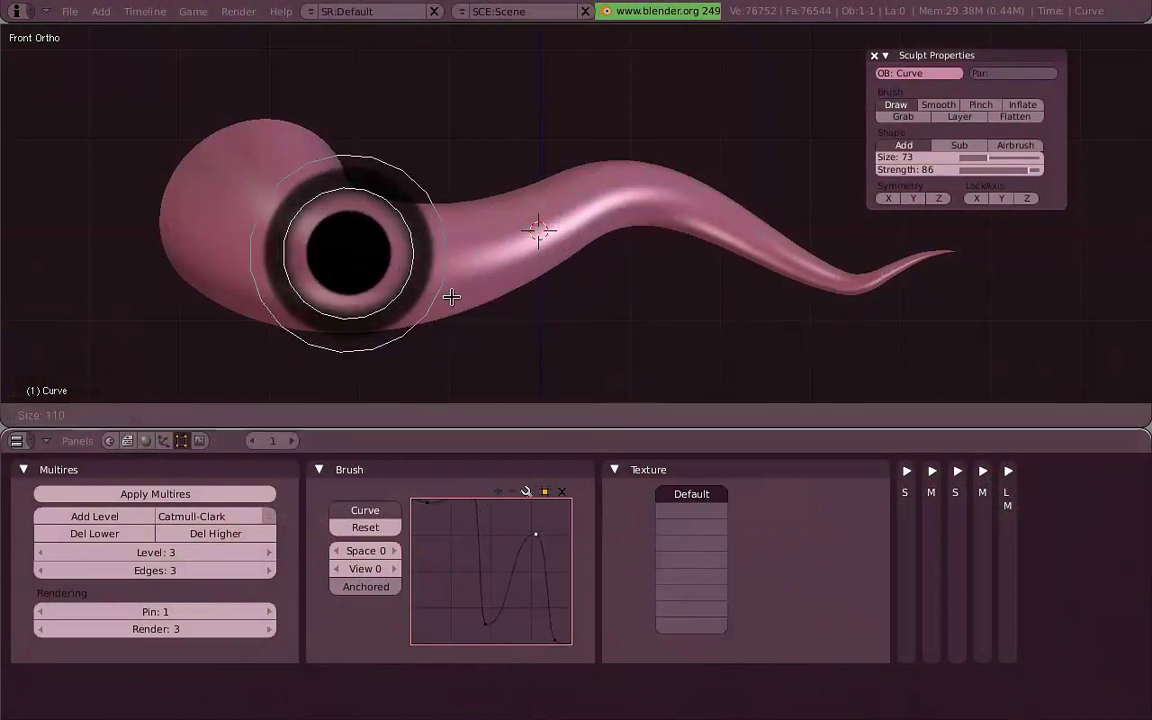
{"action": "right_click", "coordinate": [454, 290]}
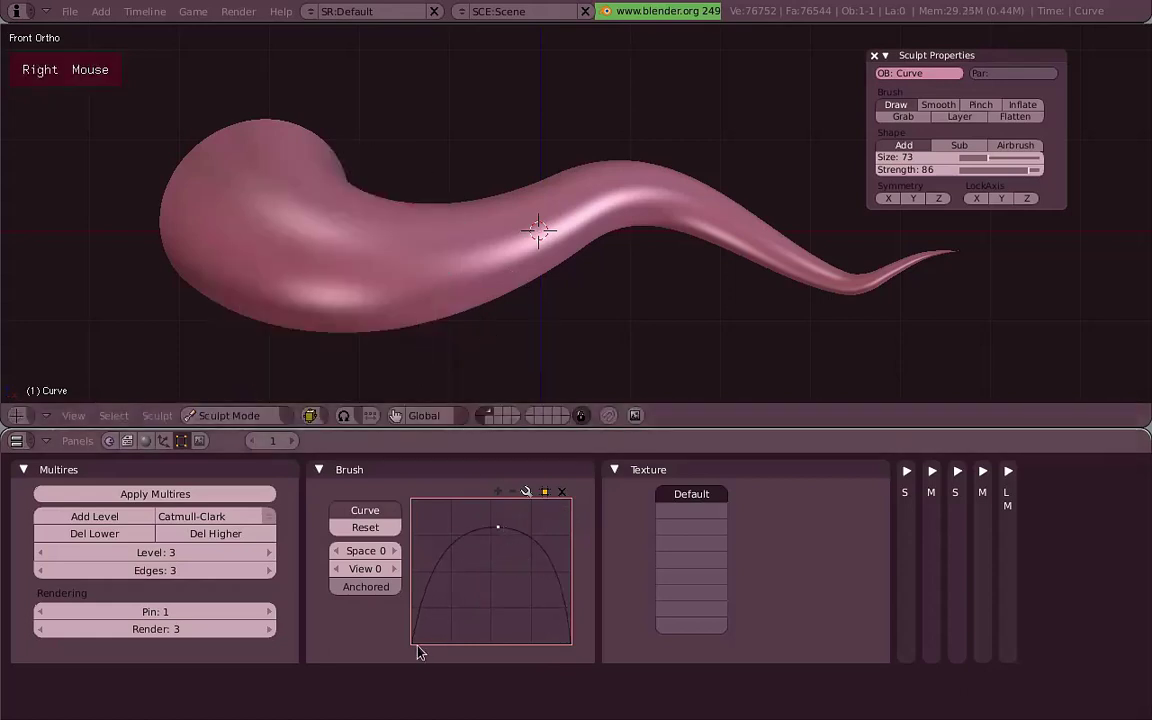
{"action": "key", "text": "f"}
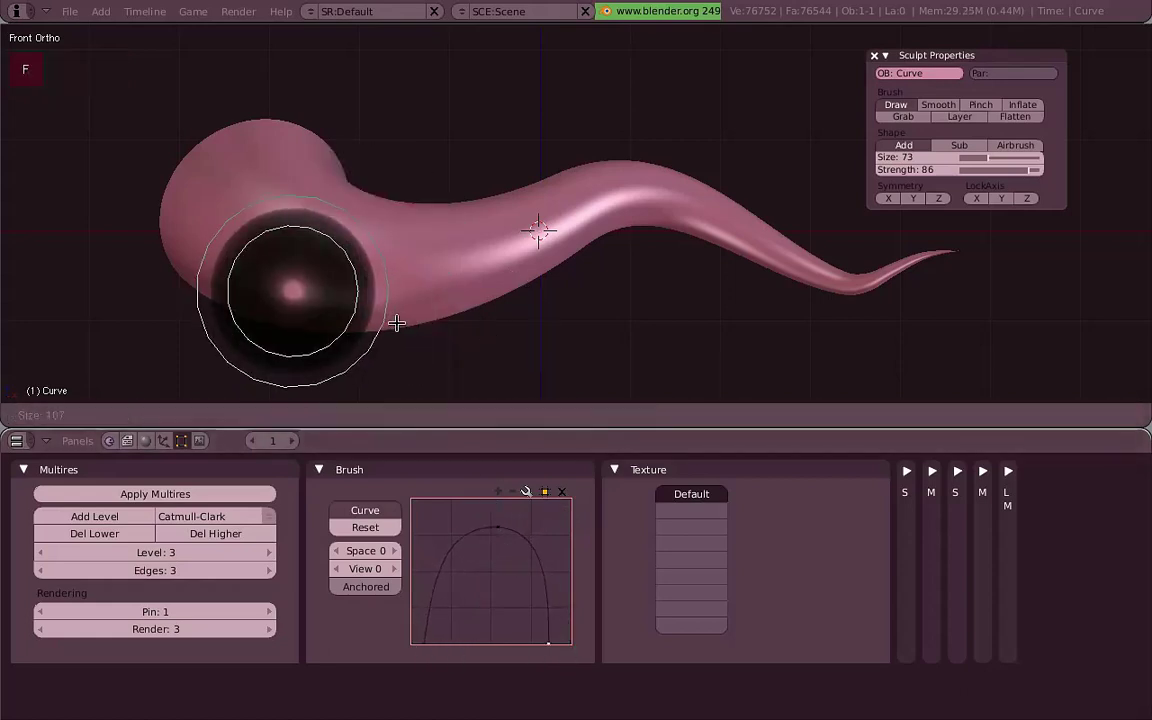
{"action": "right_click", "coordinate": [396, 313]}
{"action": "key", "text": "f"}
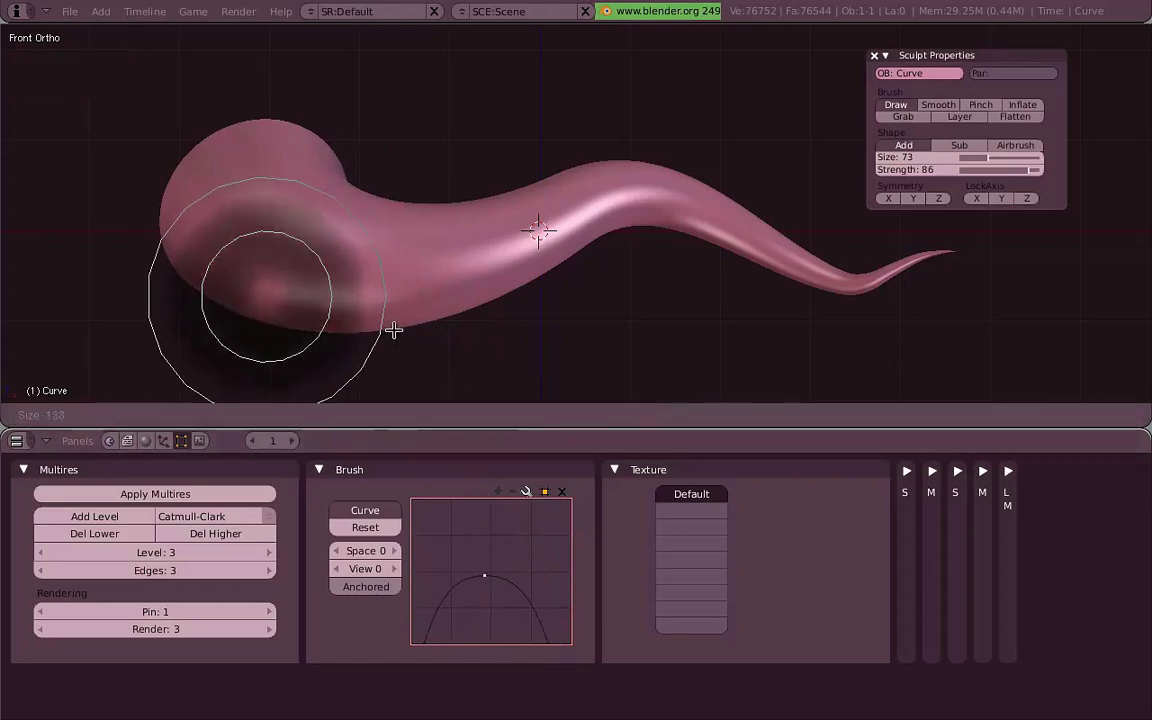
{"action": "right_click", "coordinate": [536, 232]}
{"action": "key", "text": "f"}
{"action": "right_click", "coordinate": [390, 300]}
Stamp test bumps on the tentacle to check the falloff, then orbit to inspect them.
{"action": "left_click", "coordinate": [317, 258]}
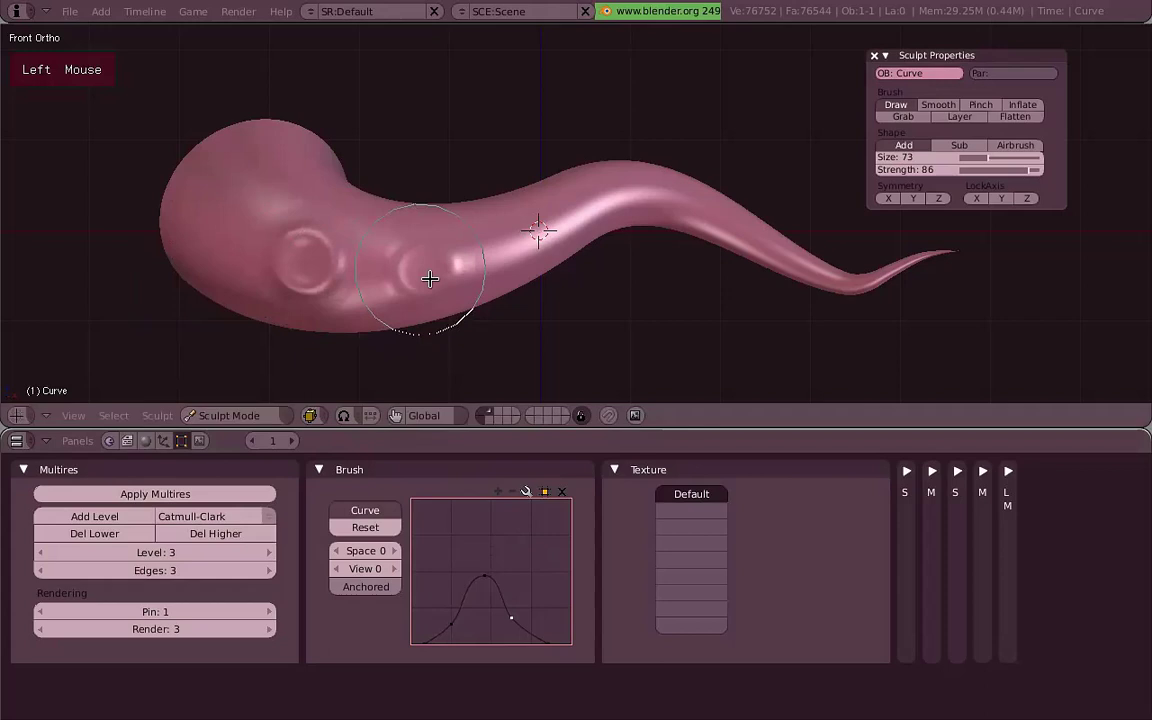
{"action": "middle_click", "coordinate": [441, 258]}
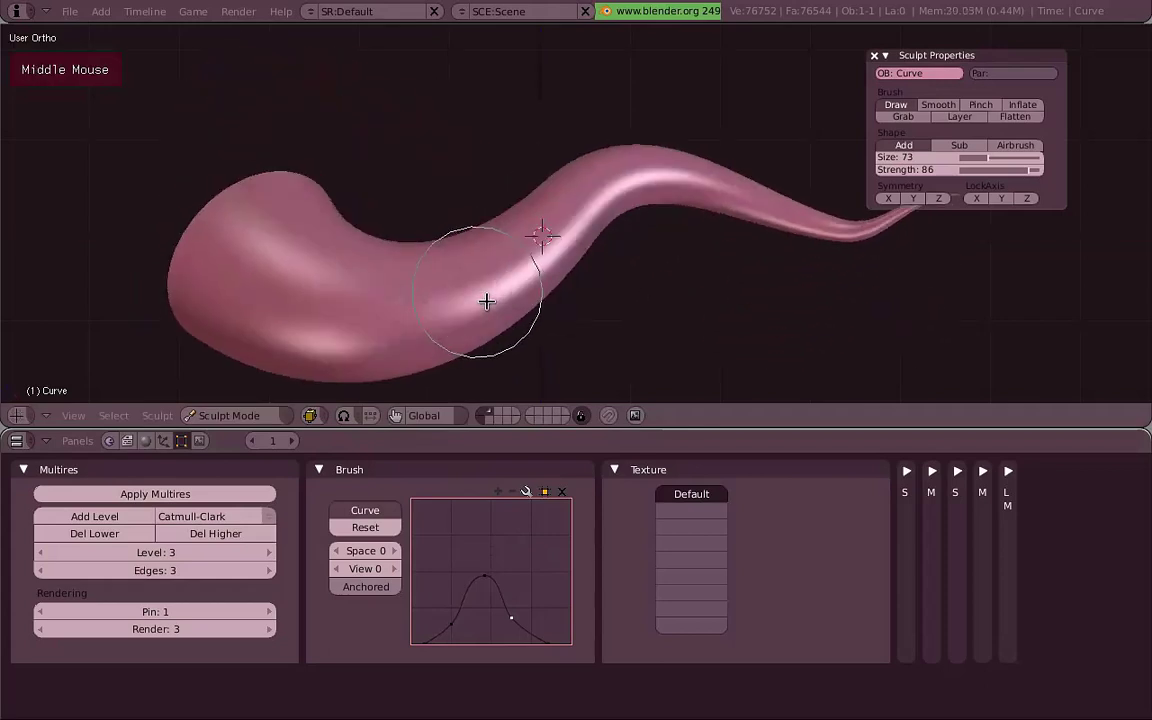
Make the brush texture a spherical Blend with a white-centre, black-outside colour band and preview it.
{"action": "key", "text": "1"}
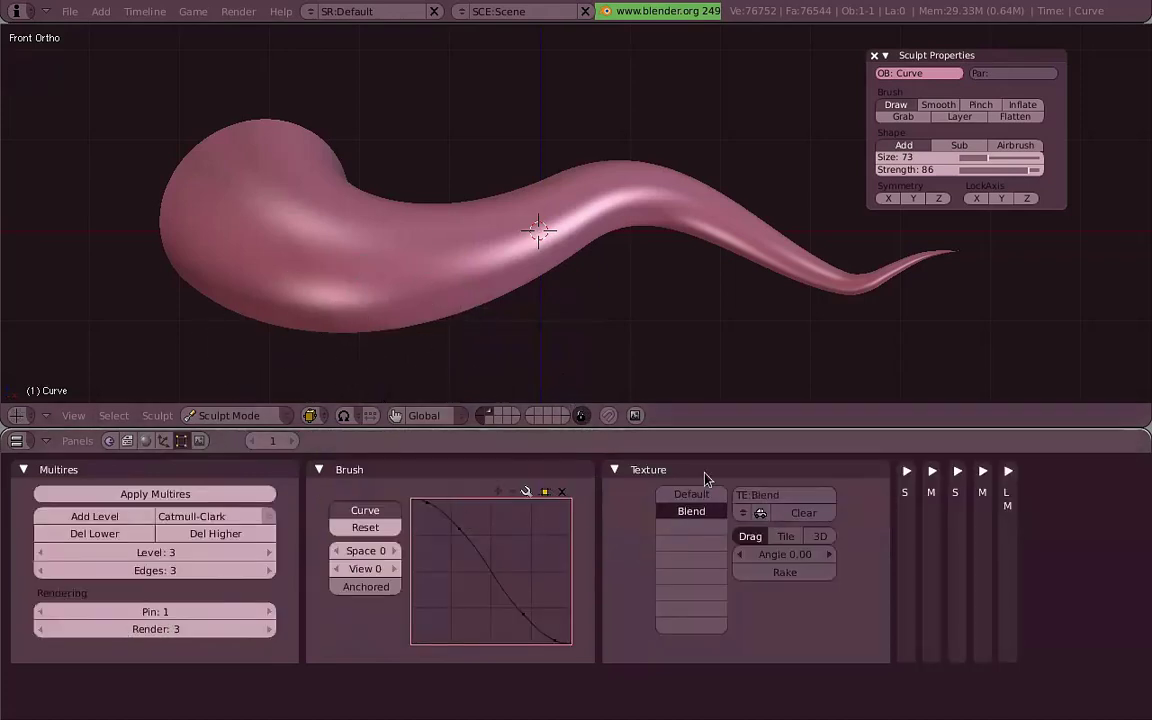
{"action": "key", "text": "f"}
{"action": "right_click", "coordinate": [428, 306]}
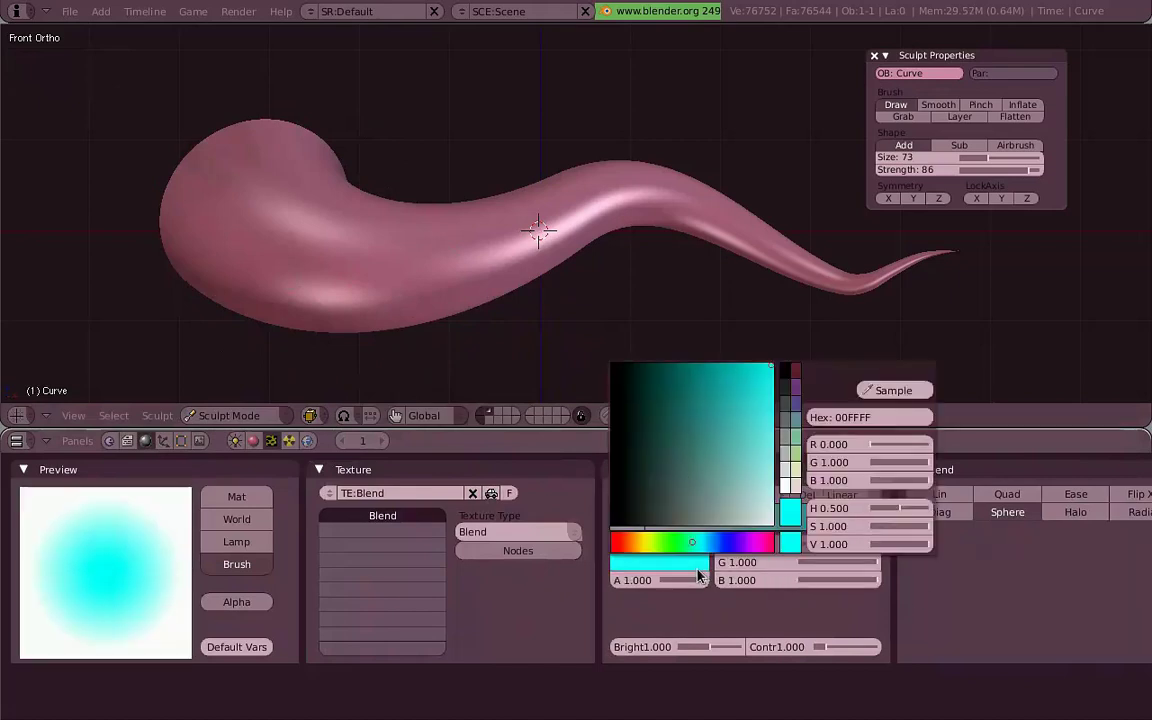
{"action": "key", "text": "f"}
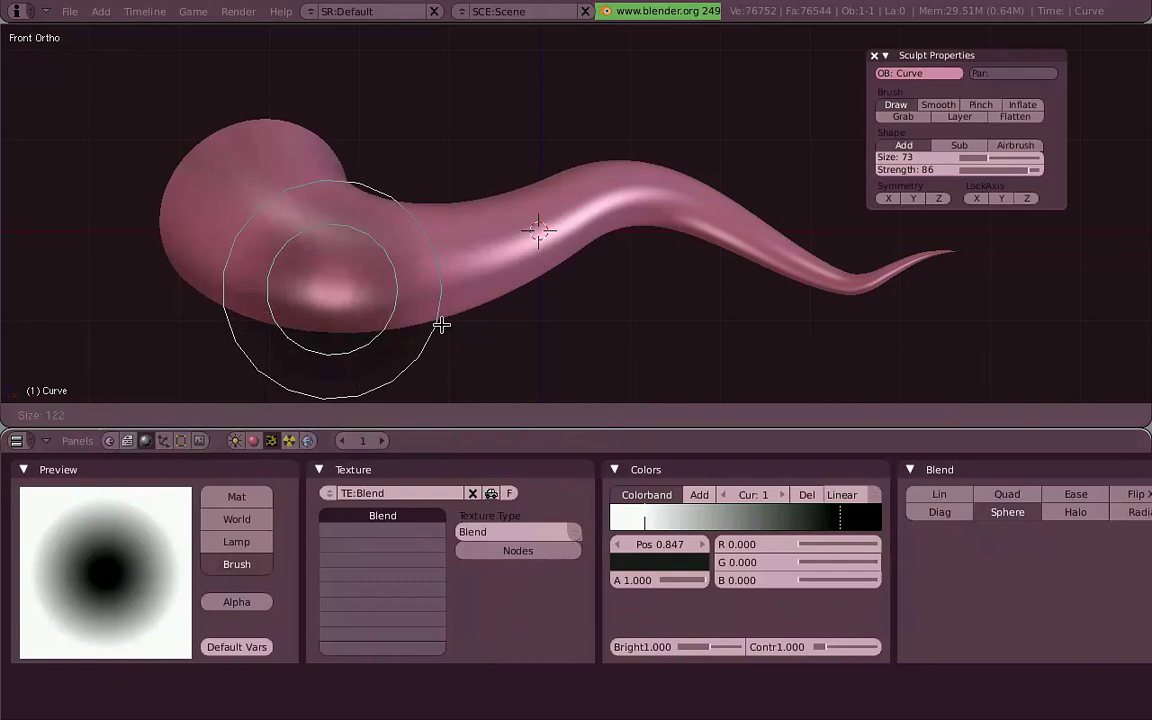
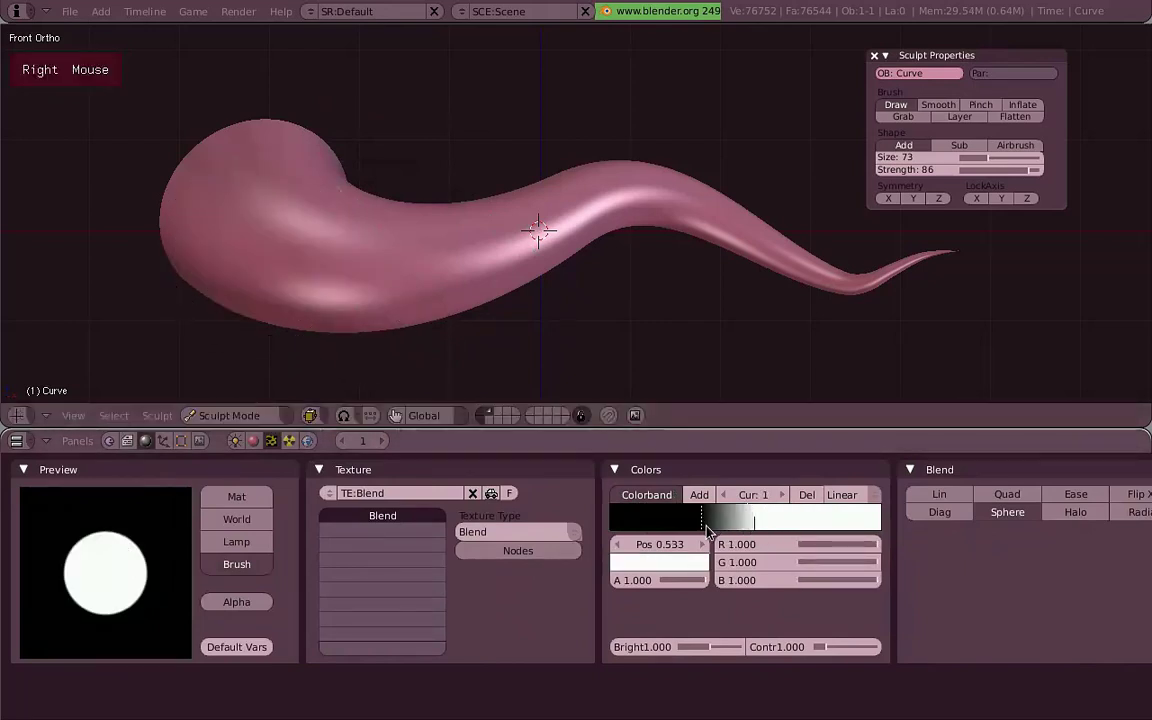
Add B-Spline colour band stops for a soft white ring and set brush Strength to 100, previewing with F.
{"action": "key", "text": "f"}
{"action": "right_click", "coordinate": [334, 294]}
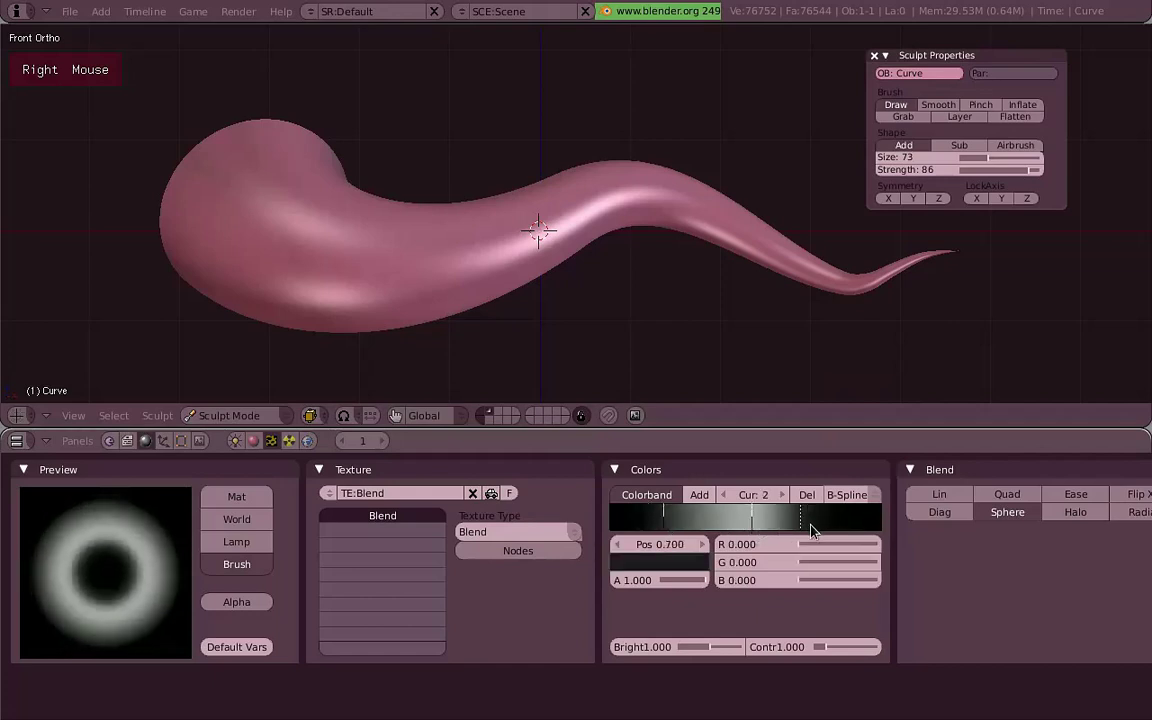
{"action": "key", "text": "f"}
{"action": "right_click", "coordinate": [536, 232]}
{"action": "key", "text": "f"}
{"action": "right_click", "coordinate": [483, 267]}
{"action": "key", "text": "f"}
{"action": "right_click", "coordinate": [302, 252]}
Stamp test rings along the tentacle with brush size 84, orbiting to check them from several sides.
{"action": "left_click", "coordinate": [329, 265]}
{"action": "middle_click", "coordinate": [437, 231]}
{"action": "left_click", "coordinate": [390, 168]}
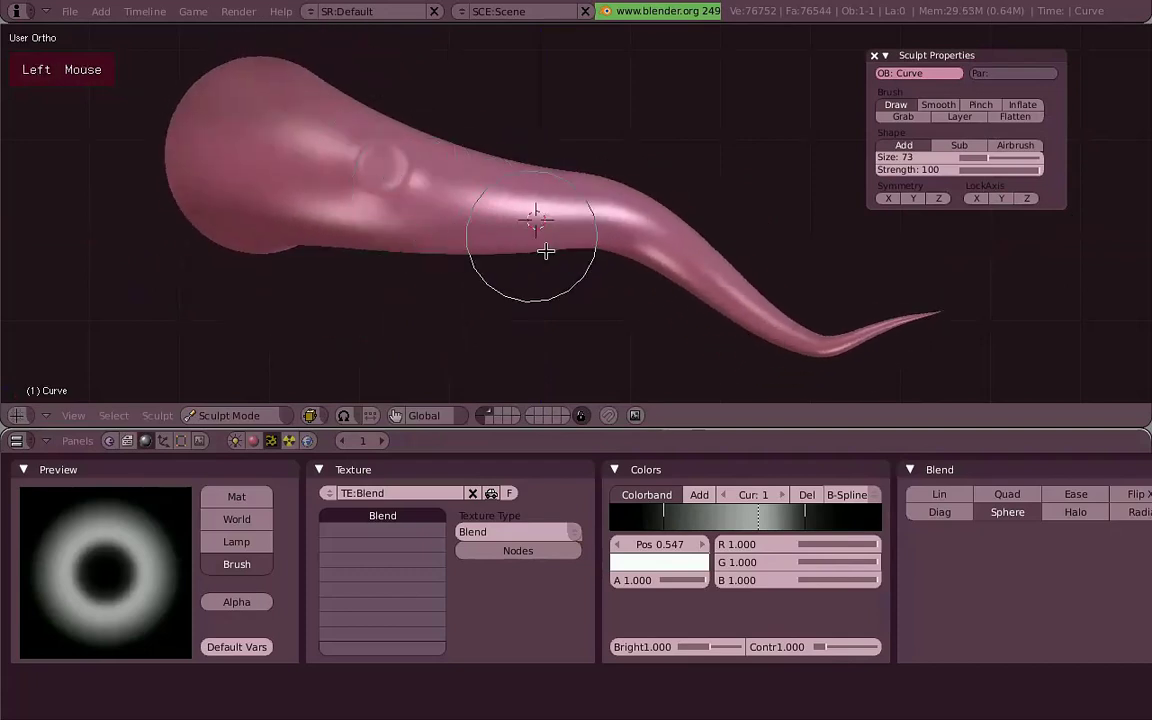
{"action": "left_click", "coordinate": [337, 187]}
{"action": "middle_click", "coordinate": [497, 204]}
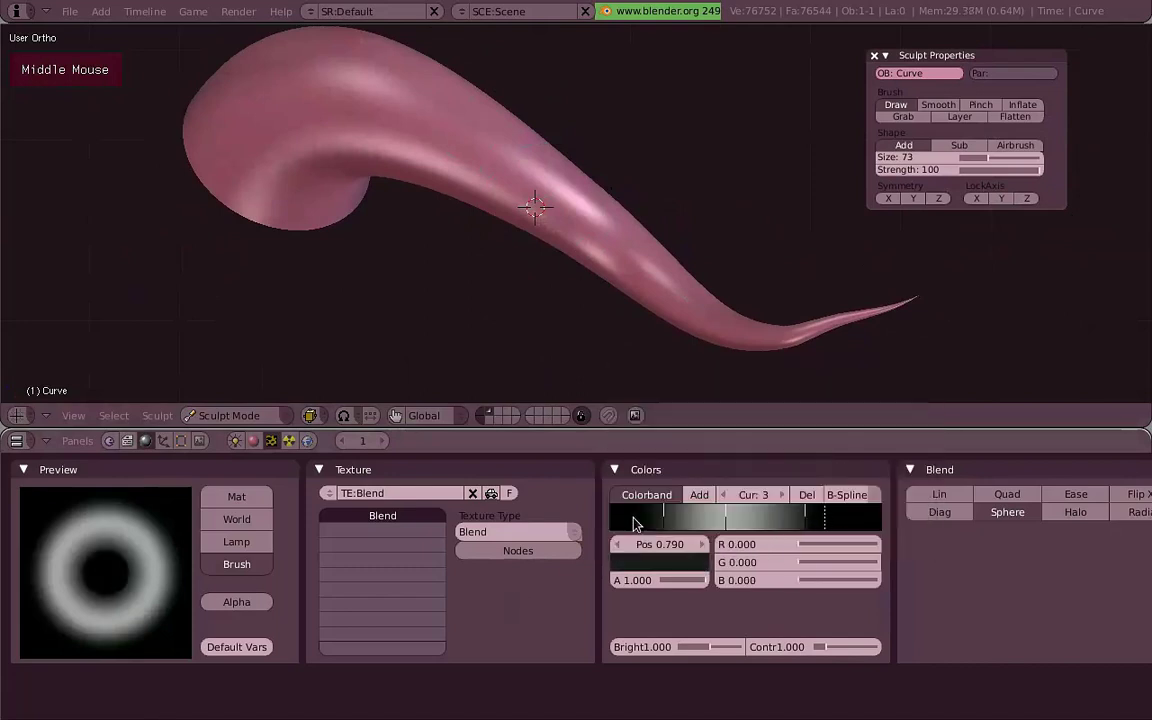
{"action": "key", "text": "f"}
{"action": "left_click", "coordinate": [369, 120]}
{"action": "middle_click", "coordinate": [476, 118]}
{"action": "middle_click", "coordinate": [552, 125]}
{"action": "scroll", "scroll_direction": "up", "scroll_amount": 3}
{"action": "middle_click", "coordinate": [556, 299]}
{"action": "left_click", "coordinate": [564, 305]}
{"action": "middle_click", "coordinate": [478, 304]}
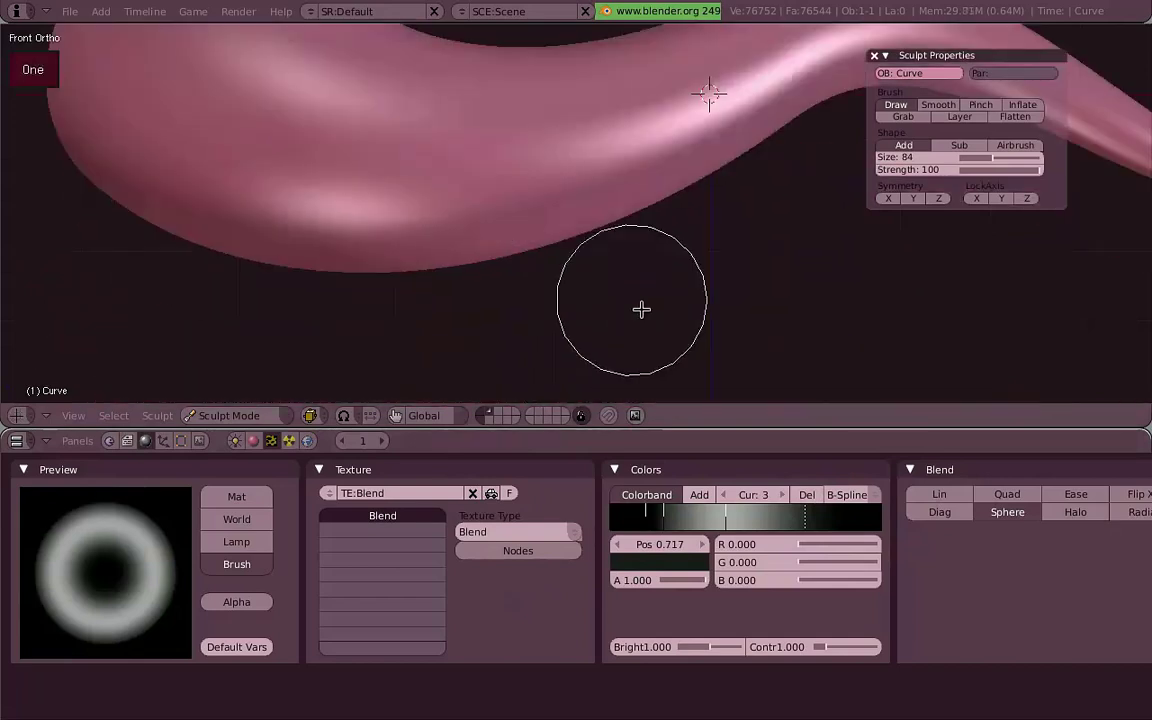
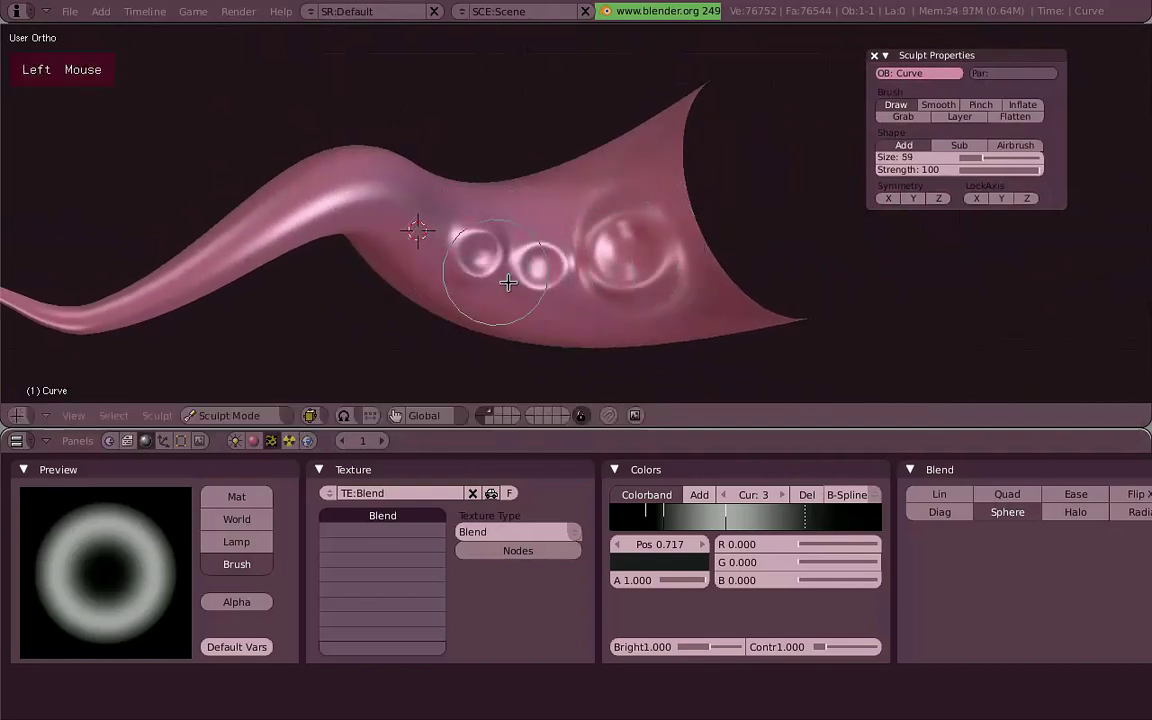
Stamp a test sucker on the tentacle's flat end, then undo the test stamps back to a smooth surface.
{"action": "middle_click", "coordinate": [687, 265]}
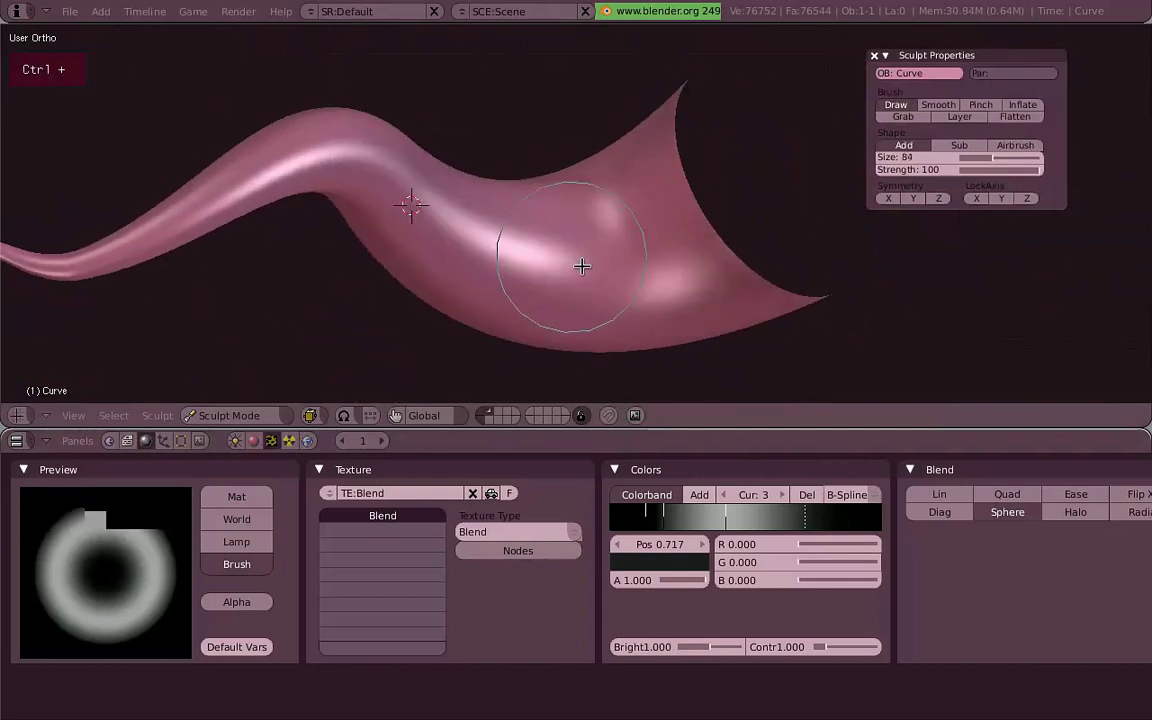
{"action": "left_click", "coordinate": [599, 251]}
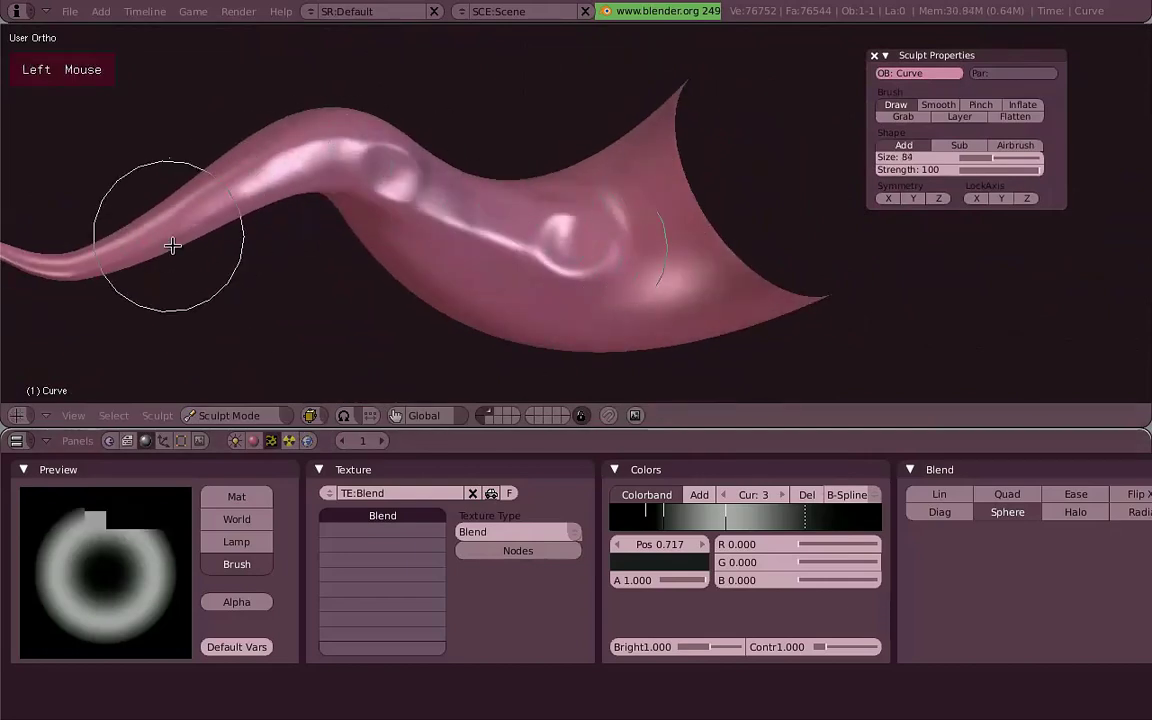
{"action": "middle_click", "coordinate": [572, 279]}
{"action": "middle_click", "coordinate": [589, 264]}
{"action": "key", "text": "KP_1"}
{"action": "key", "text": "ctrl+KP_1"}
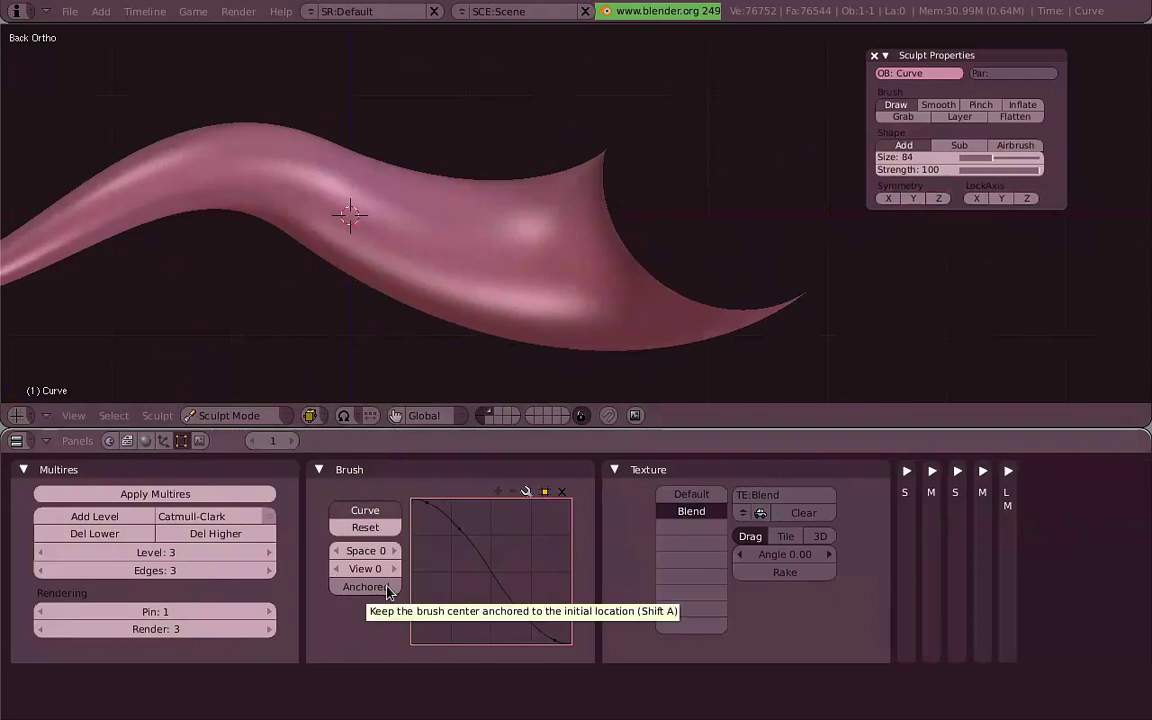
Lower brush Strength to 50 and stamp the first anchored suckers near the tentacle's flat end.
{"action": "left_click", "coordinate": [523, 261]}
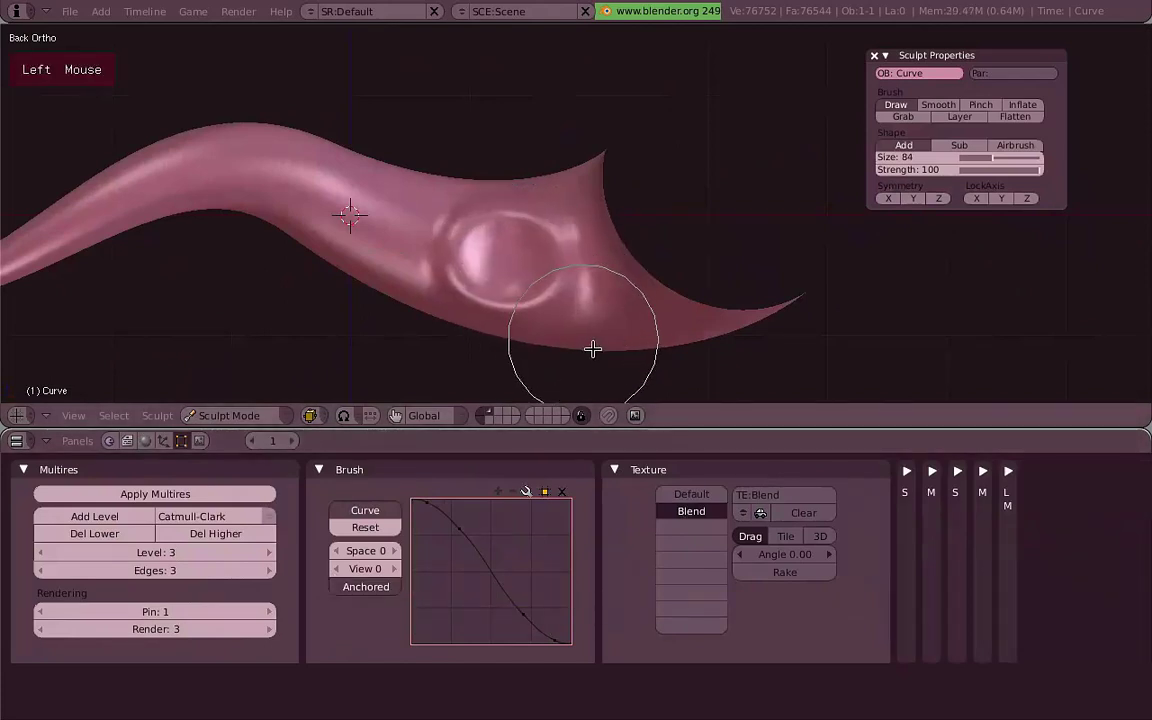
{"action": "middle_click", "coordinate": [571, 232]}
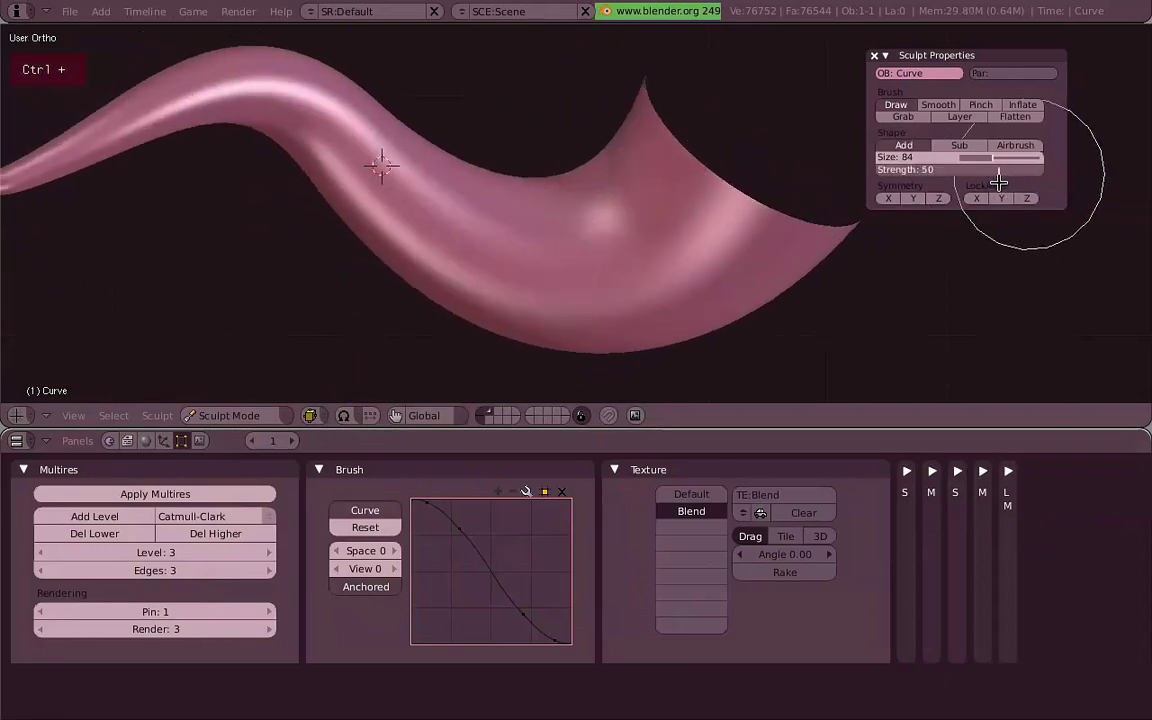
{"action": "left_click", "coordinate": [521, 261]}
{"action": "middle_click", "coordinate": [672, 236]}
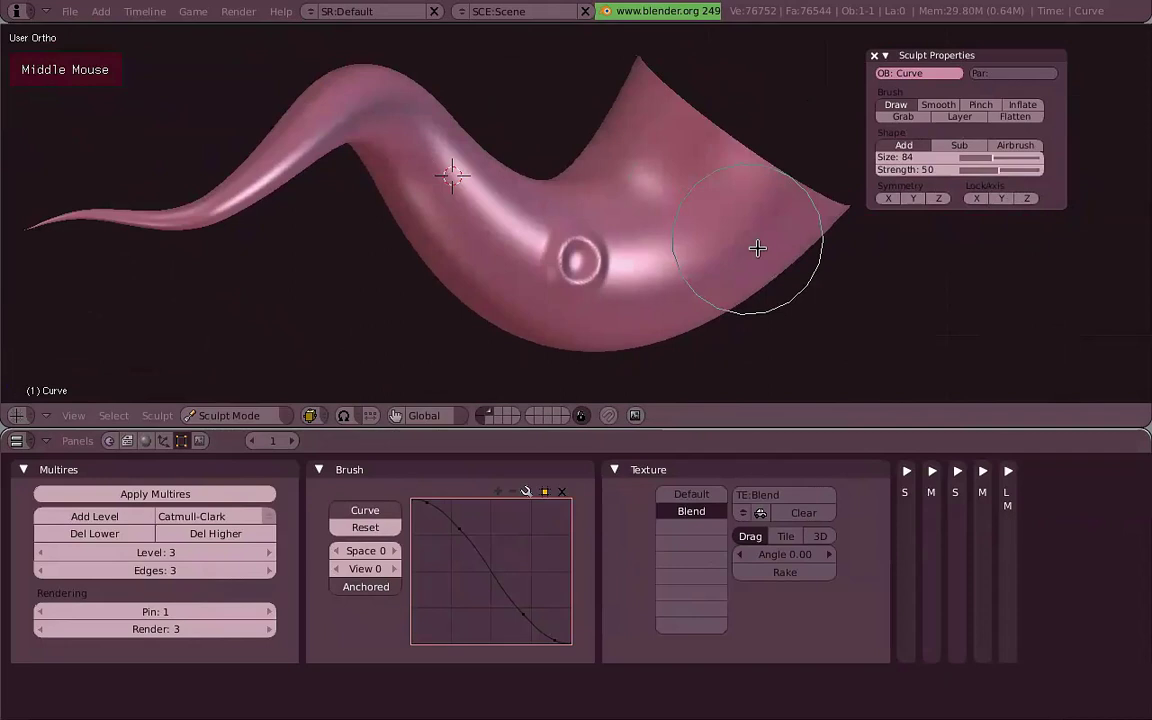
{"action": "left_click", "coordinate": [704, 212]}
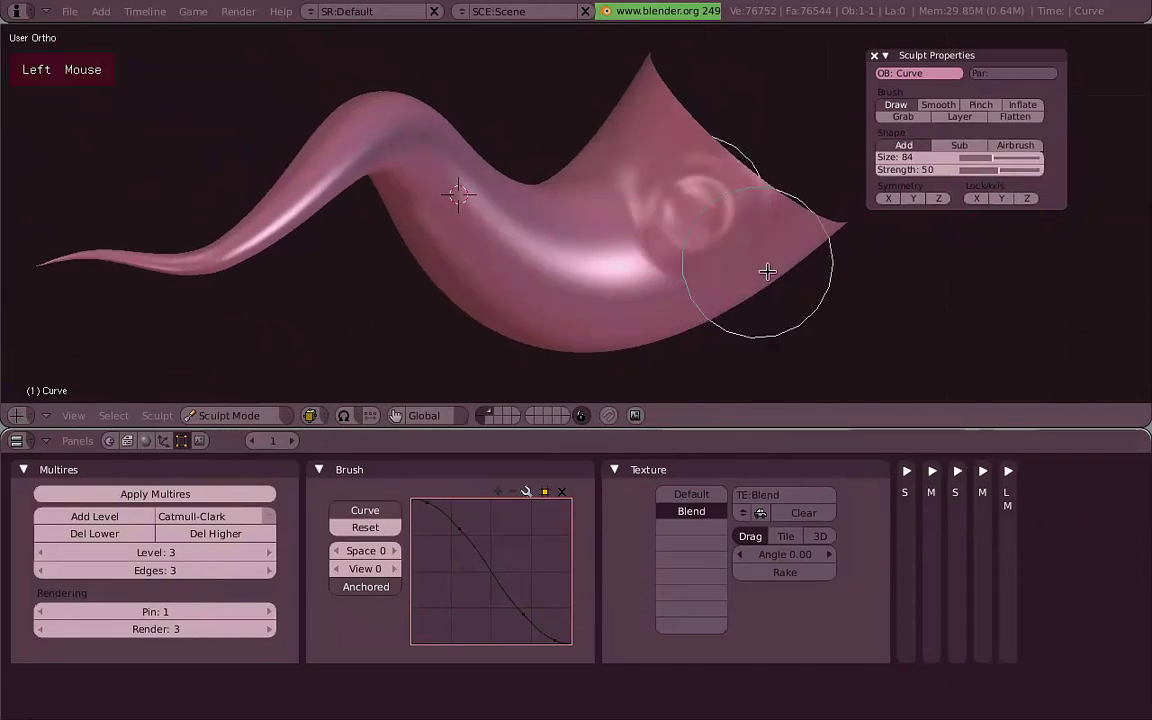
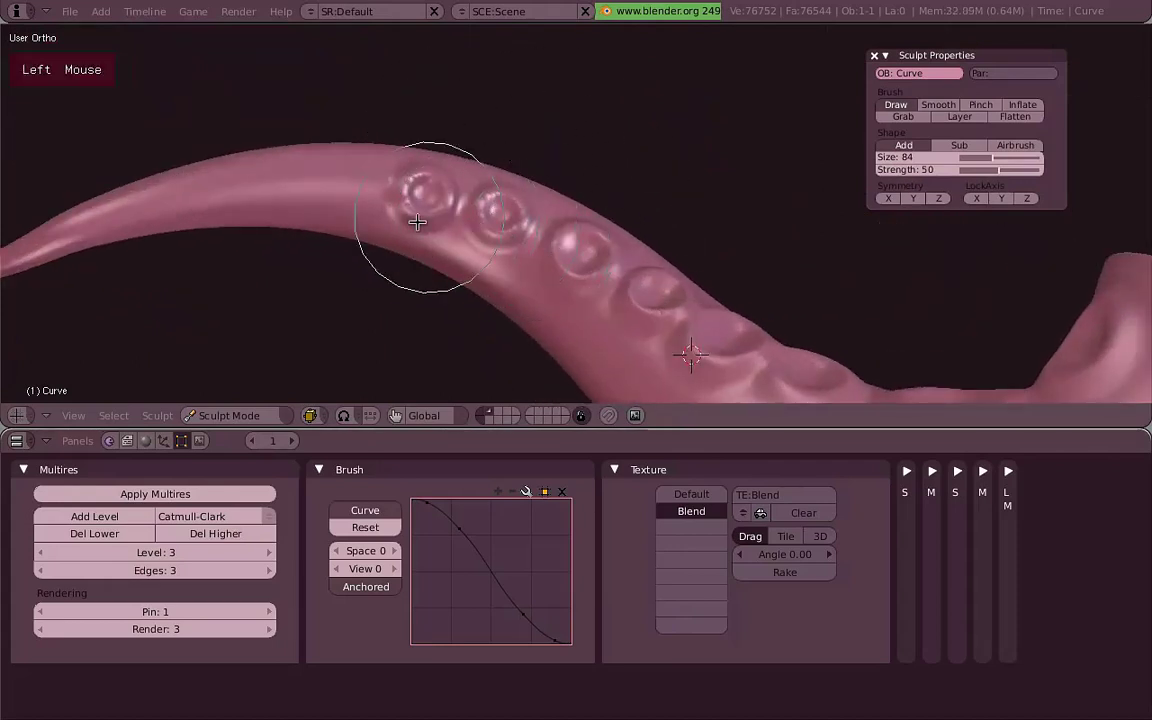
Stamp a row of suckers along the tentacle's underside toward the tip.
{"action": "left_click", "coordinate": [350, 194]}
{"action": "middle_click", "coordinate": [477, 156]}
{"action": "middle_click", "coordinate": [487, 191]}
{"action": "scroll", "scroll_direction": "up", "scroll_amount": 3}
{"action": "left_click", "coordinate": [473, 264]}
{"action": "left_click", "coordinate": [418, 279]}
{"action": "scroll", "scroll_direction": "down", "scroll_amount": 3}
{"action": "middle_click", "coordinate": [588, 281]}
{"action": "middle_click", "coordinate": [810, 265]}
{"action": "middle_click", "coordinate": [488, 229]}
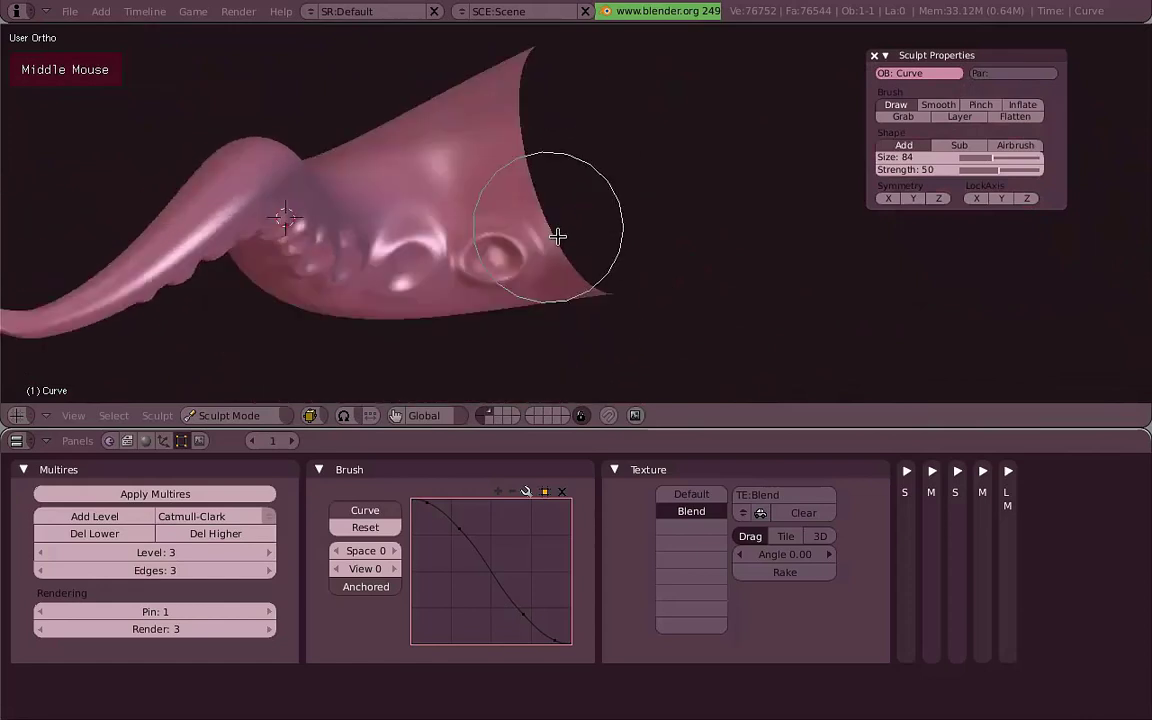
Extend the sucker row onto the wide flat end and inspect it from around the tentacle.
{"action": "middle_click", "coordinate": [532, 207]}
{"action": "scroll", "scroll_direction": "up", "scroll_amount": 3}
{"action": "left_click", "coordinate": [563, 231]}
{"action": "middle_click", "coordinate": [464, 221]}
{"action": "middle_click", "coordinate": [460, 216]}
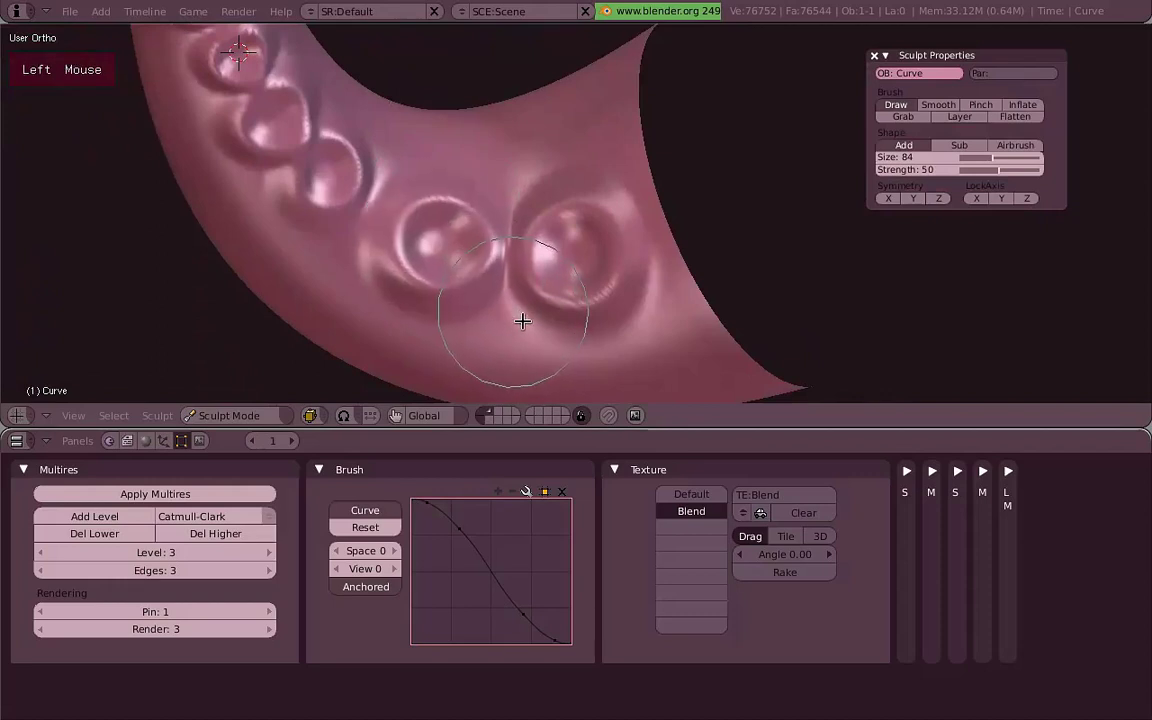
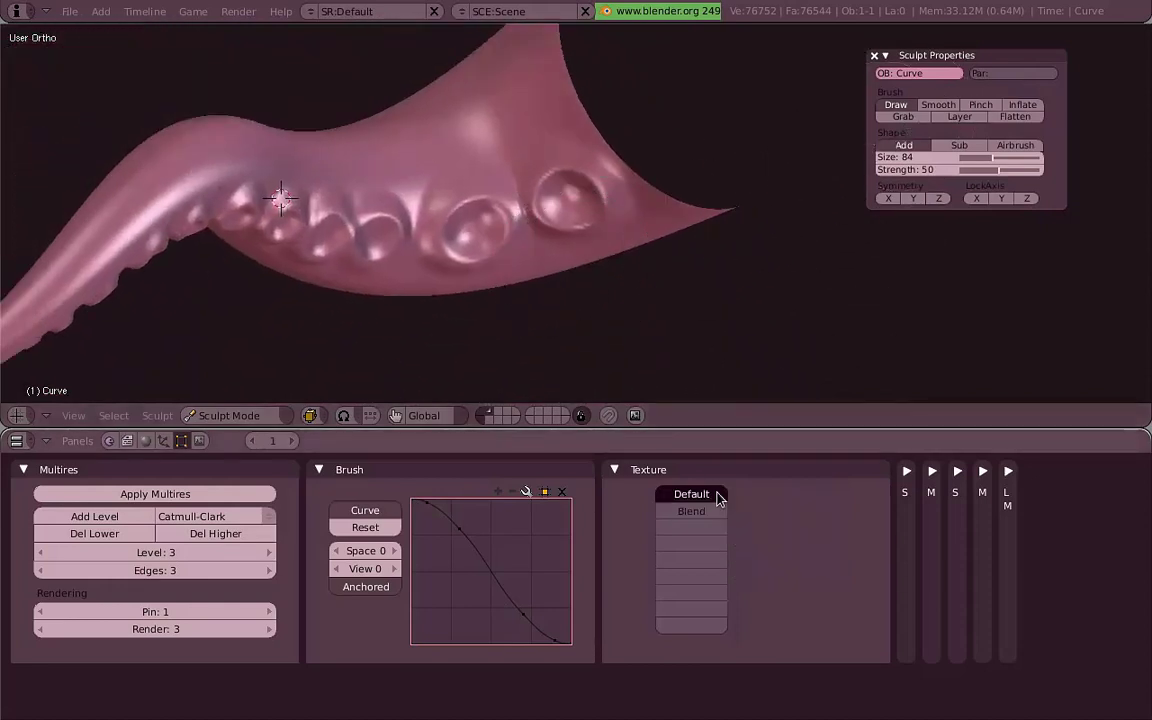
Shrink the Draw brush to size 10, turn off Anchored, and draw a thin scratch across the flat end.
{"action": "key", "text": "f"}
{"action": "right_click", "coordinate": [490, 238]}
{"action": "key", "text": "f"}
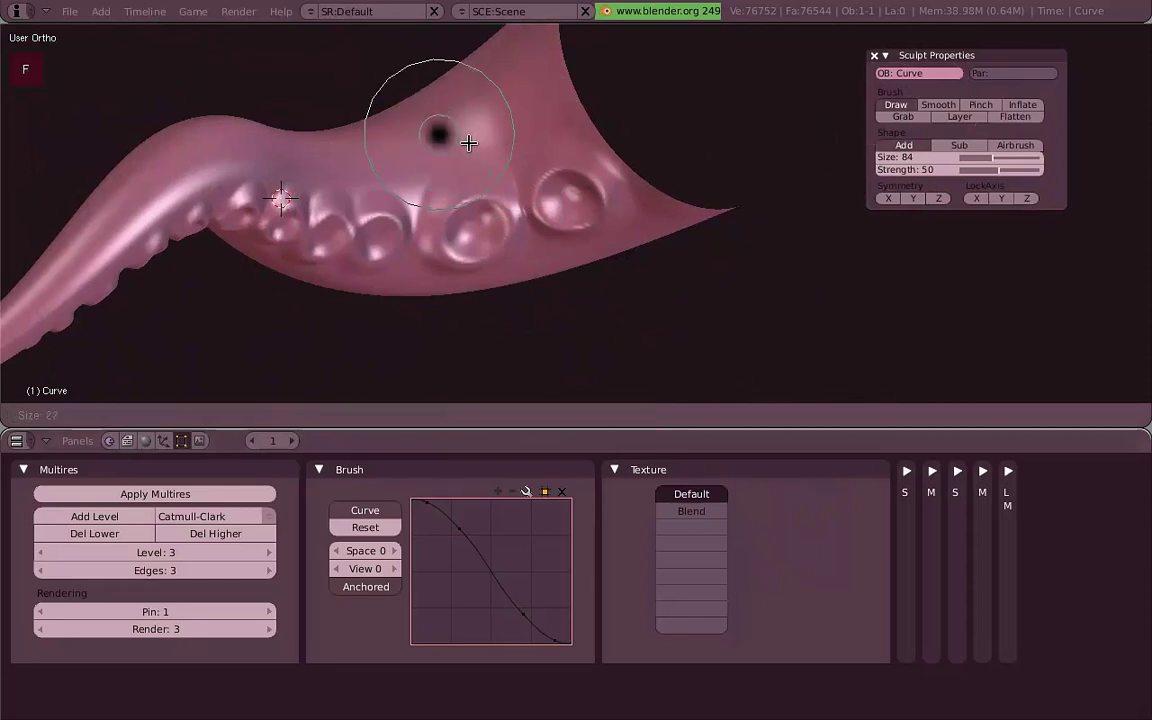
{"action": "left_click", "coordinate": [467, 137]}
{"action": "left_click", "coordinate": [594, 133]}
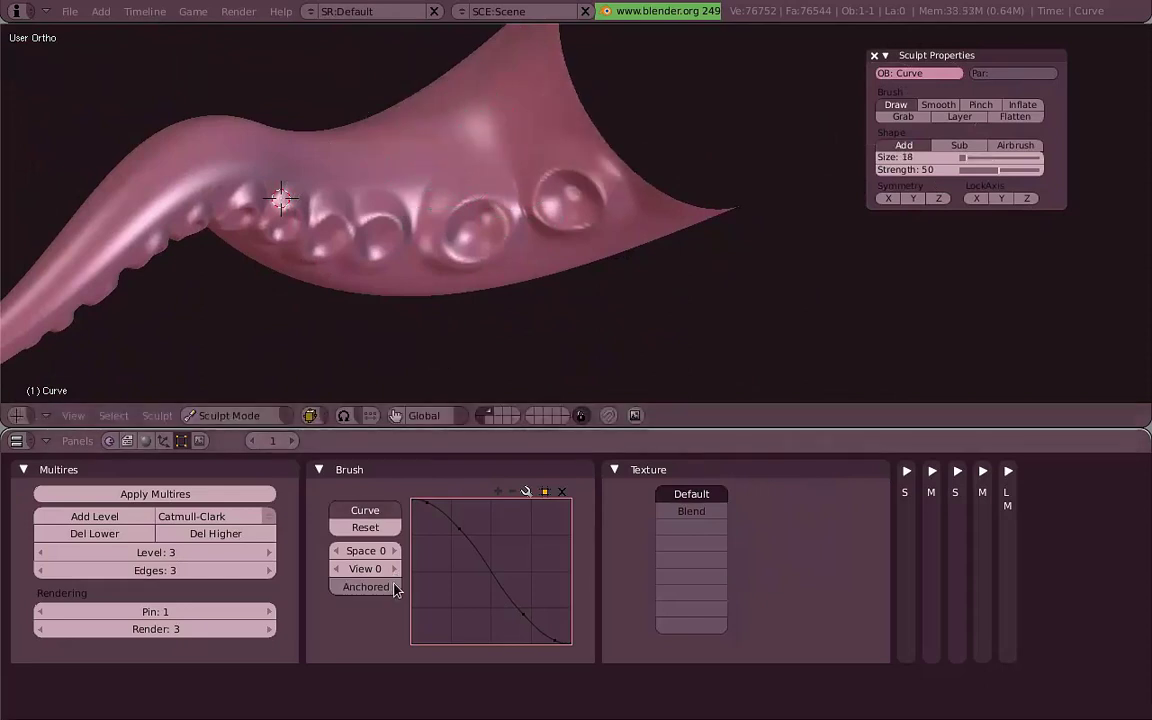
{"action": "left_click", "coordinate": [588, 146]}
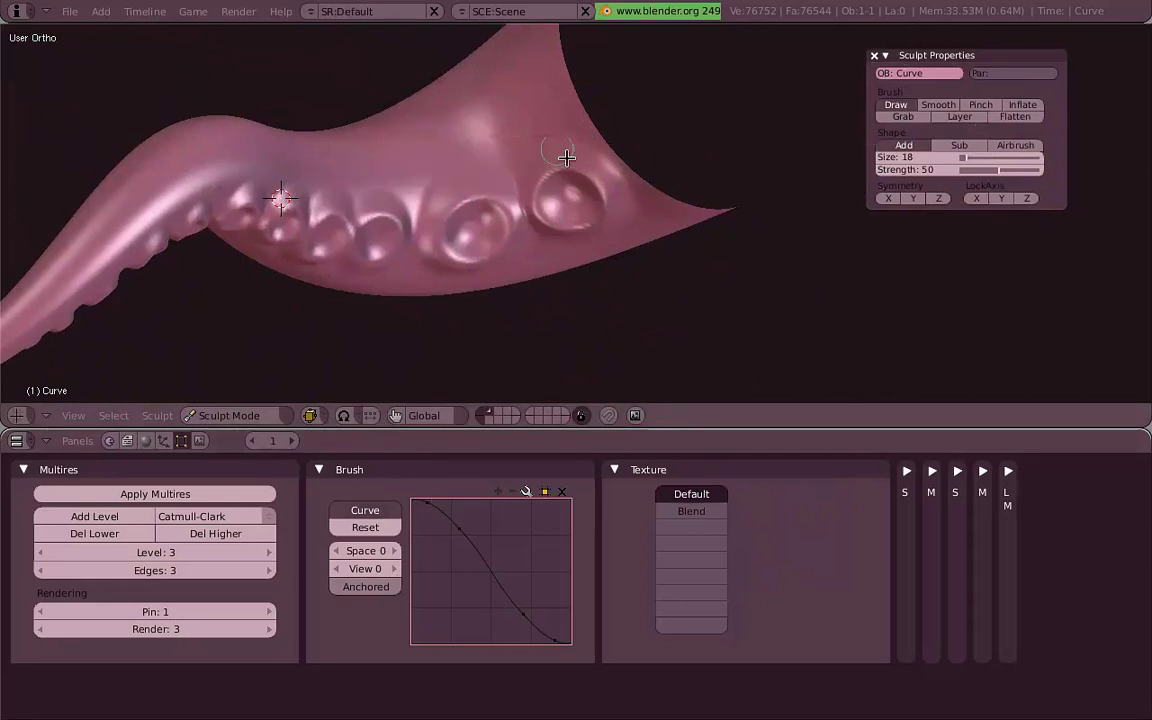
{"action": "middle_click", "coordinate": [553, 184]}
{"action": "left_click", "coordinate": [580, 112]}
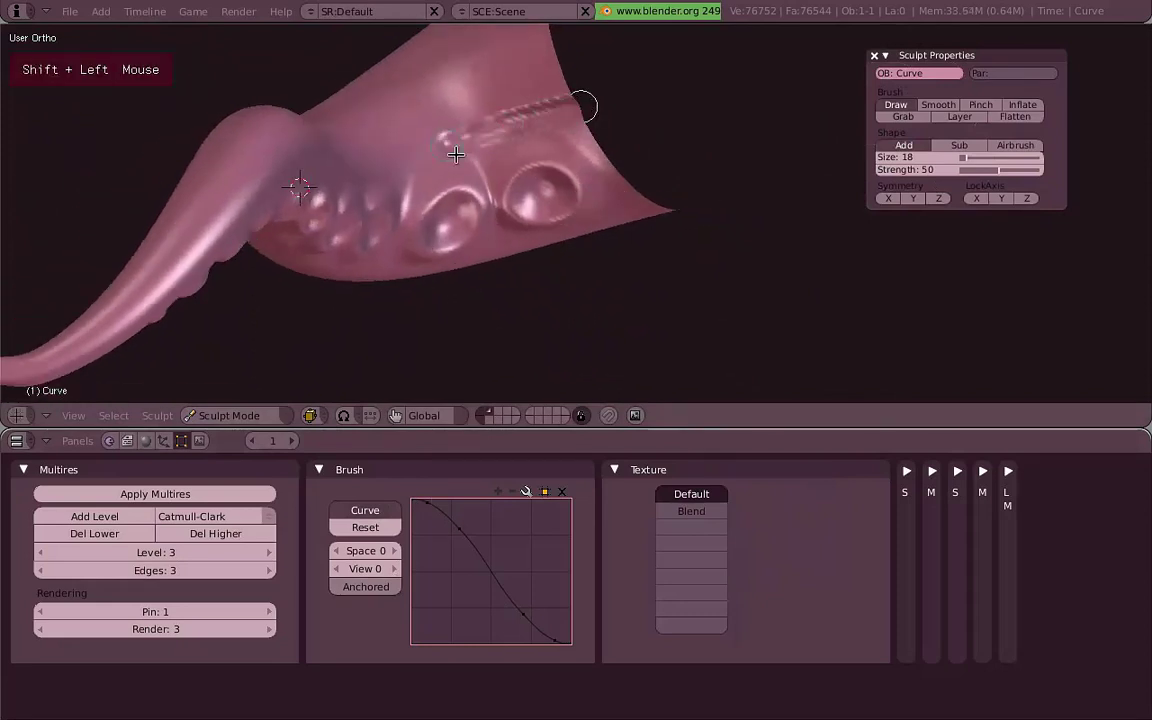
Sculpt a thin raised ridge along the tentacle beside the sucker row.
{"action": "middle_click", "coordinate": [434, 172]}
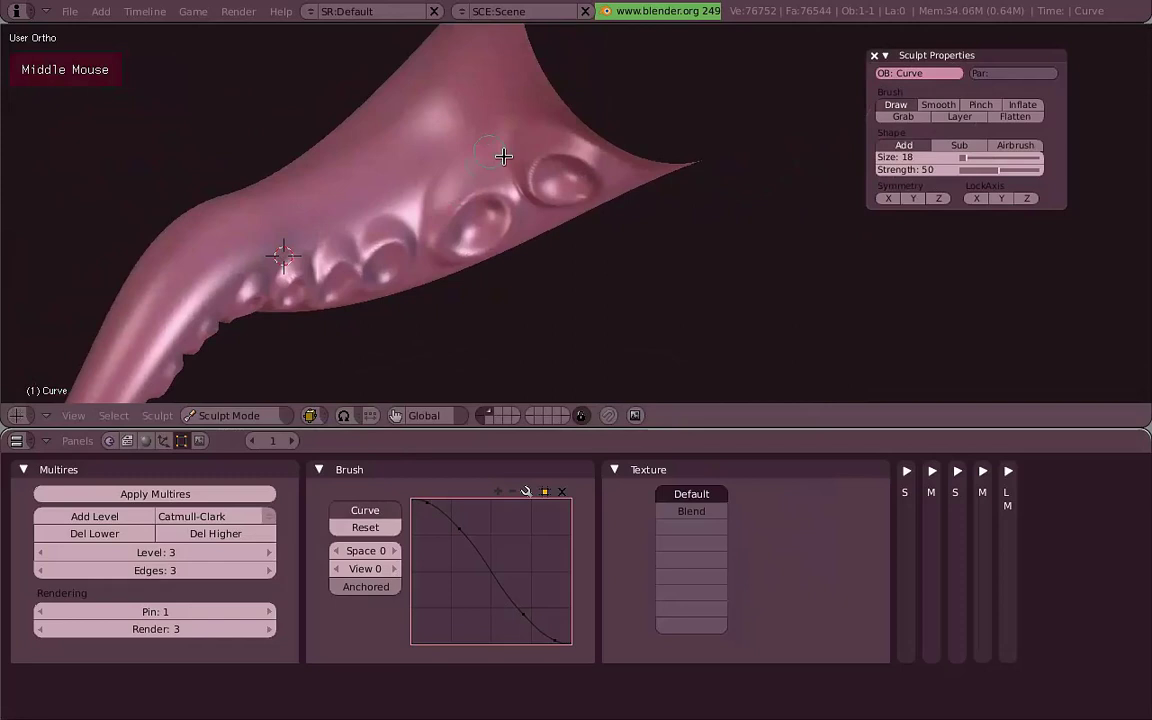
{"action": "middle_click", "coordinate": [588, 176]}
{"action": "left_click", "coordinate": [546, 154]}
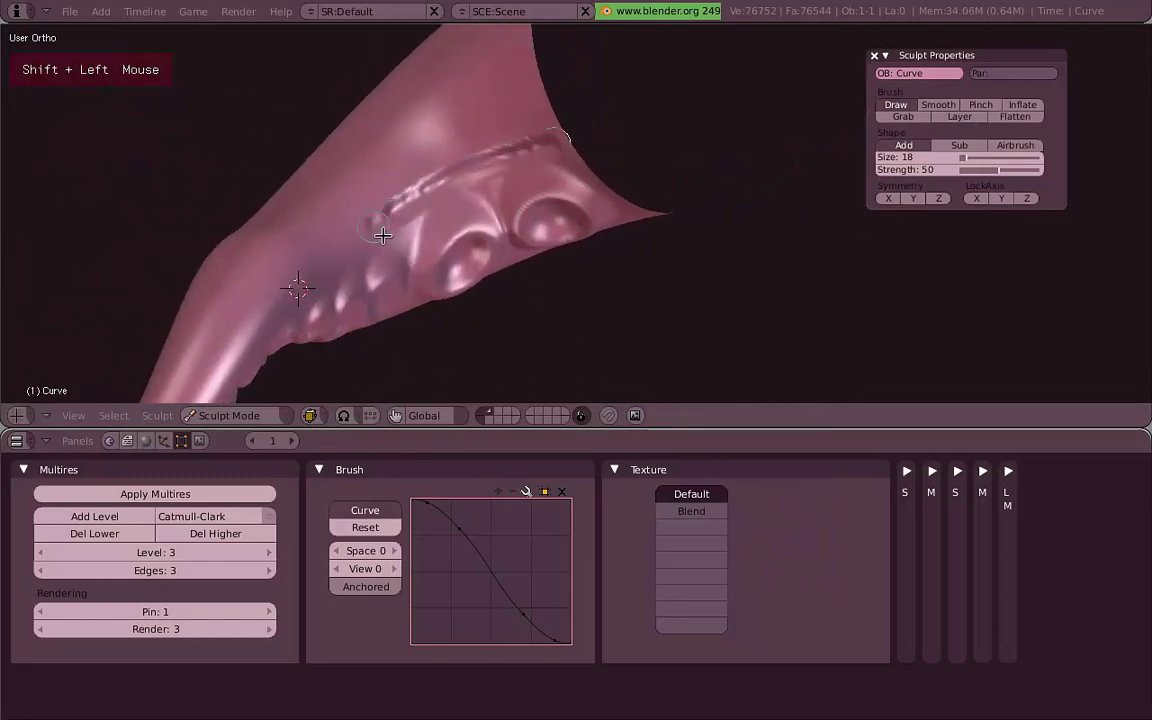
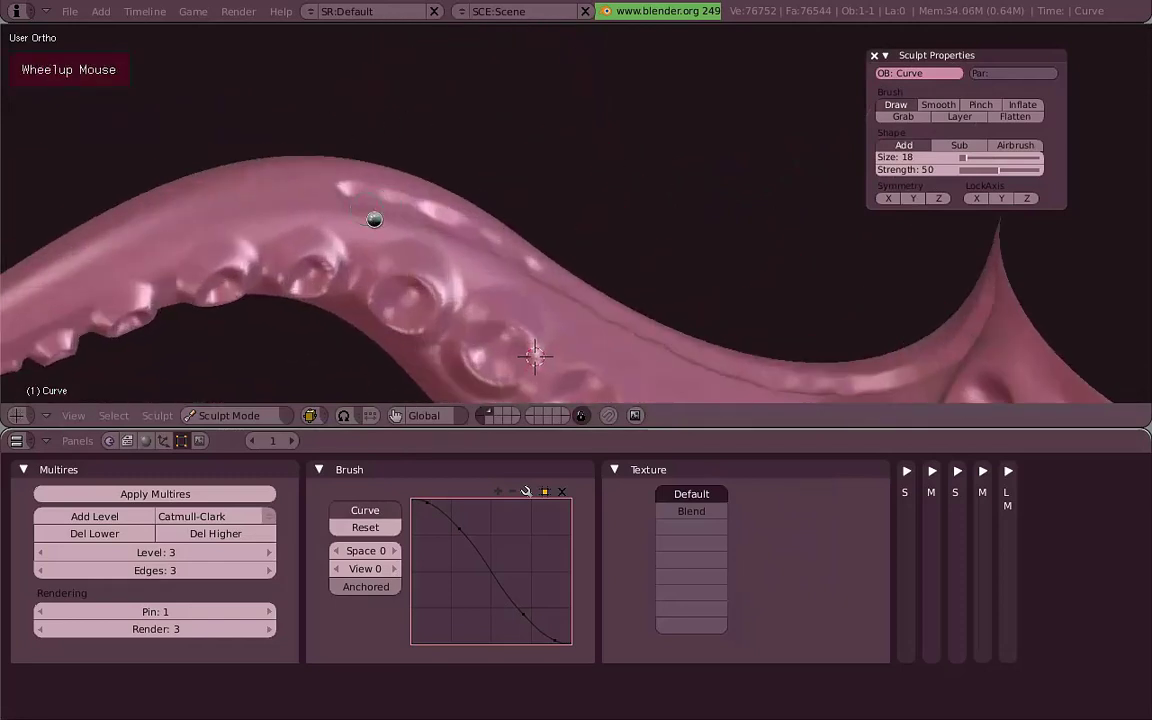
{"action": "middle_click", "coordinate": [328, 191]}
{"action": "scroll", "scroll_direction": "down", "scroll_amount": 3}
{"action": "key", "text": "f"}
{"action": "double_click", "coordinate": [255, 240]}
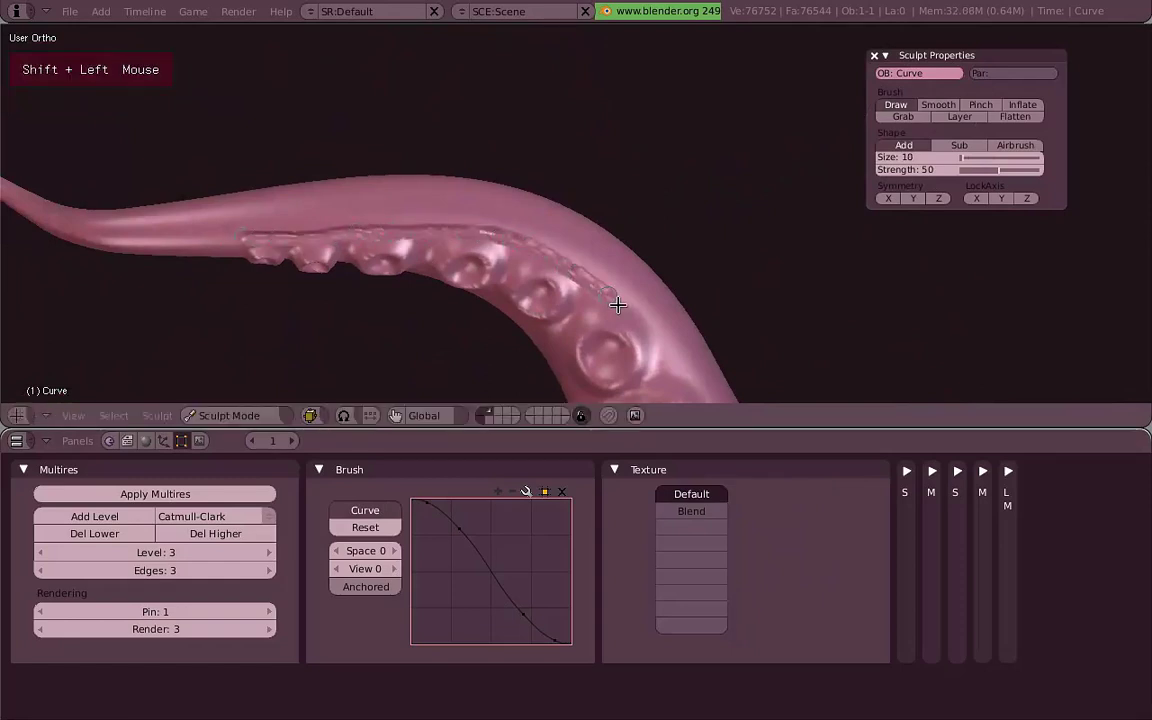
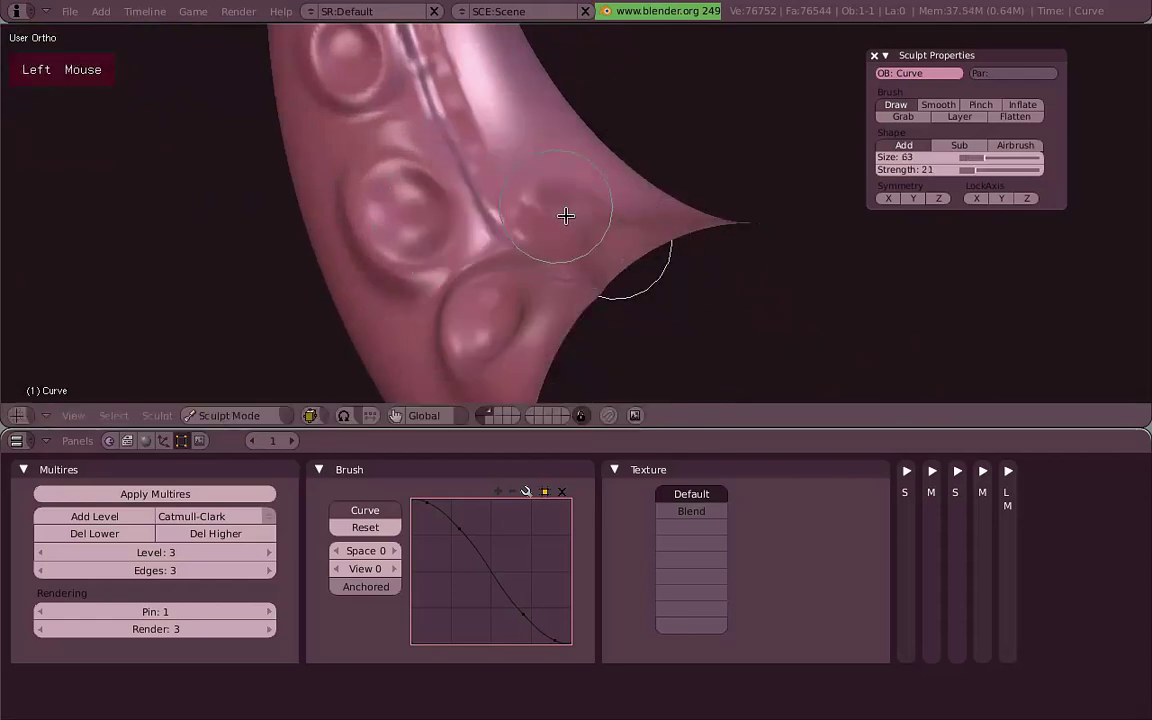
Carve seam lines into the tentacle's underside with Draw strokes, resizing the brush as needed.
{"action": "middle_click", "coordinate": [528, 148]}
{"action": "left_click", "coordinate": [572, 269]}
{"action": "middle_click", "coordinate": [534, 155]}
{"action": "left_click", "coordinate": [526, 324]}
{"action": "middle_click", "coordinate": [481, 199]}
{"action": "key", "text": "f"}
{"action": "left_click", "coordinate": [531, 268]}
{"action": "key", "text": "f"}
{"action": "left_click", "coordinate": [486, 262]}
{"action": "scroll", "scroll_direction": "down", "scroll_amount": 3}
{"action": "middle_click", "coordinate": [572, 242]}
{"action": "scroll", "scroll_direction": "up", "scroll_amount": 3}
{"action": "left_click", "coordinate": [578, 203]}
{"action": "scroll", "scroll_direction": "up", "scroll_amount": 3}
Smooth the ridge, then pinch it into a sharp crease running along the side.
{"action": "key", "text": "s"}
{"action": "left_click", "coordinate": [391, 196]}
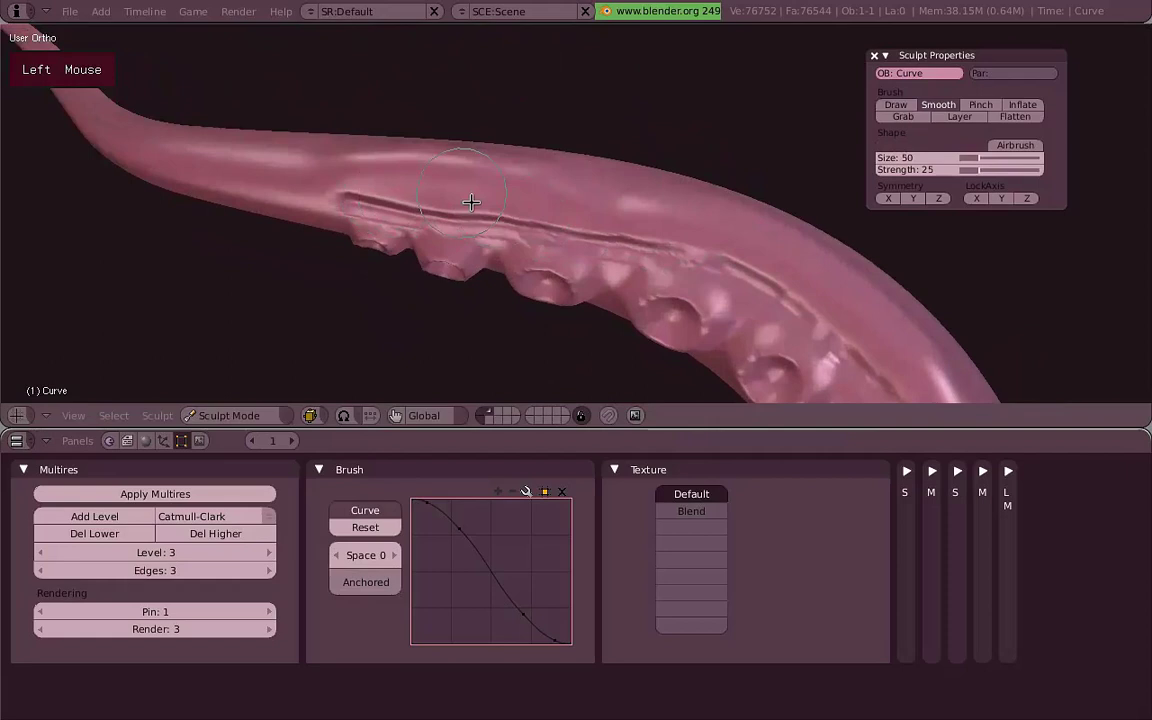
{"action": "key", "text": "p"}
{"action": "key", "text": "f"}
{"action": "left_click", "coordinate": [443, 197]}
{"action": "scroll", "scroll_direction": "up", "scroll_amount": 3}
{"action": "middle_click", "coordinate": [524, 195]}
{"action": "middle_click", "coordinate": [560, 222]}
{"action": "left_click", "coordinate": [443, 287]}
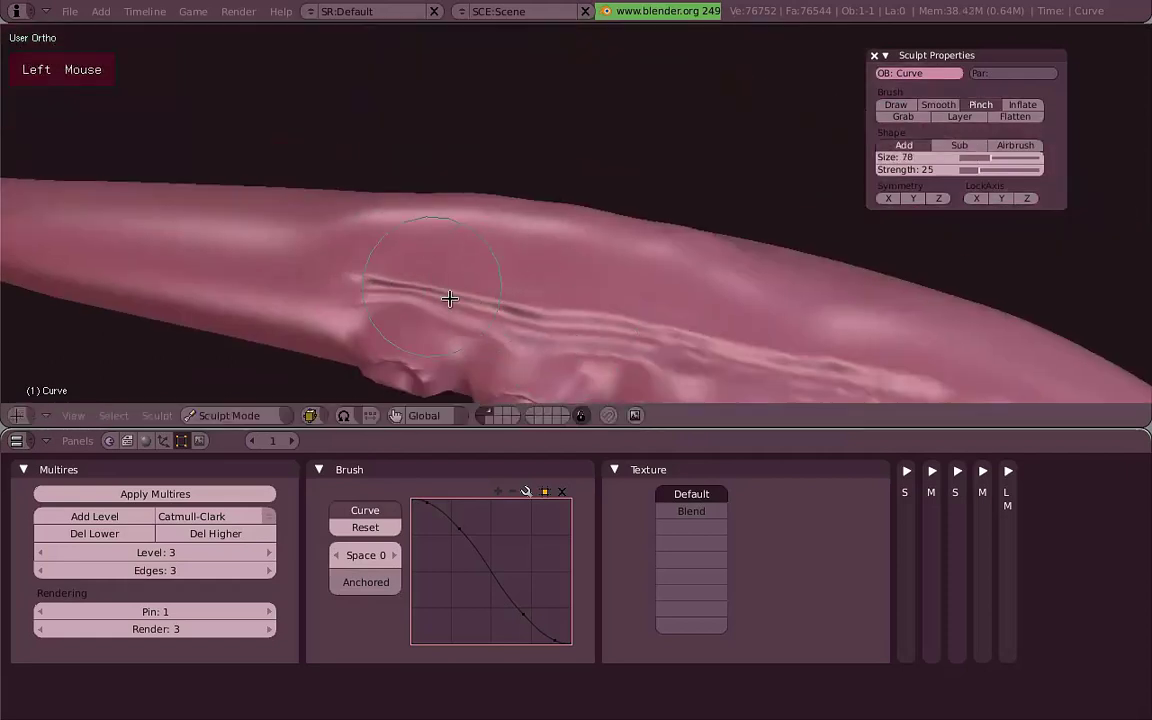
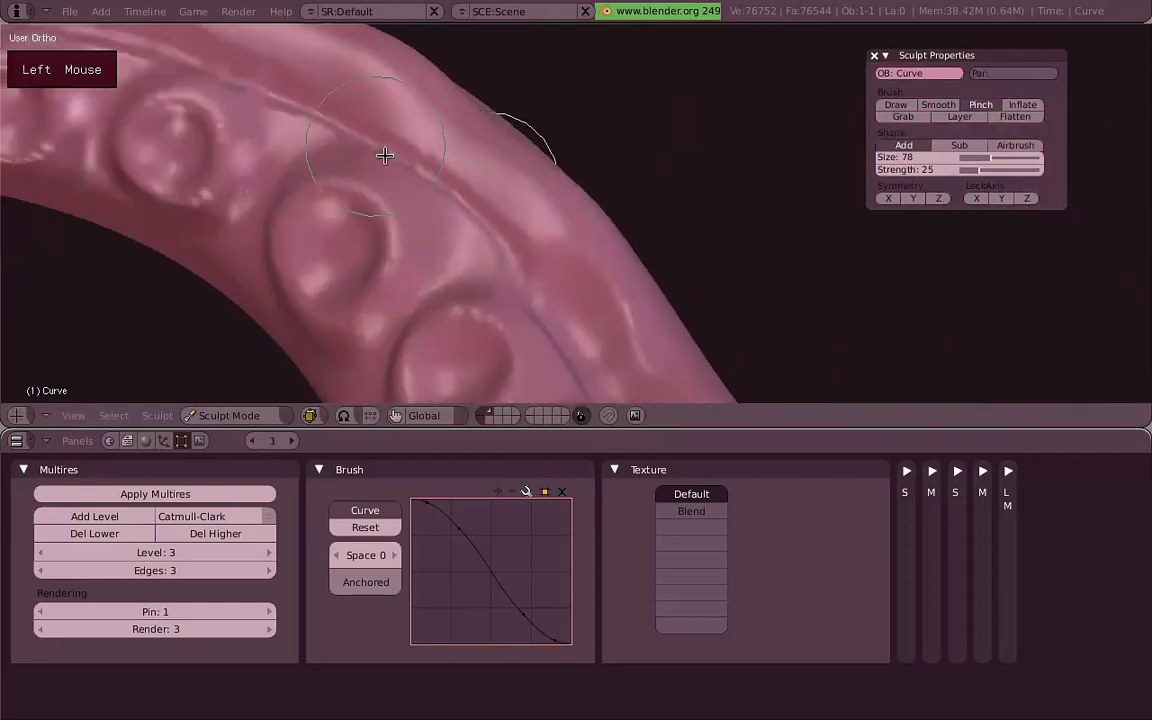
Pinch the crease further along the side and out toward the tip.
{"action": "scroll", "scroll_direction": "down", "scroll_amount": 3}
{"action": "middle_click", "coordinate": [601, 282]}
{"action": "middle_click", "coordinate": [561, 376]}
{"action": "middle_click", "coordinate": [575, 242]}
{"action": "scroll", "scroll_direction": "up", "scroll_amount": 3}
{"action": "left_click", "coordinate": [531, 303]}
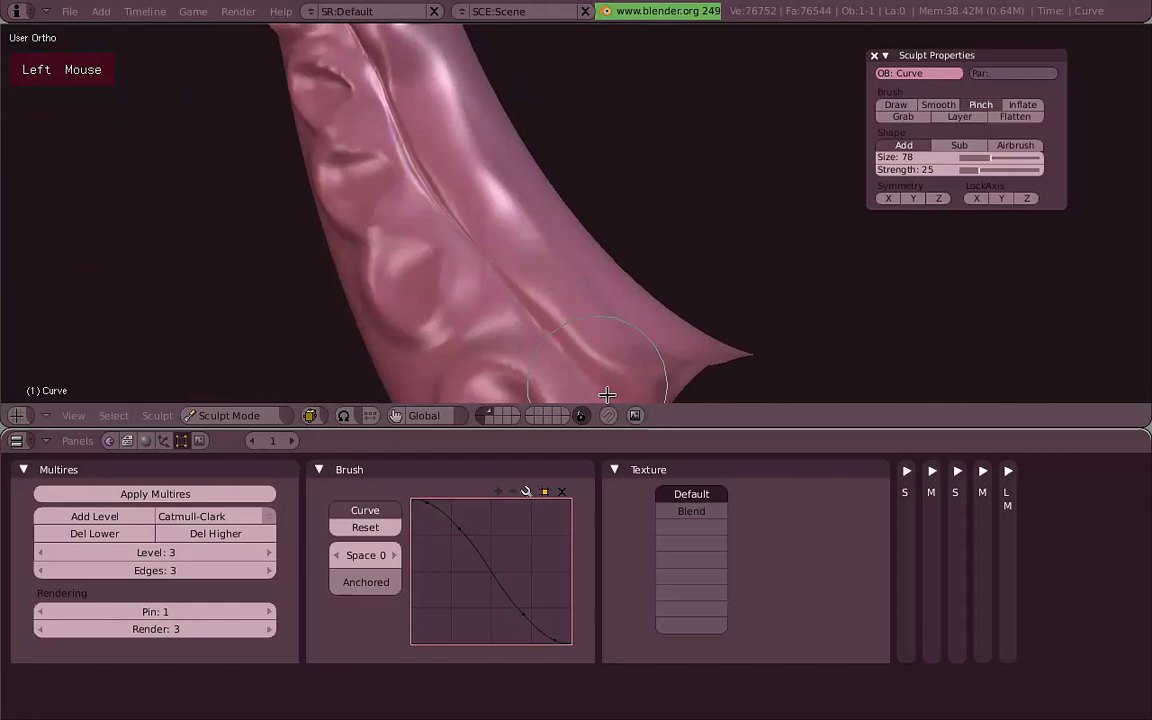
{"action": "middle_click", "coordinate": [632, 452]}
{"action": "scroll", "scroll_direction": "up", "scroll_amount": 3}
{"action": "middle_click", "coordinate": [487, 279]}
{"action": "middle_click", "coordinate": [640, 205]}
{"action": "scroll", "scroll_direction": "up", "scroll_amount": 3}
{"action": "left_click", "coordinate": [566, 218]}
{"action": "middle_click", "coordinate": [542, 211]}
{"action": "left_click", "coordinate": [539, 232]}
{"action": "scroll", "scroll_direction": "down", "scroll_amount": 3}
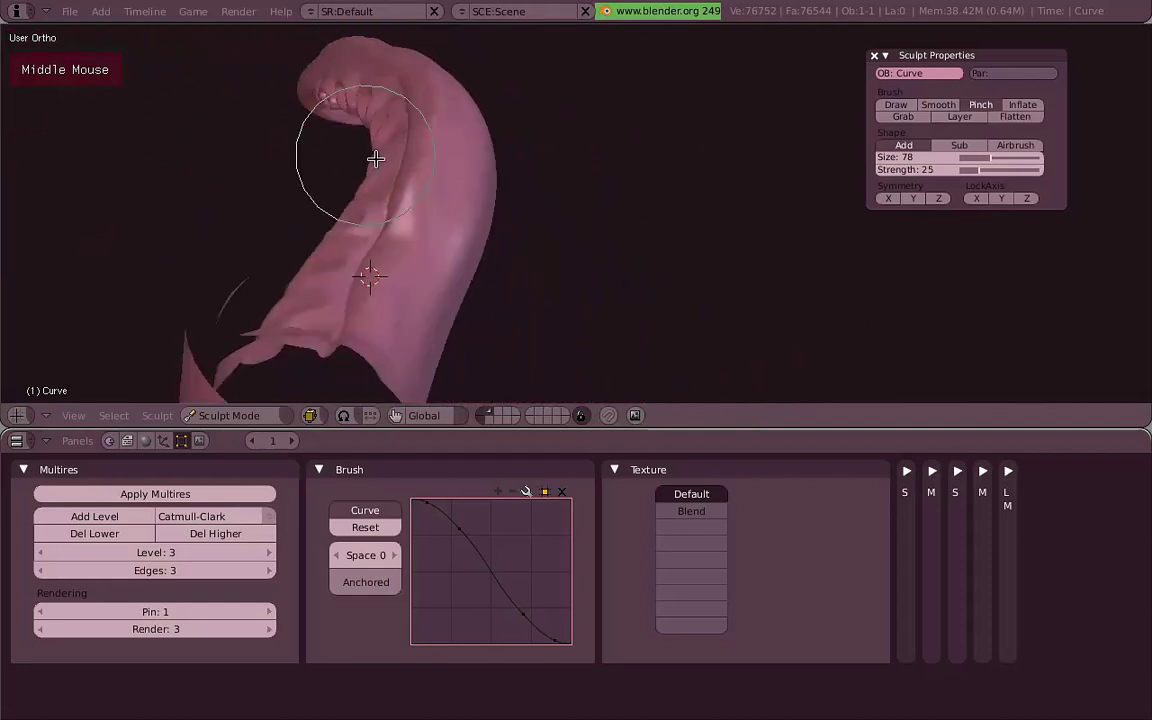
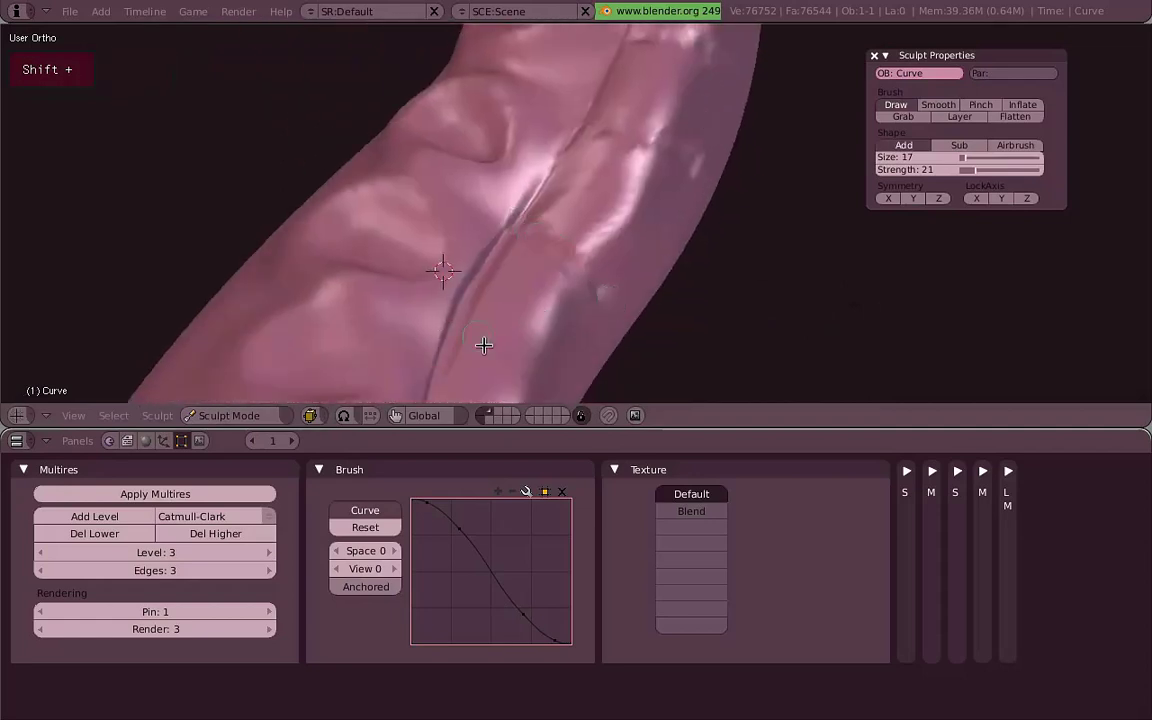
Draw seam lines dividing the underside into scale plates and pinch the seams between them.
{"action": "left_click", "coordinate": [468, 349]}
{"action": "middle_click", "coordinate": [662, 236]}
{"action": "middle_click", "coordinate": [434, 186]}
{"action": "scroll", "scroll_direction": "down", "scroll_amount": 3}
{"action": "key", "text": "p"}
{"action": "scroll", "scroll_direction": "up", "scroll_amount": 3}
{"action": "left_click", "coordinate": [426, 233]}
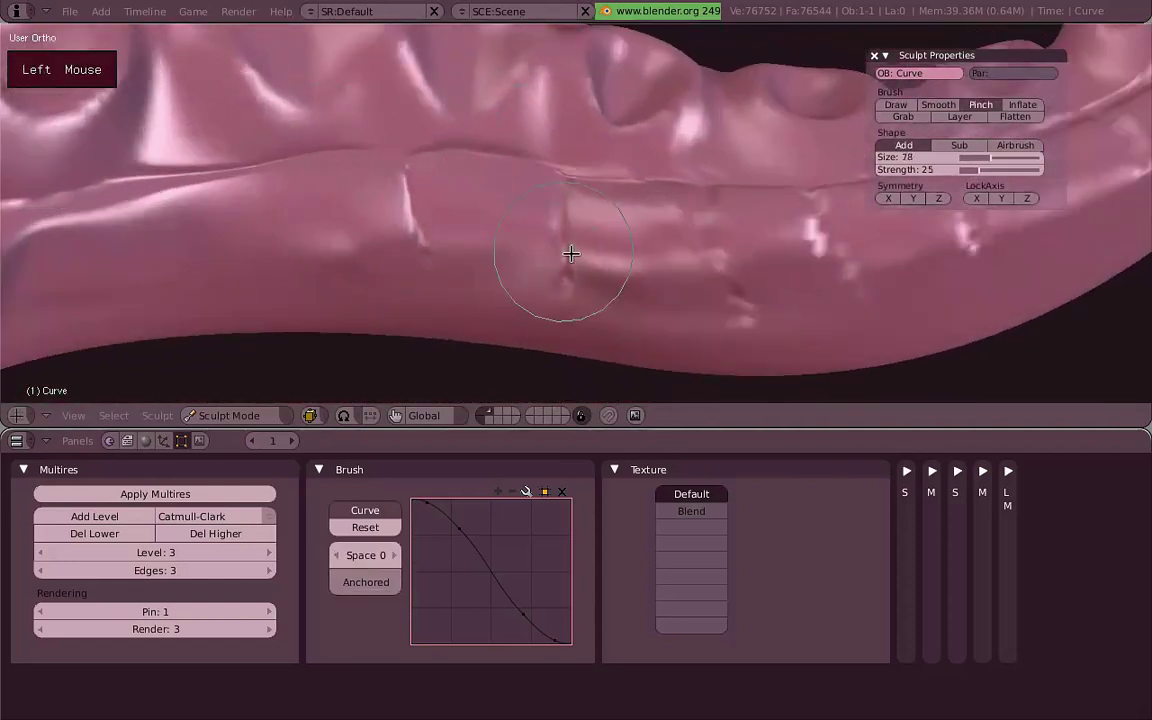
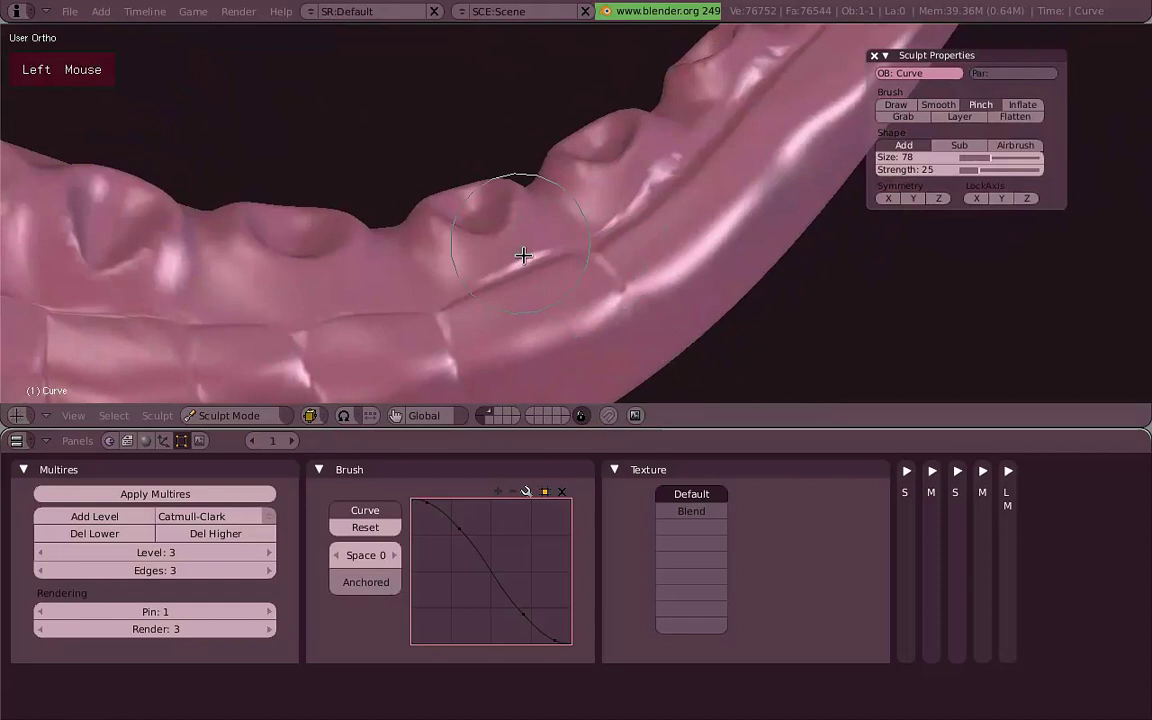
{"action": "middle_click", "coordinate": [599, 279]}
{"action": "key", "text": "d"}
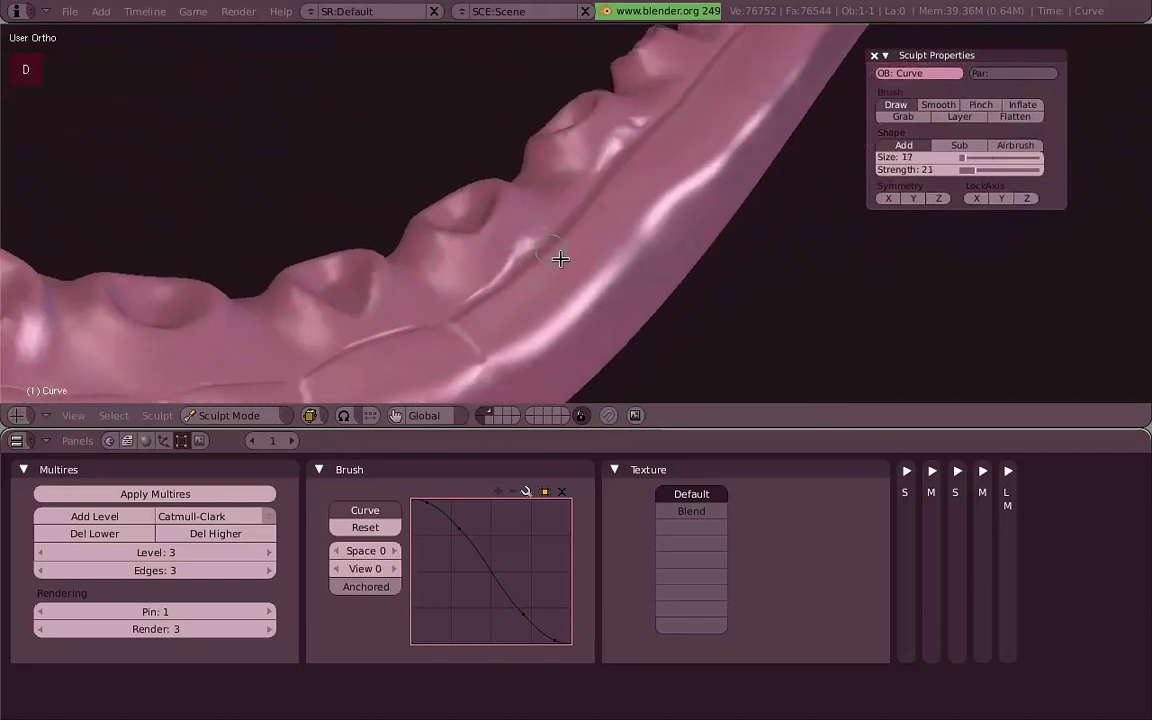
{"action": "left_click", "coordinate": [562, 242]}
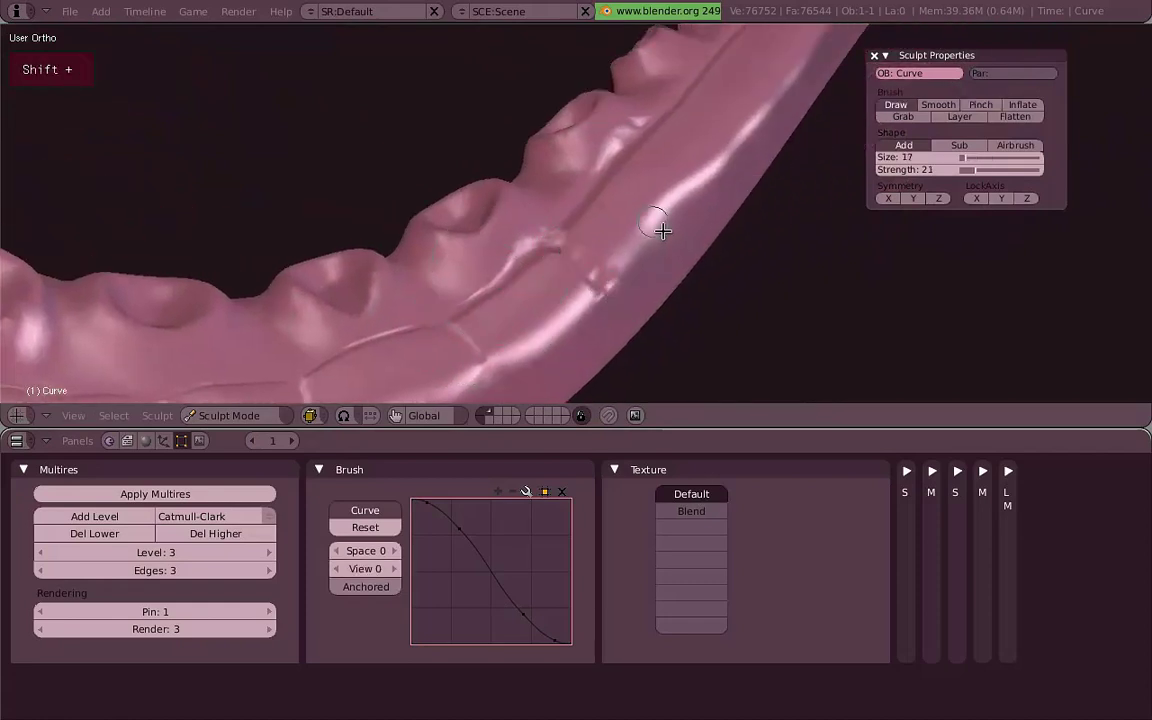
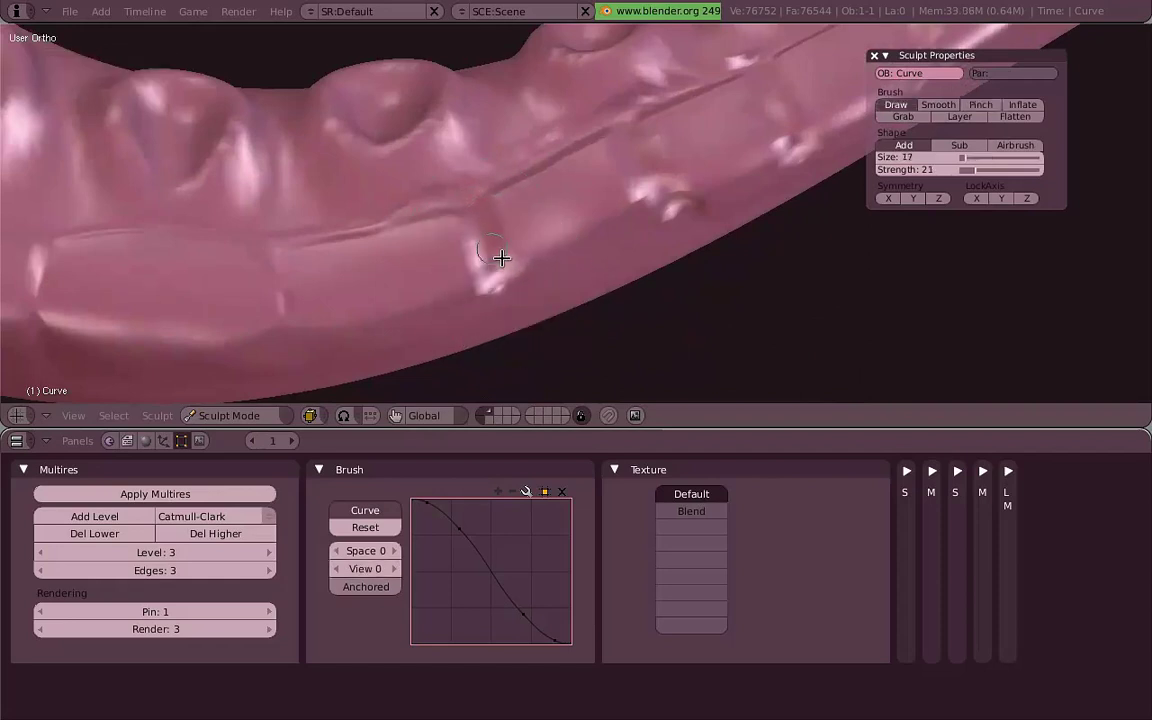
Pinch the scale seams into creases, lowering strength from 25 to 7 for gentler passes.
{"action": "key", "text": "p"}
{"action": "left_click", "coordinate": [506, 260]}
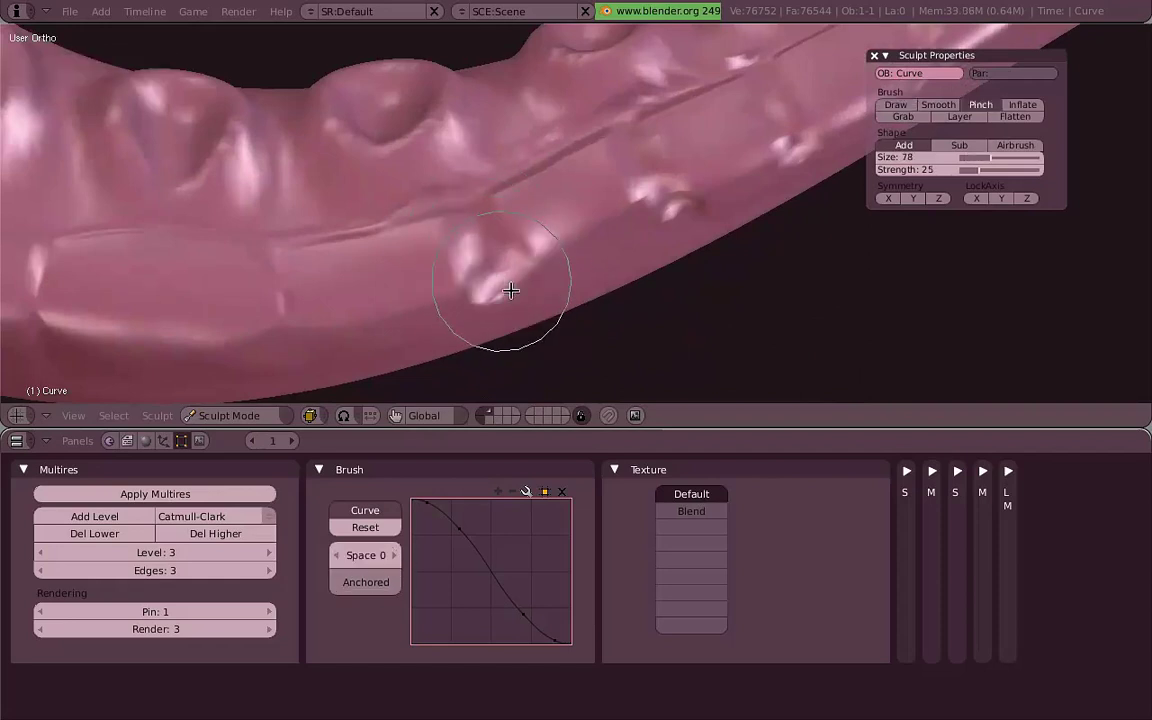
{"action": "key", "text": "p"}
{"action": "key", "text": "f"}
{"action": "left_click", "coordinate": [523, 287]}
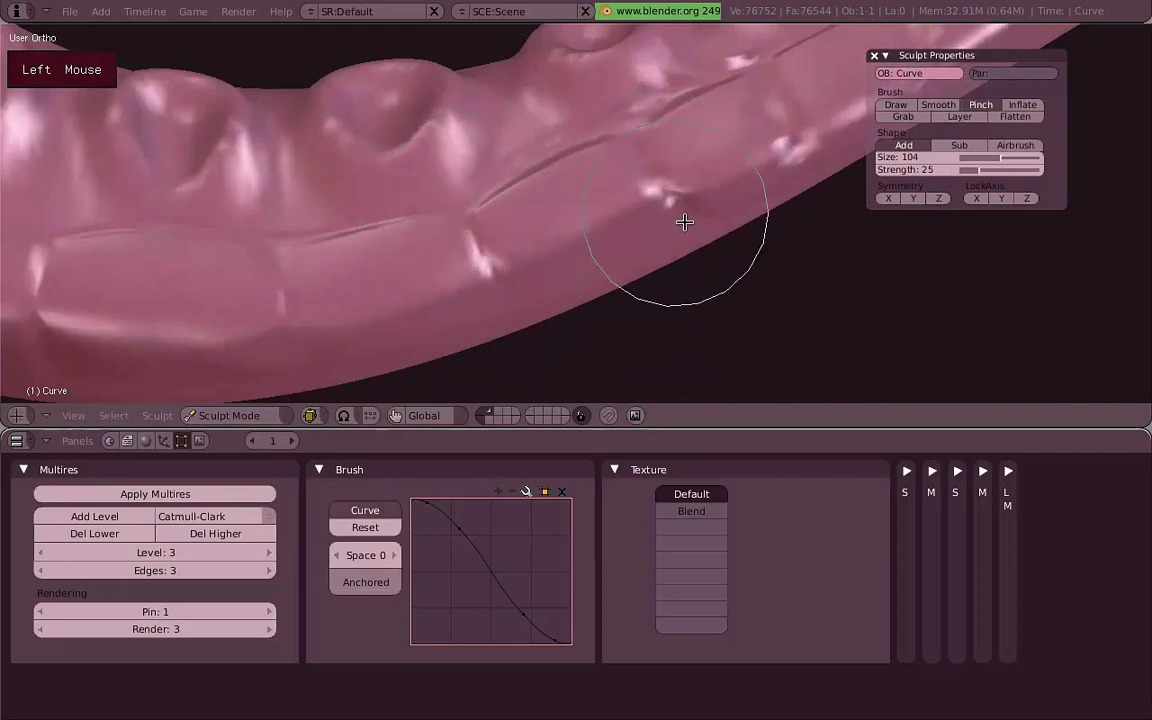
{"action": "middle_click", "coordinate": [590, 229]}
{"action": "left_click", "coordinate": [587, 216]}
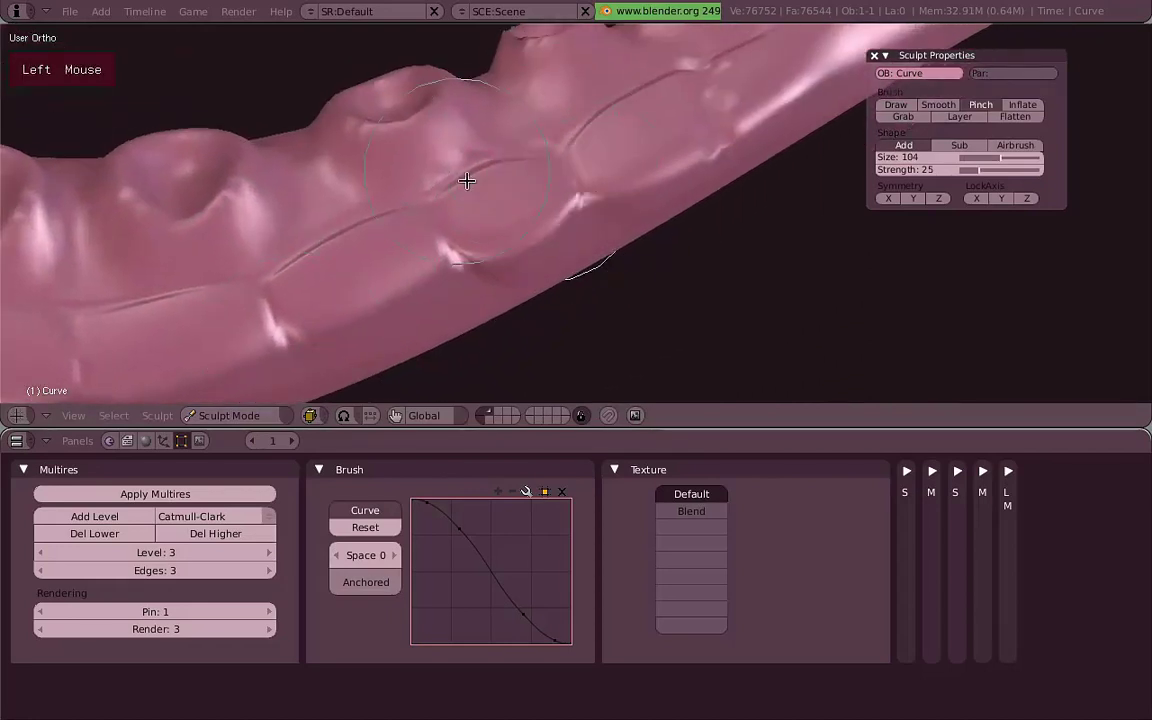
{"action": "middle_click", "coordinate": [633, 245]}
{"action": "key", "text": "f"}
{"action": "left_click", "coordinate": [612, 260]}
{"action": "key", "text": "shift+f"}
{"action": "left_click", "coordinate": [648, 254]}
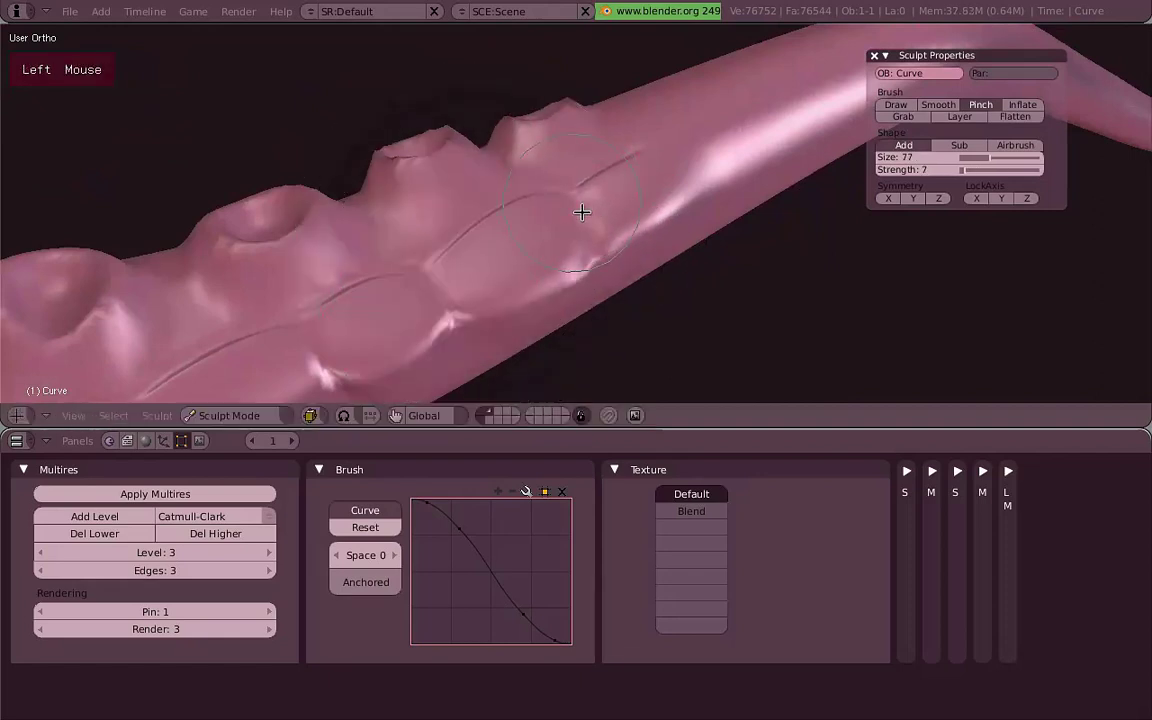
{"action": "left_click", "coordinate": [530, 318]}
Smooth the scale plates to soften the ridged sides.
{"action": "middle_click", "coordinate": [523, 243]}
{"action": "key", "text": "s"}
{"action": "left_click", "coordinate": [521, 236]}
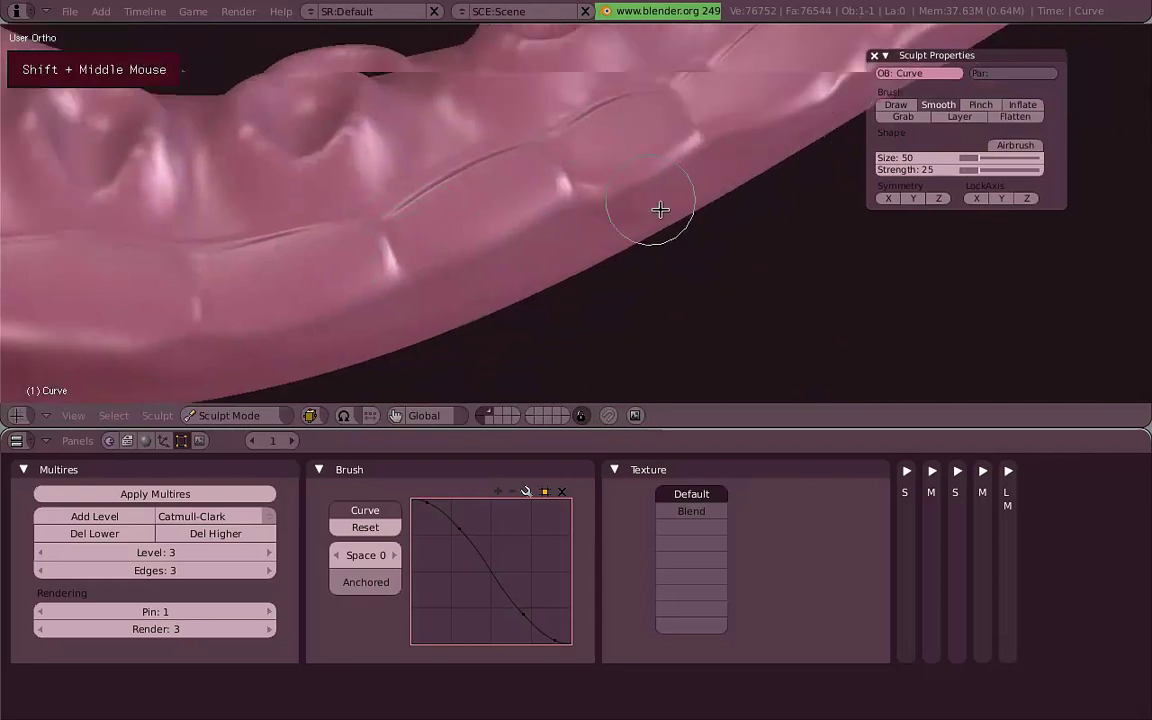
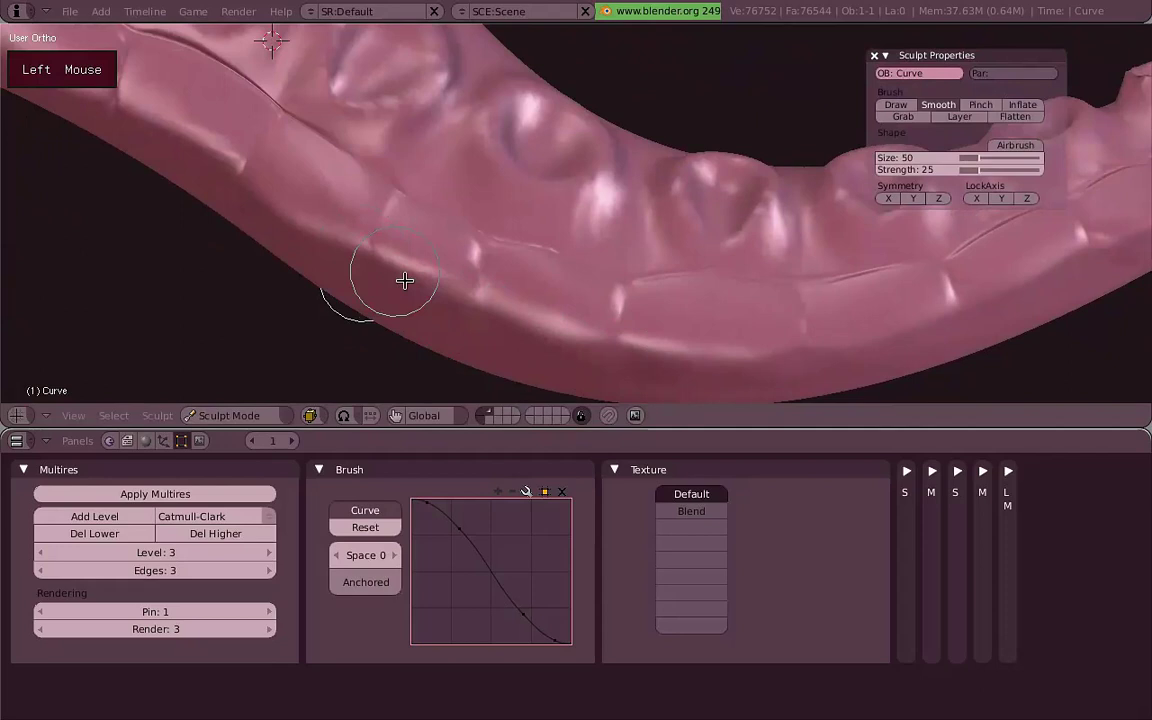
{"action": "middle_click", "coordinate": [436, 312]}
{"action": "left_click", "coordinate": [332, 228]}
{"action": "scroll", "scroll_direction": "down", "scroll_amount": 3}
{"action": "middle_click", "coordinate": [569, 273]}
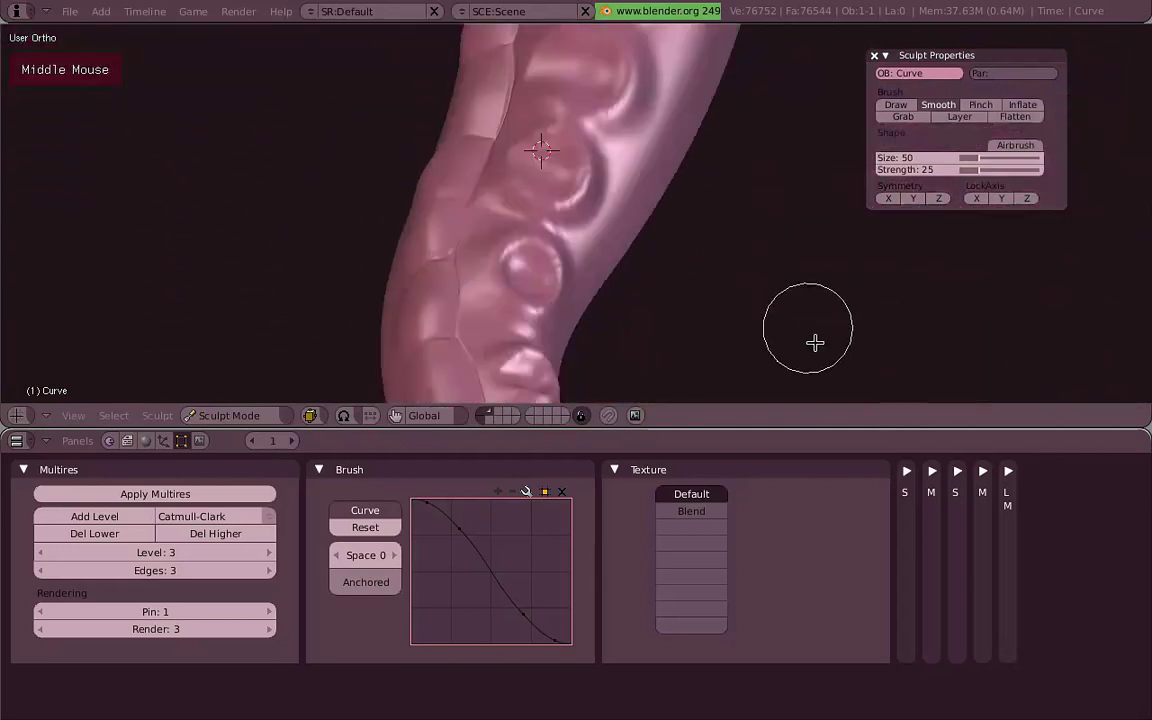
{"action": "middle_click", "coordinate": [509, 165]}
{"action": "middle_click", "coordinate": [516, 224]}
{"action": "scroll", "scroll_direction": "up", "scroll_amount": 3}
{"action": "middle_click", "coordinate": [499, 169]}
{"action": "middle_click", "coordinate": [606, 203]}
{"action": "scroll", "scroll_direction": "up", "scroll_amount": 3}
Inflate the scale plates with a much larger brush radius.
{"action": "key", "text": "i"}
{"action": "key", "text": "f"}
{"action": "left_click", "coordinate": [662, 258]}
Inflate once more, then pinch the groove near the tip at strength 7 and again at 16.
{"action": "left_click", "coordinate": [530, 287]}
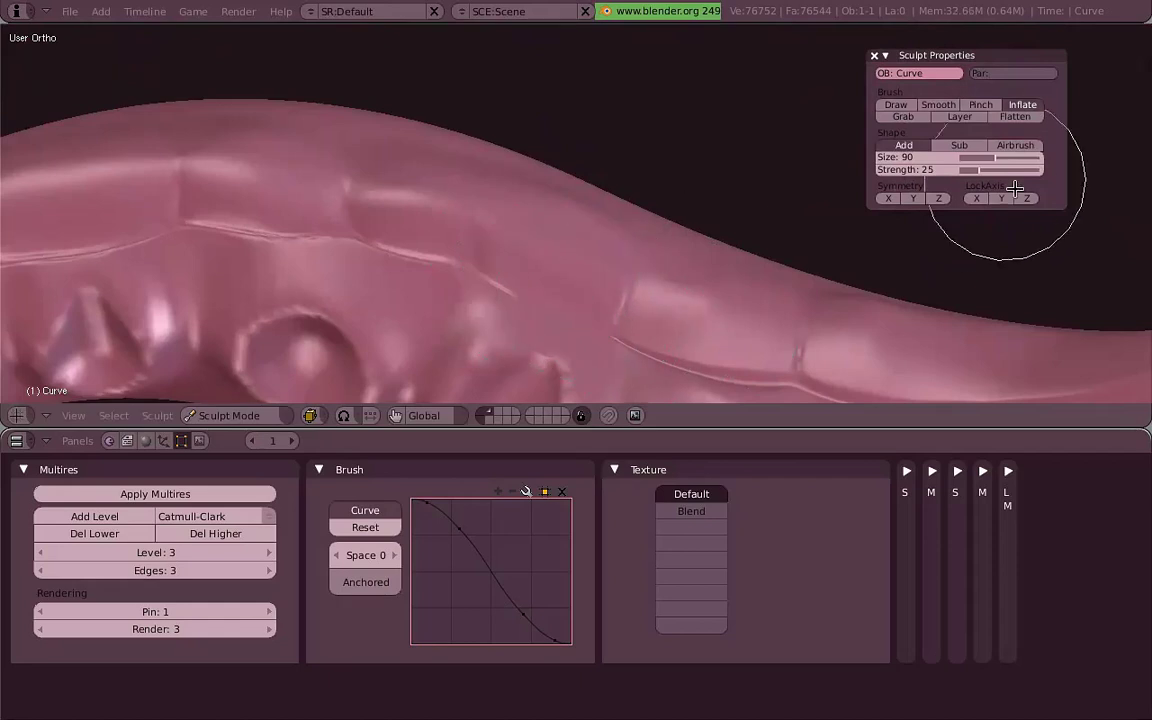
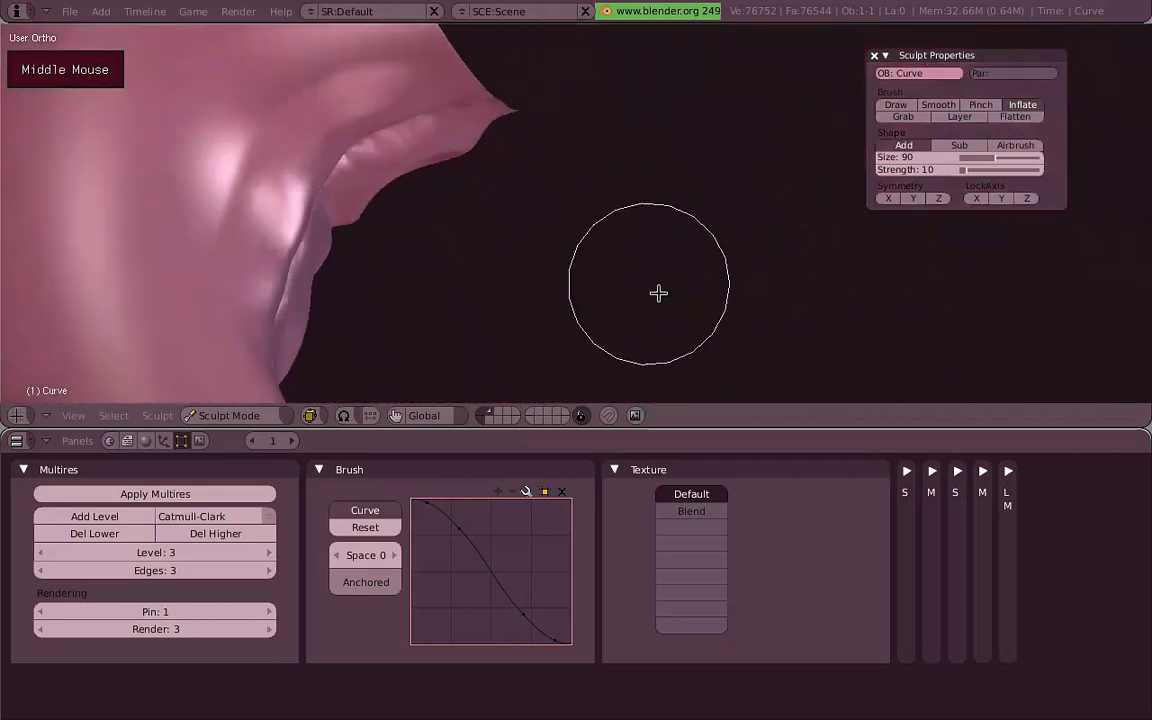
{"action": "scroll", "scroll_direction": "up", "scroll_amount": 3}
{"action": "key", "text": "p"}
{"action": "scroll", "scroll_direction": "down", "scroll_amount": 3}
{"action": "left_click", "coordinate": [461, 243]}
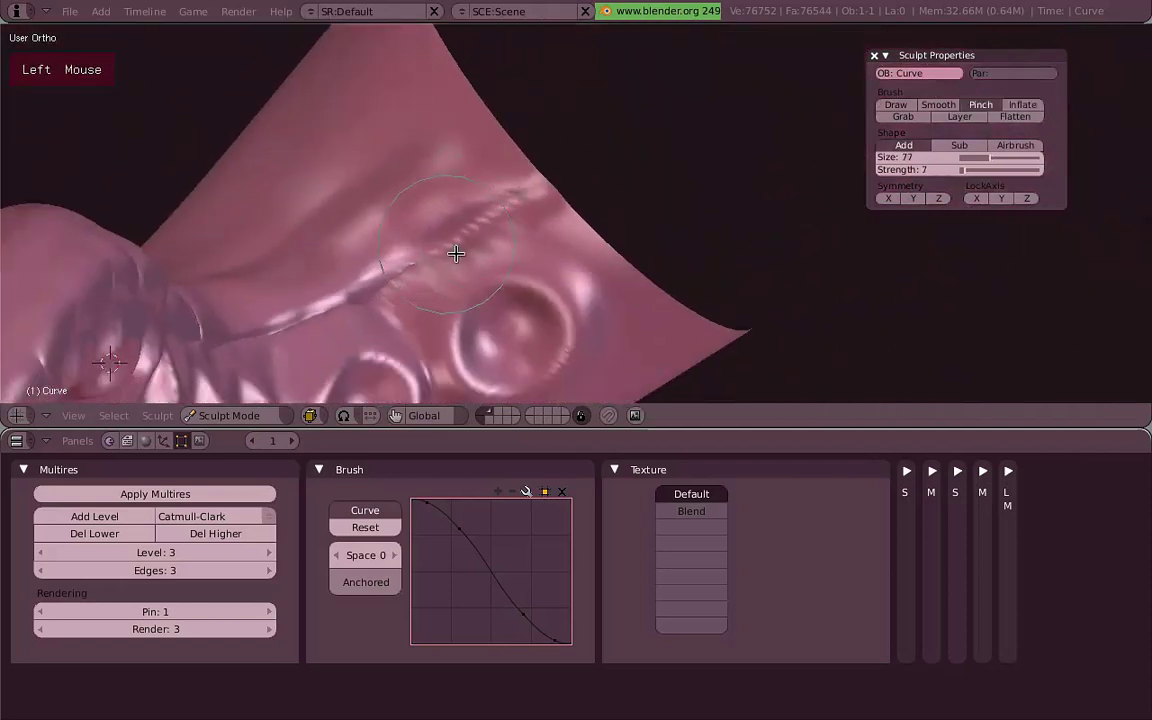
{"action": "key", "text": "shift+f"}
{"action": "left_click", "coordinate": [530, 201]}
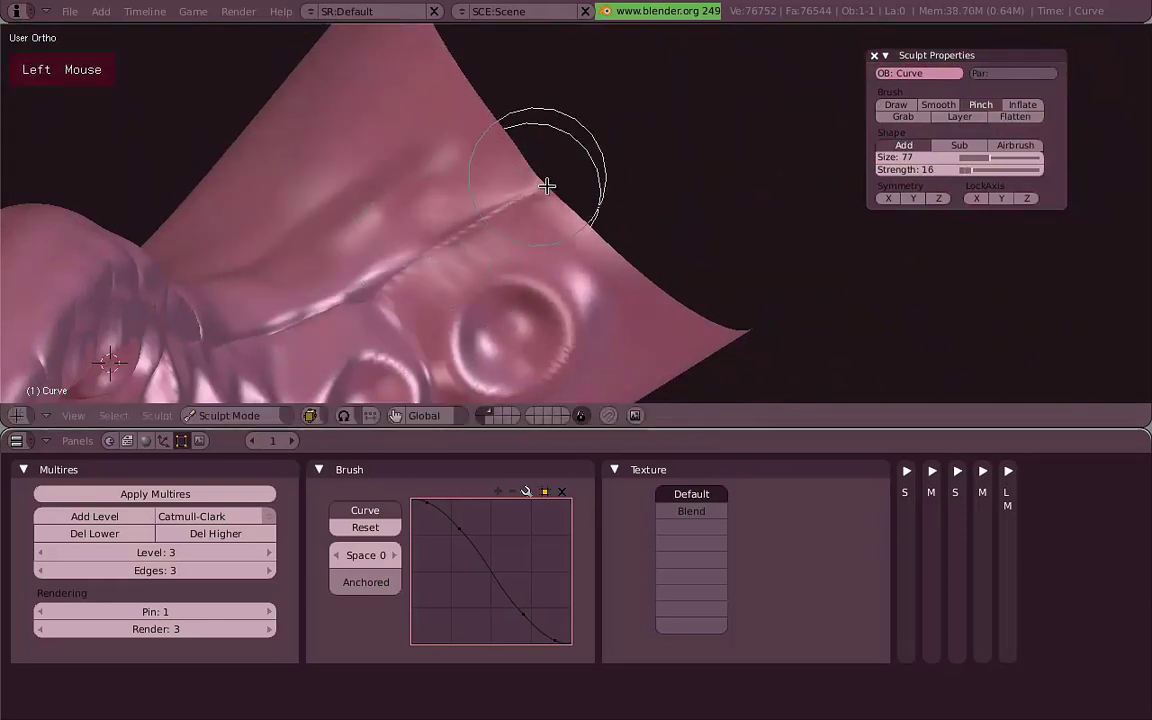
Smooth the edges of the pinched crease near the tip.
{"action": "key", "text": "i"}
{"action": "left_click", "coordinate": [467, 224]}
{"action": "left_click", "coordinate": [381, 277]}
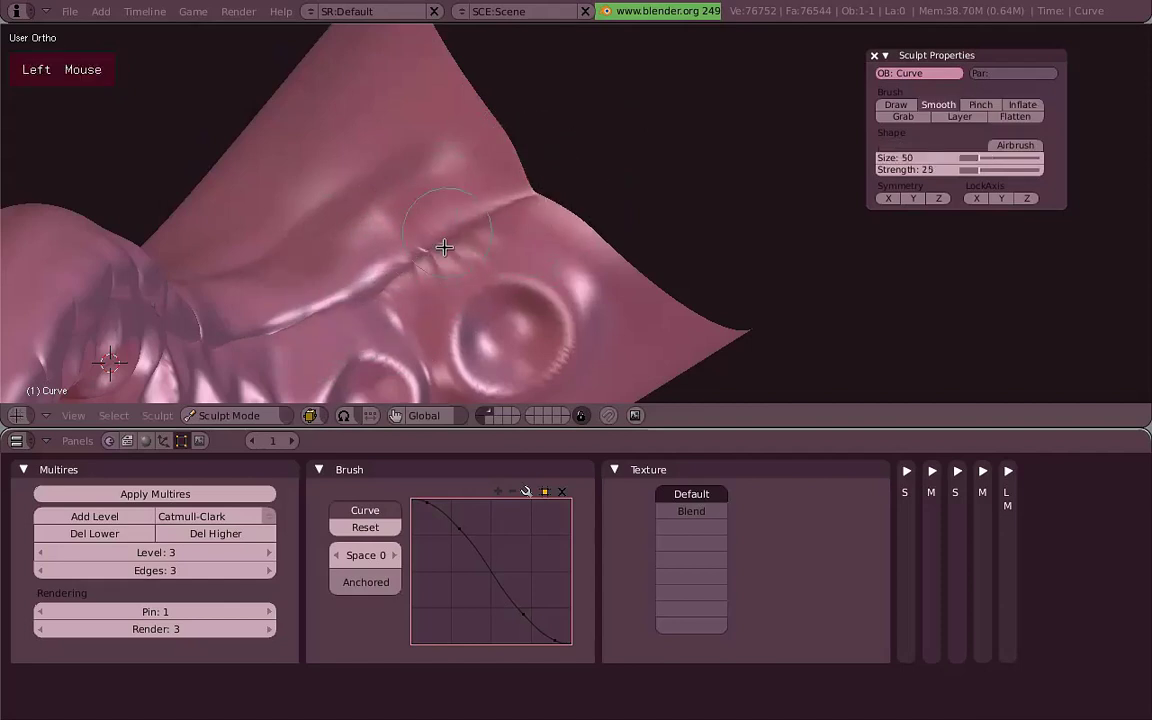
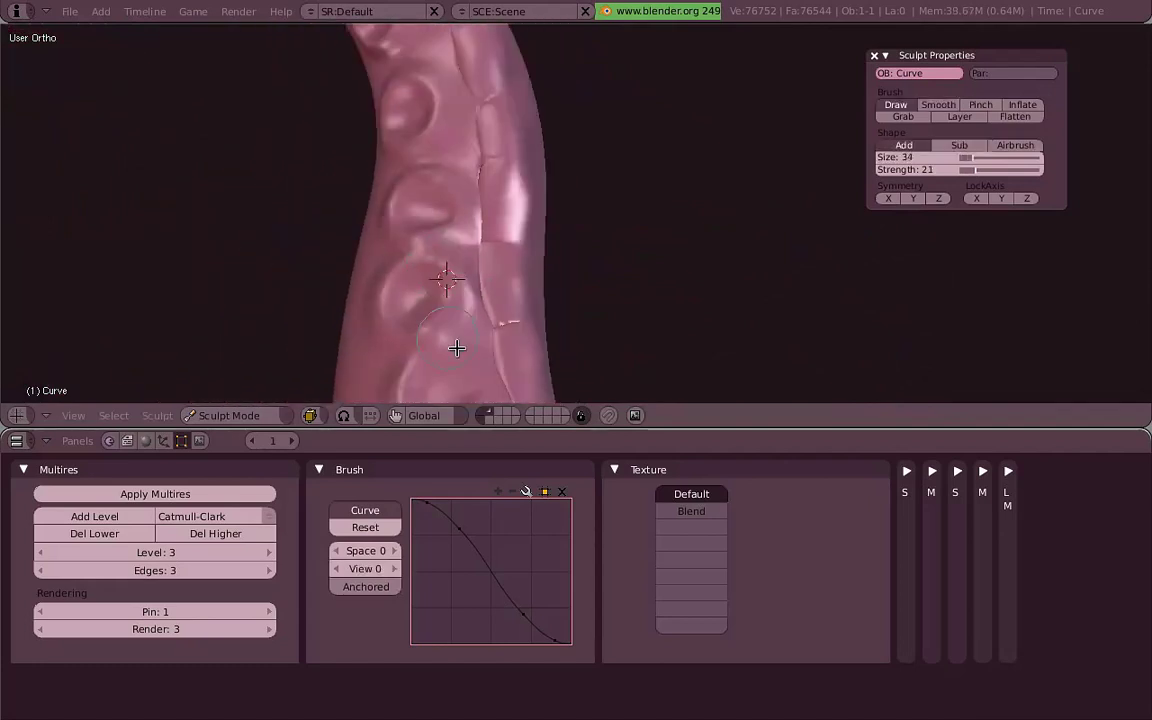
Set the Draw brush to size 45 with the Blend texture and stamp detail beside the suckers.
{"action": "key", "text": "f"}
{"action": "left_click", "coordinate": [451, 300]}
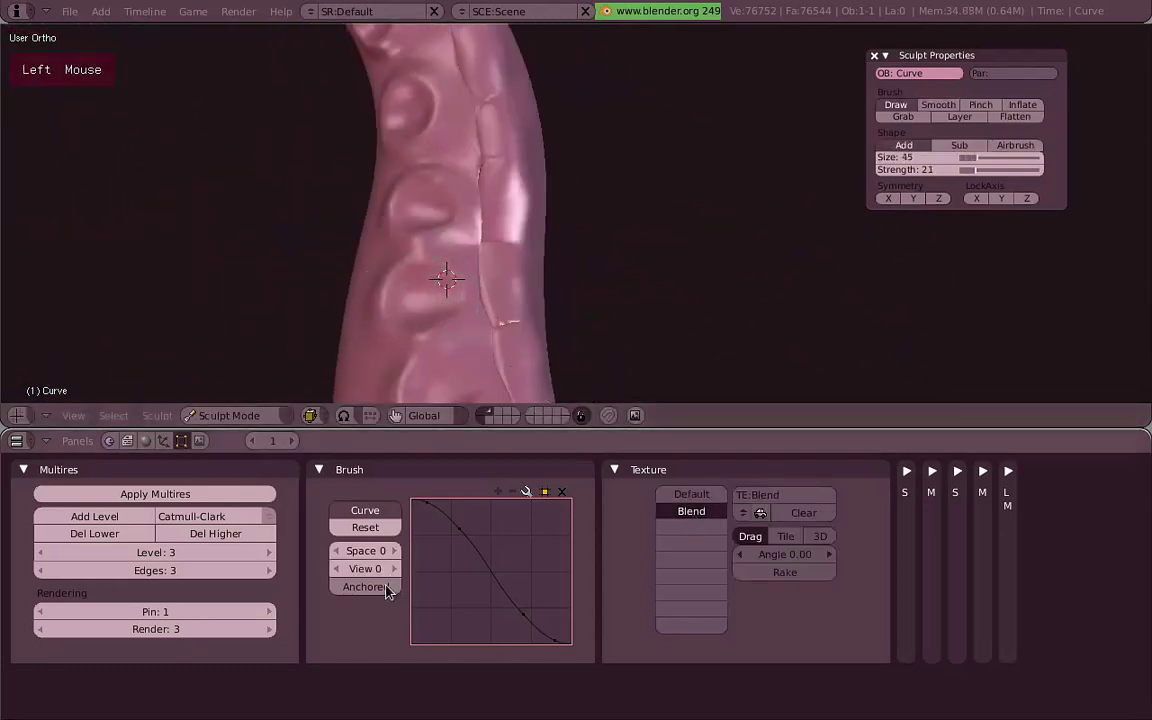
{"action": "key", "text": "f"}
{"action": "right_click", "coordinate": [468, 303]}
{"action": "scroll", "scroll_direction": "up", "scroll_amount": 3}
{"action": "middle_click", "coordinate": [468, 306]}
{"action": "left_click", "coordinate": [423, 269]}
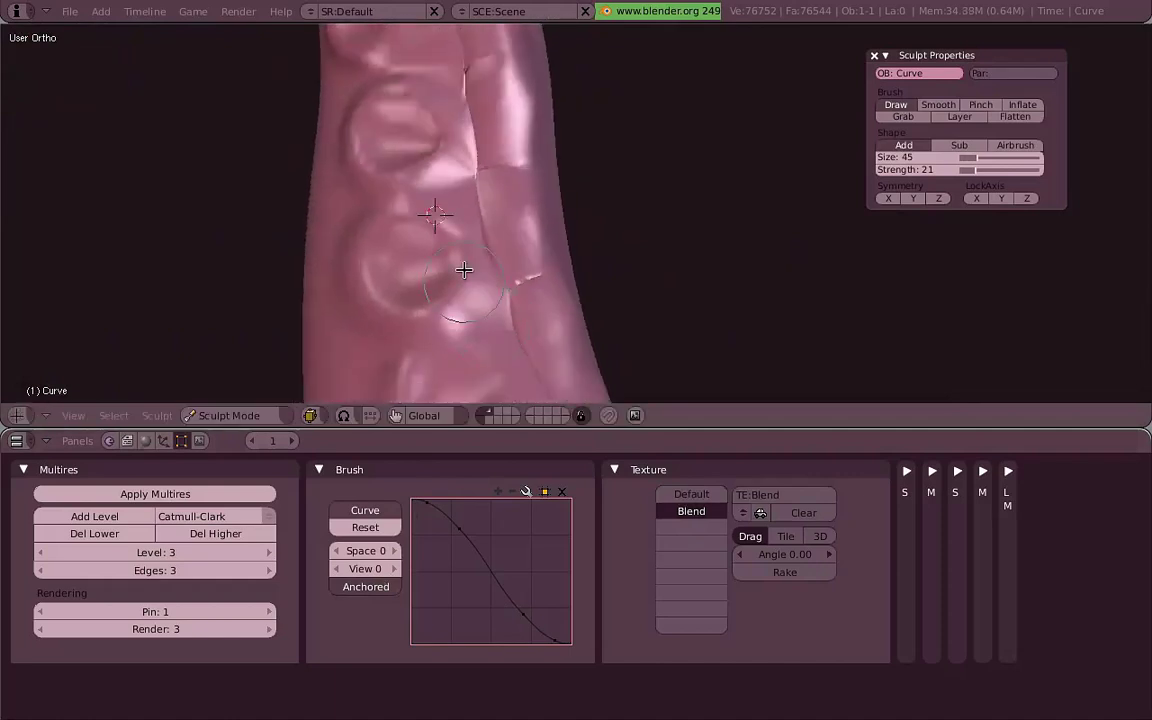
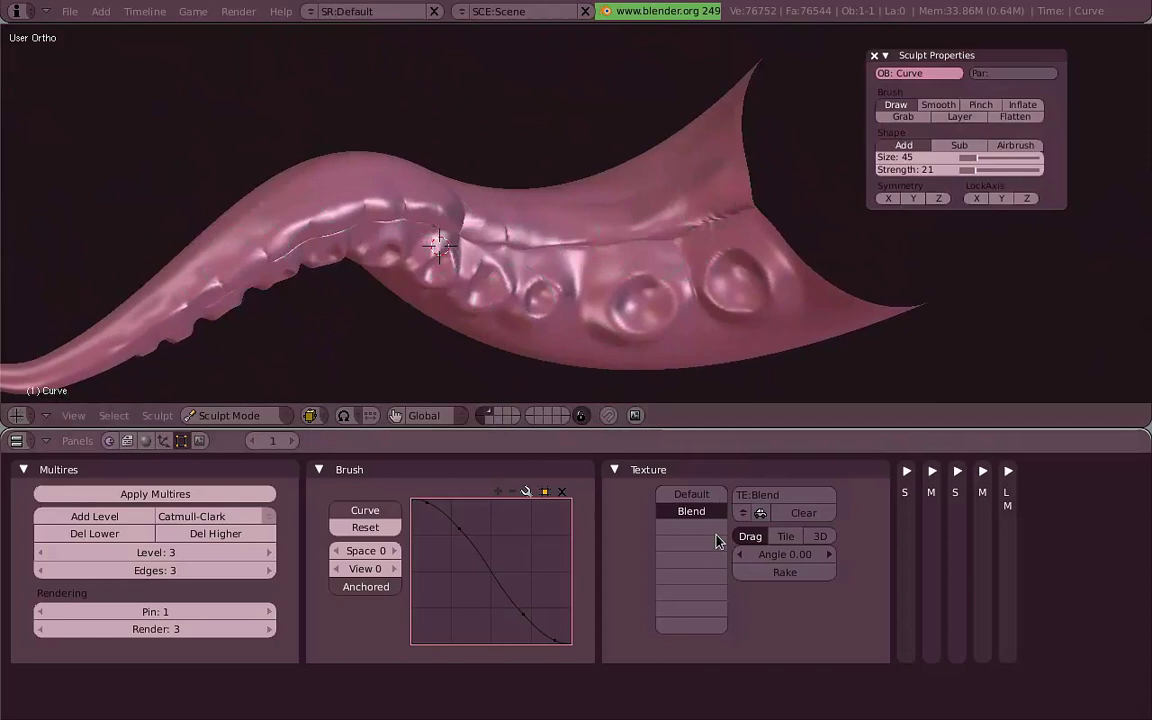
Rotate the view around the tentacle.
{"action": "middle_click", "coordinate": [491, 286]}
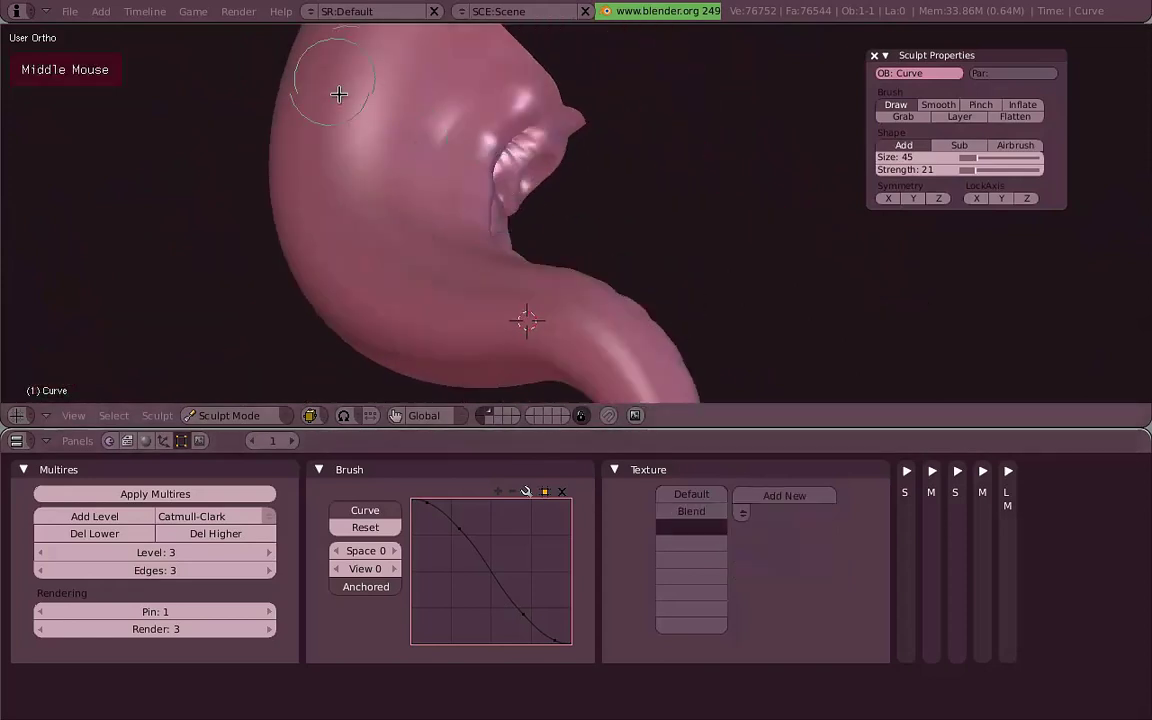
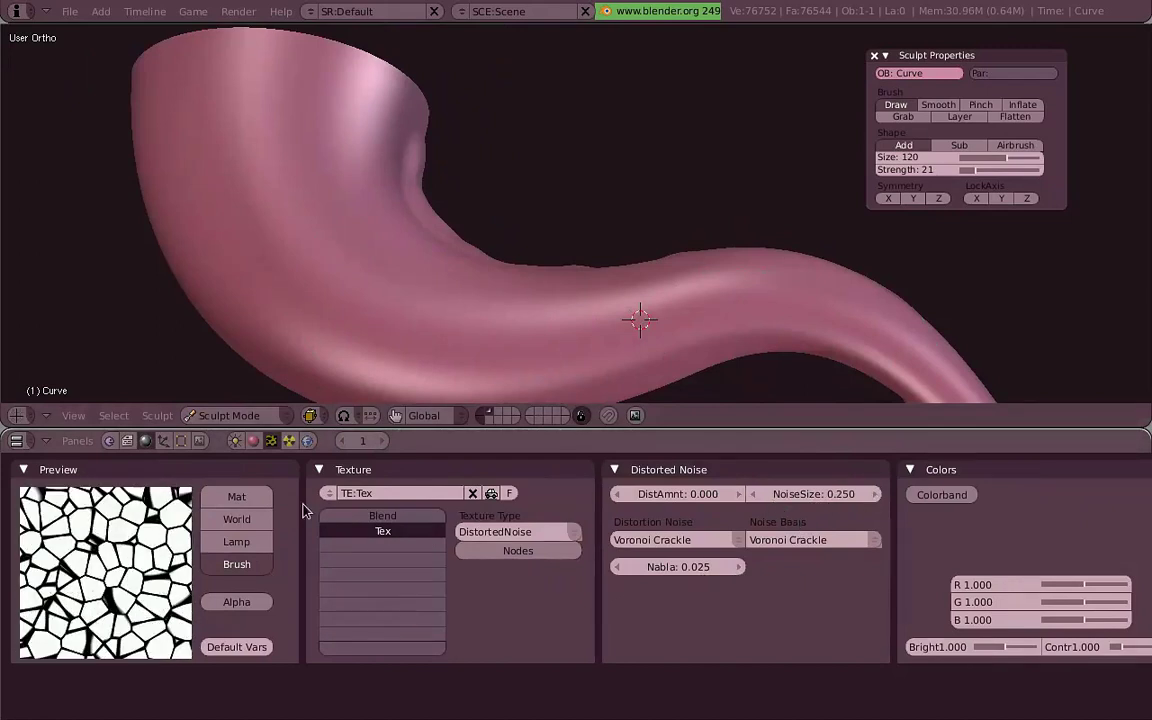
Stamp Voronoi crackle cracks onto the tentacle's middle and lower strength to 5.
{"action": "key", "text": "f"}
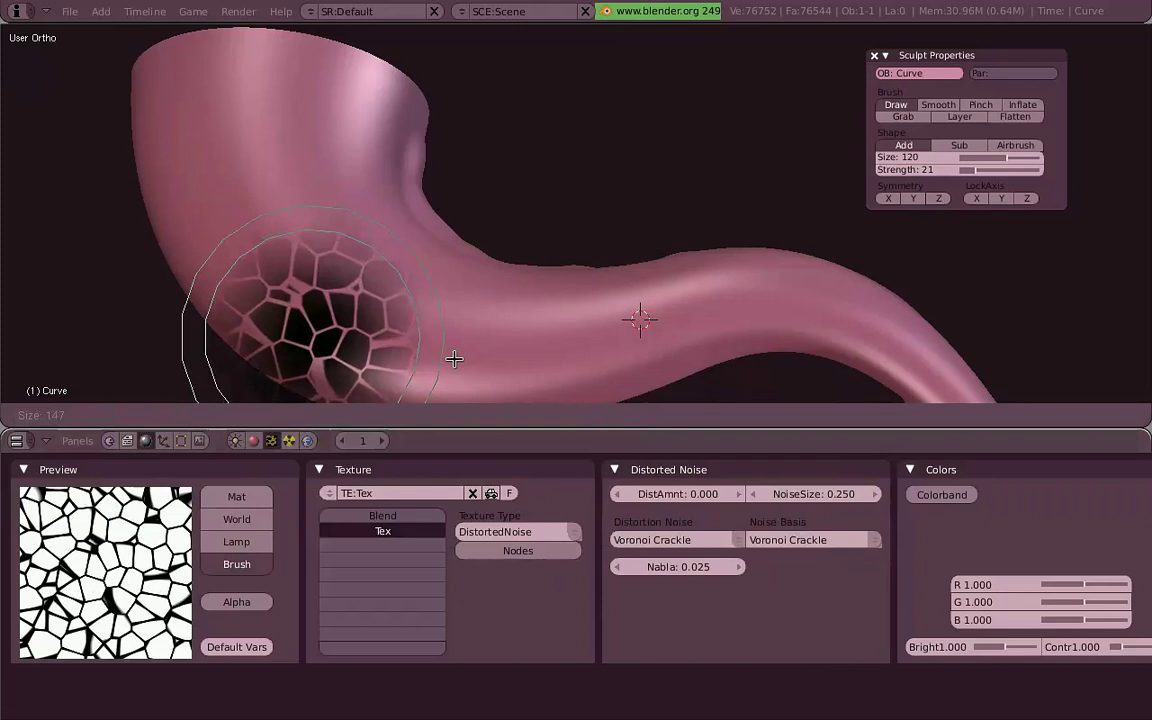
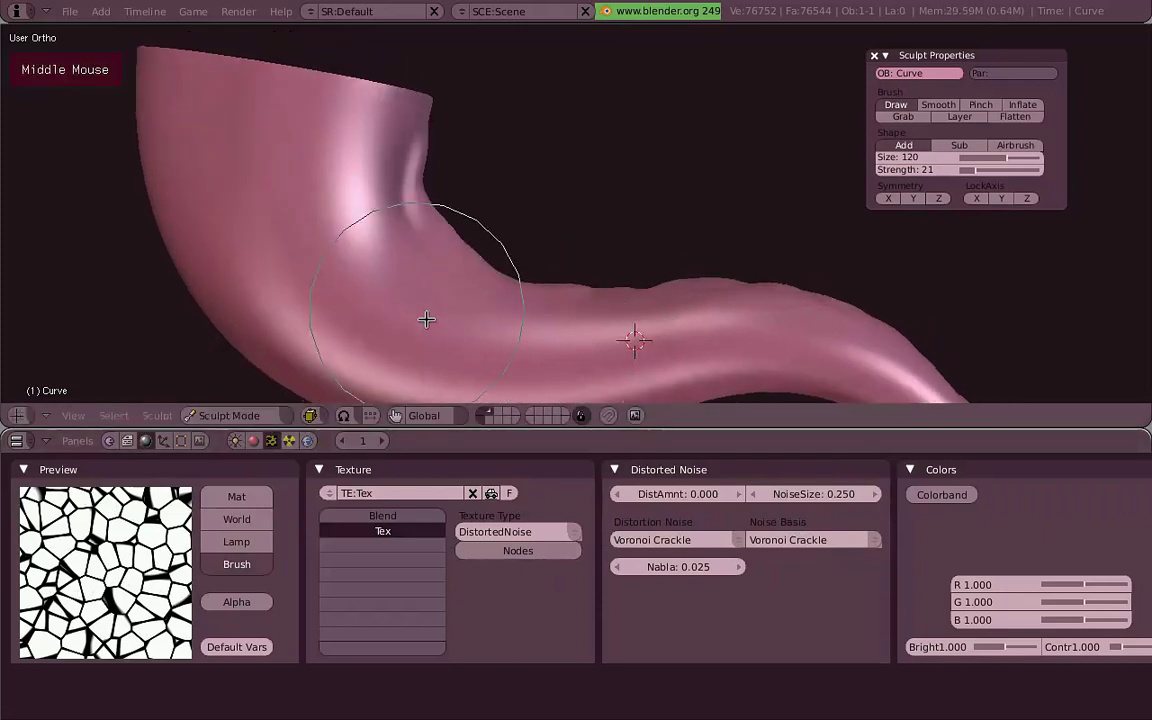
{"action": "left_click", "coordinate": [408, 320]}
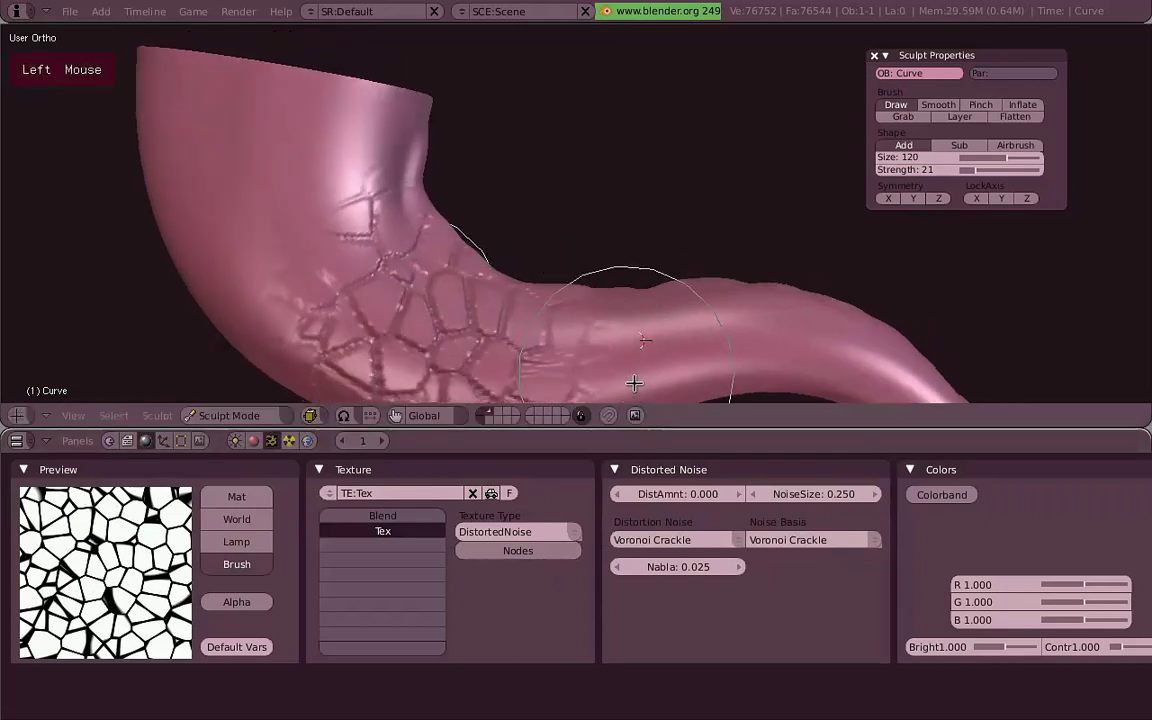
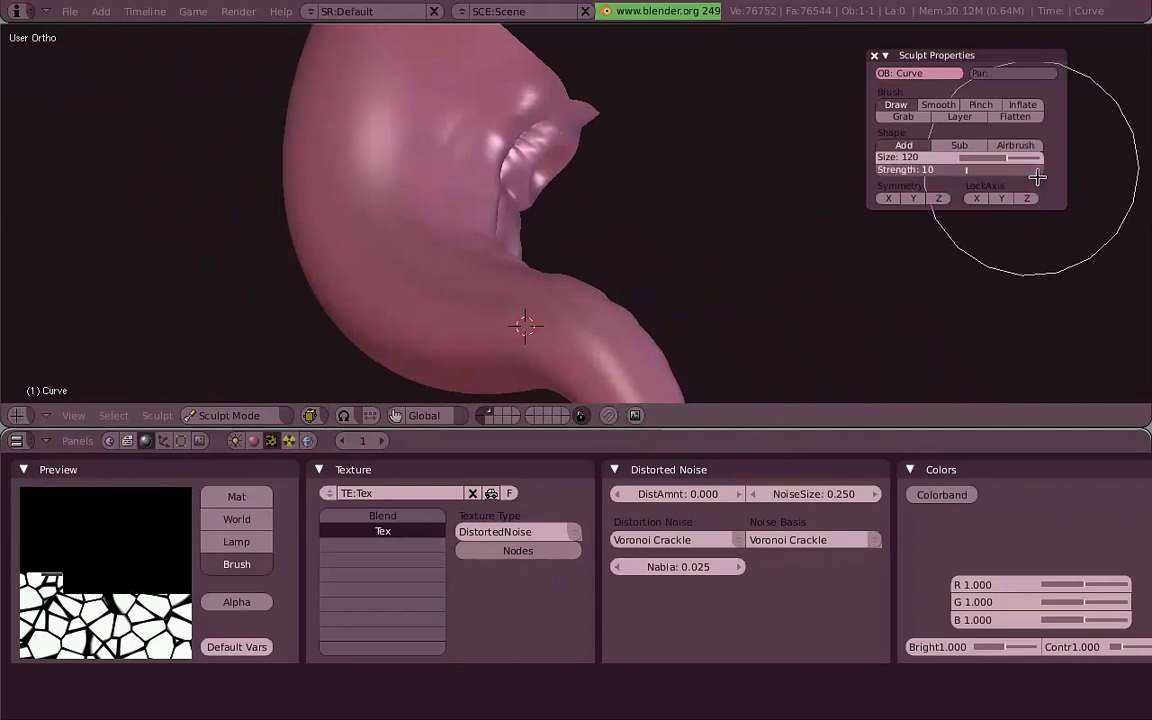
{"action": "middle_click", "coordinate": [381, 282]}
{"action": "left_click", "coordinate": [319, 229]}
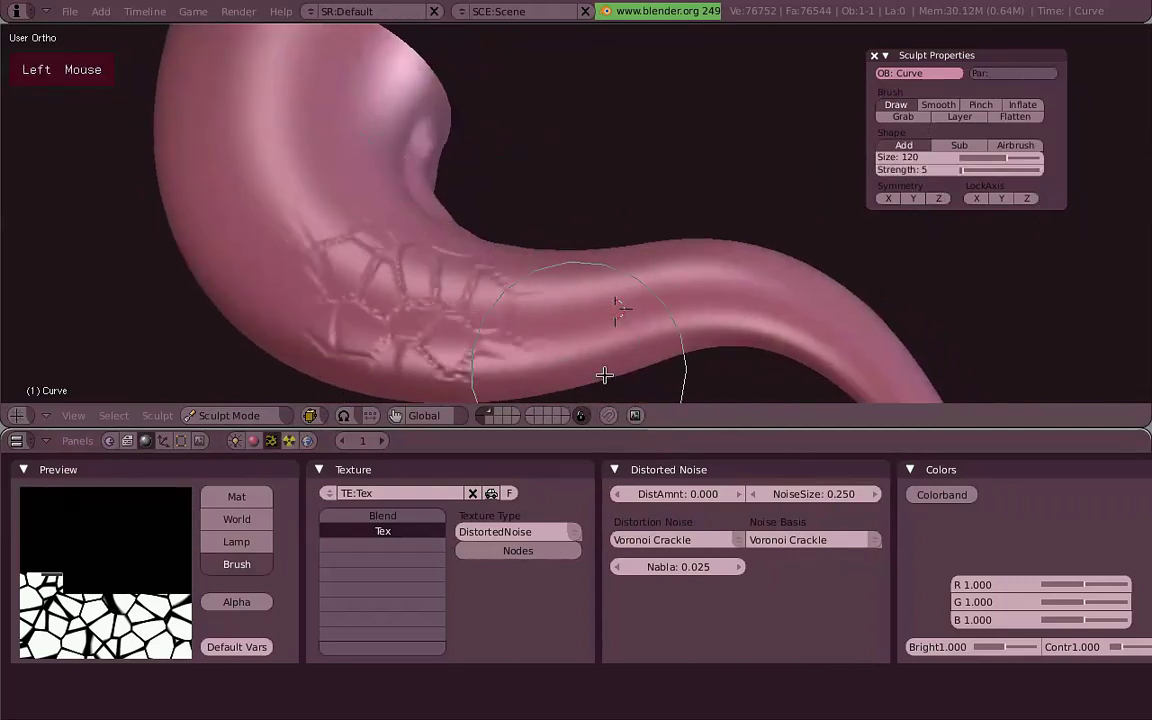
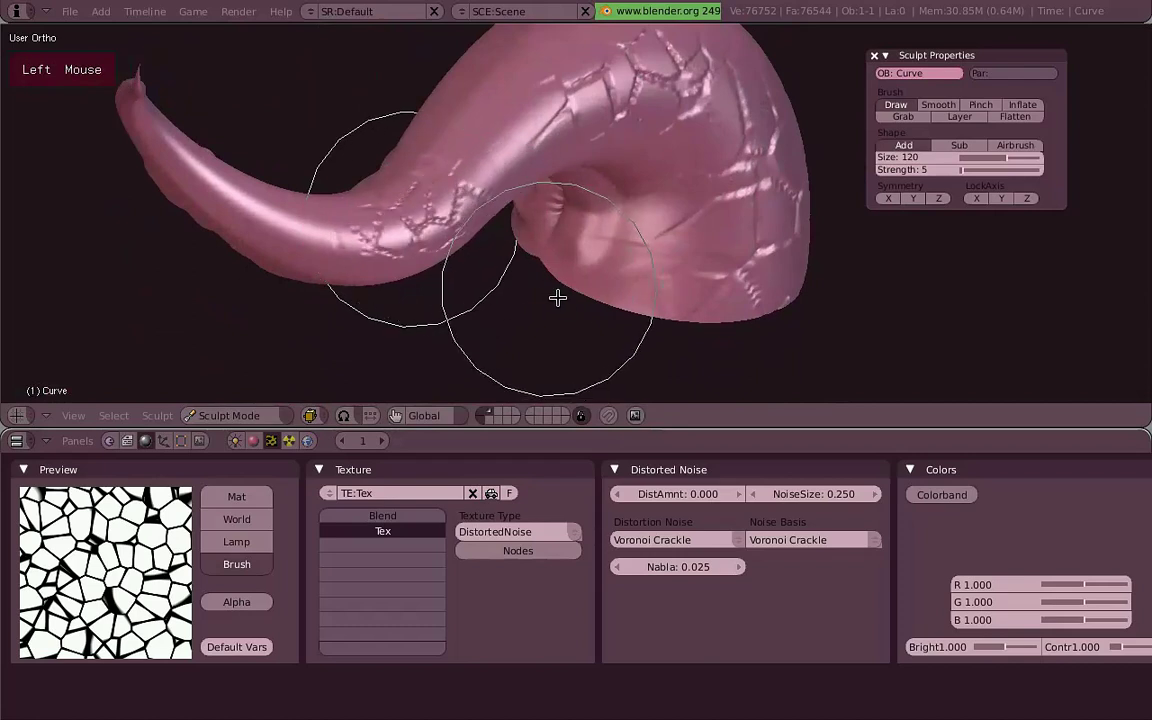
Stamp more crackle cells along the tentacle and near the suckers.
{"action": "middle_click", "coordinate": [571, 182]}
{"action": "left_click", "coordinate": [504, 175]}
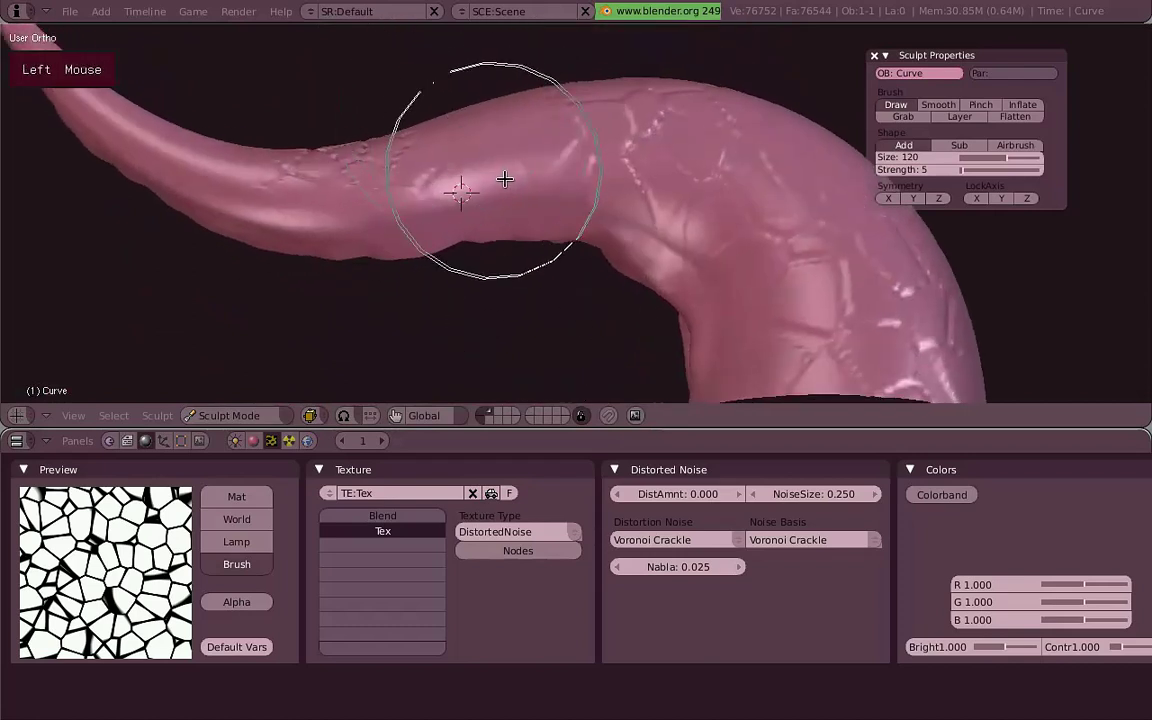
{"action": "scroll", "scroll_direction": "down", "scroll_amount": 3}
{"action": "middle_click", "coordinate": [624, 241]}
{"action": "scroll", "scroll_direction": "up", "scroll_amount": 3}
{"action": "left_click", "coordinate": [599, 208]}
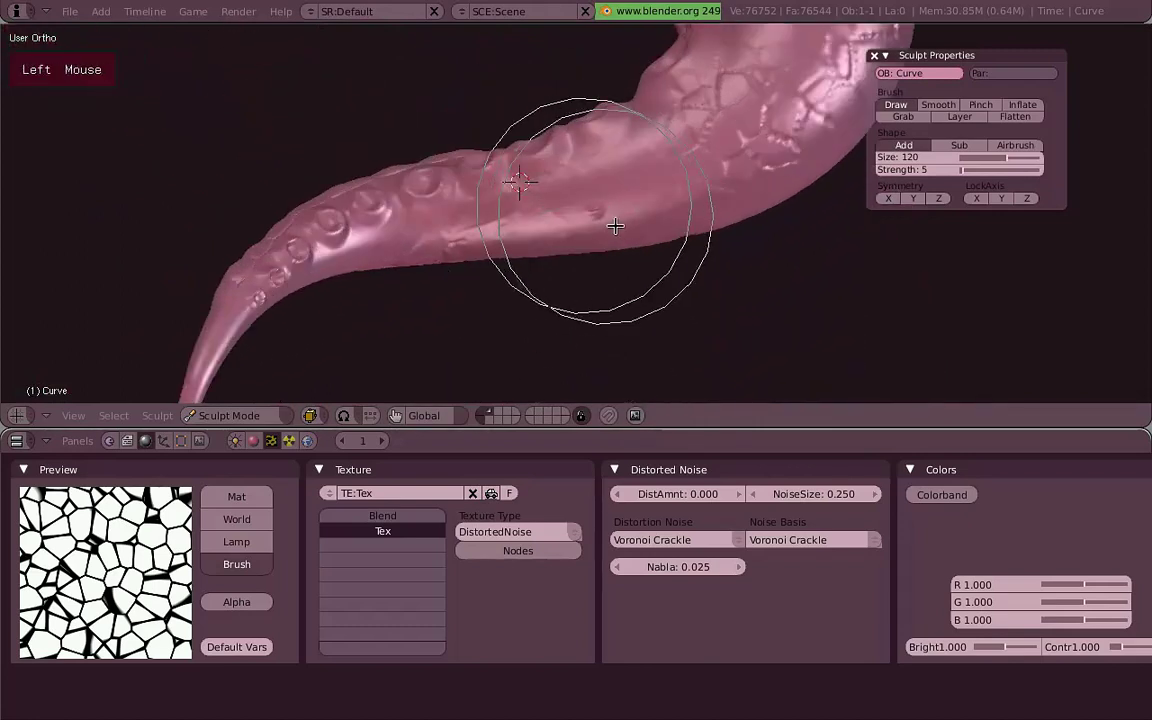
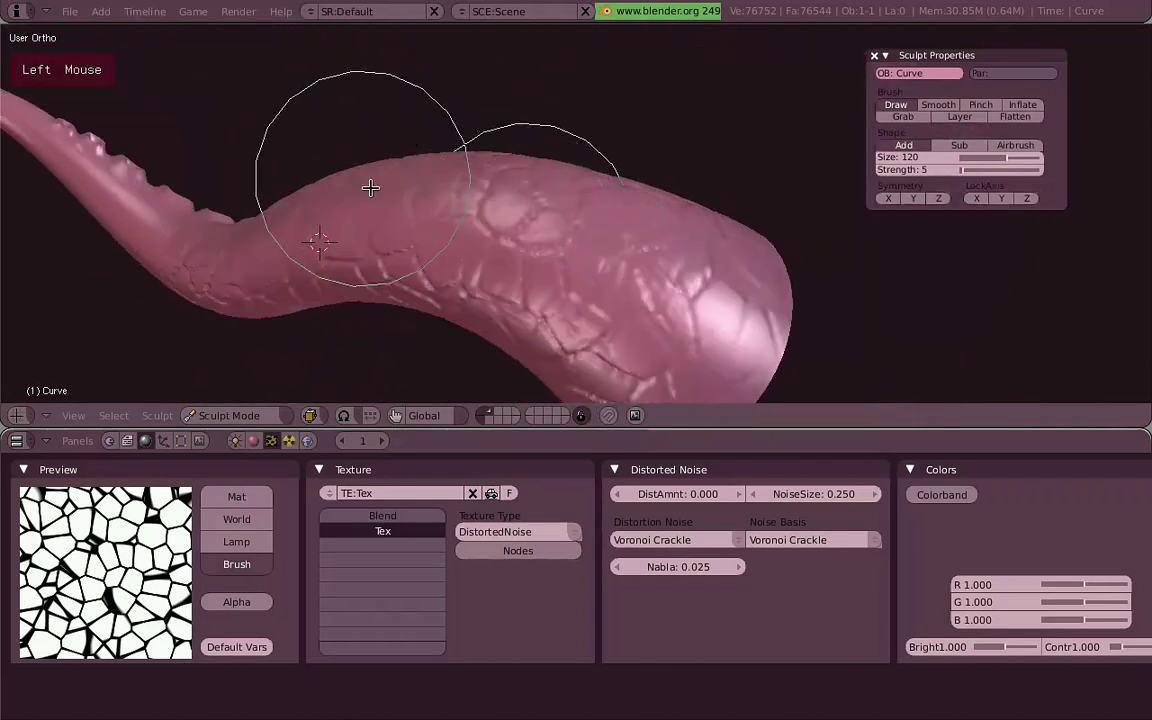
{"action": "middle_click", "coordinate": [452, 219]}
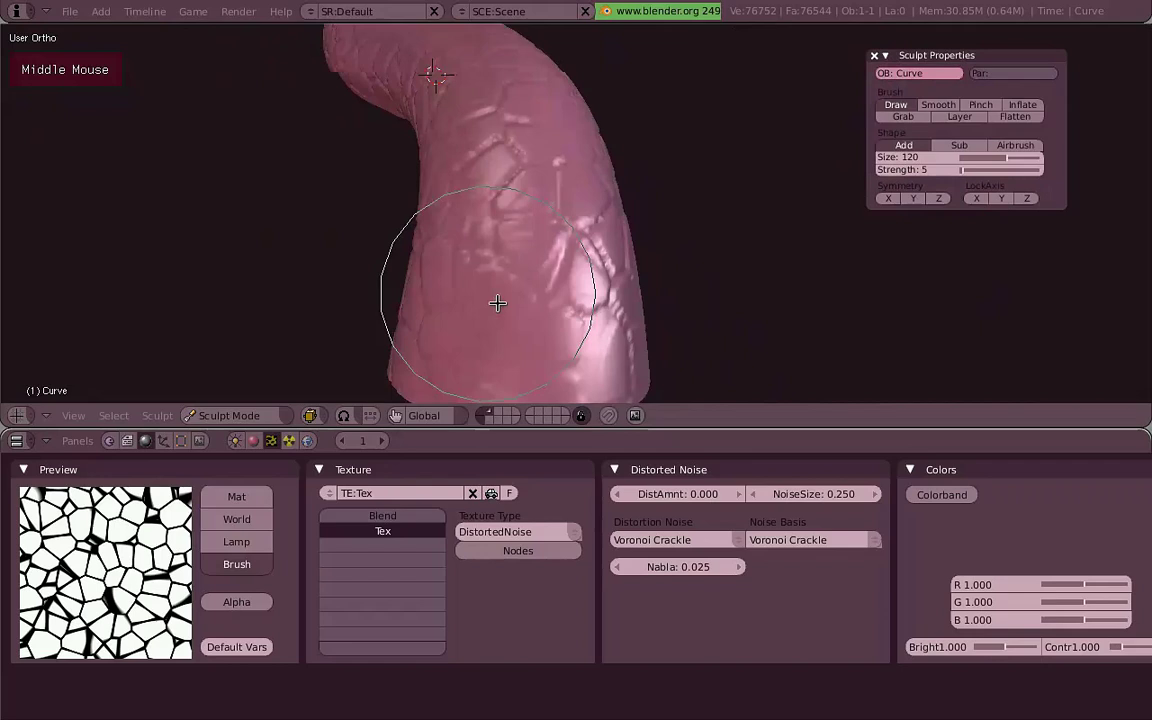
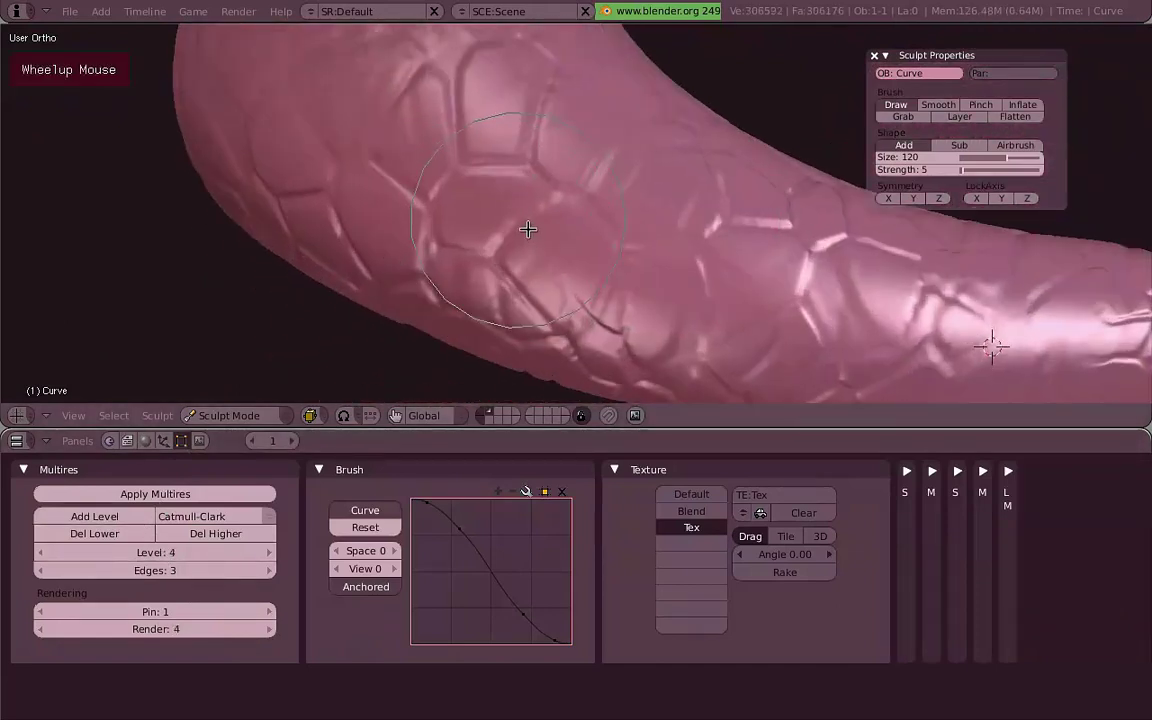
Pinch the scale borders into ridges and raise the pinch strength.
{"action": "key", "text": "p"}
{"action": "middle_click", "coordinate": [627, 235]}
{"action": "scroll", "scroll_direction": "up", "scroll_amount": 3}
{"action": "left_click", "coordinate": [532, 277]}
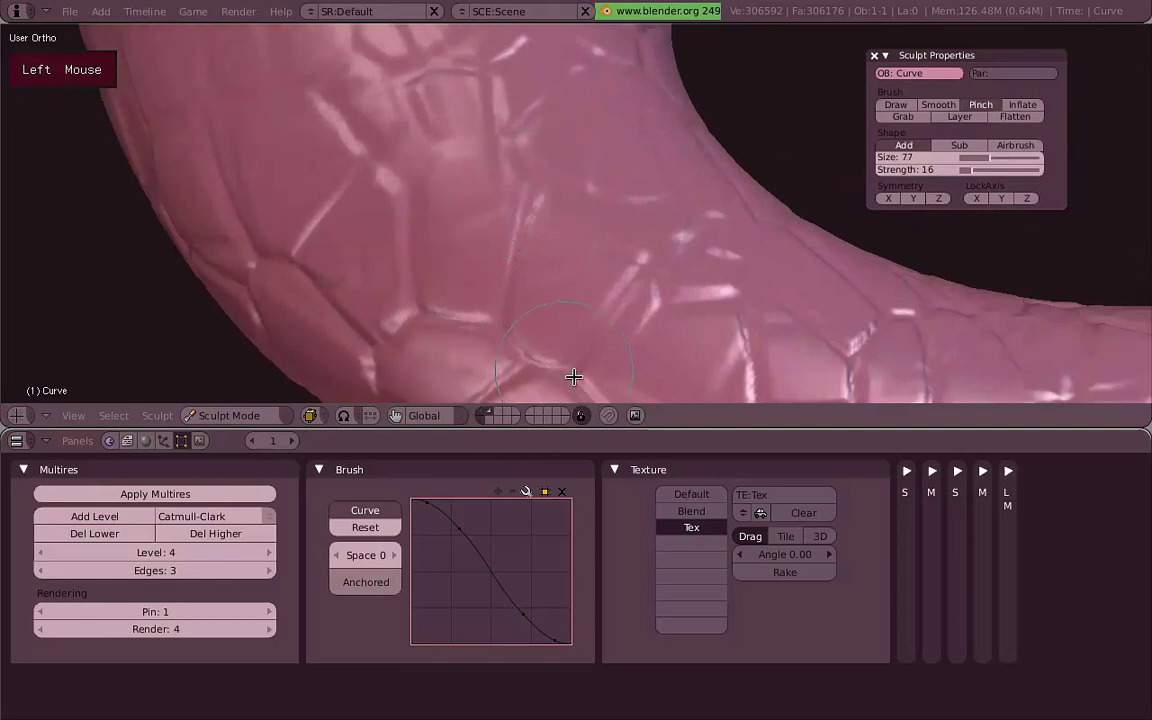
{"action": "scroll", "scroll_direction": "down", "scroll_amount": 3}
{"action": "middle_click", "coordinate": [491, 94]}
{"action": "middle_click", "coordinate": [654, 249]}
{"action": "scroll", "scroll_direction": "up", "scroll_amount": 3}
{"action": "middle_click", "coordinate": [543, 251]}
{"action": "middle_click", "coordinate": [479, 265]}
{"action": "left_click", "coordinate": [388, 276]}
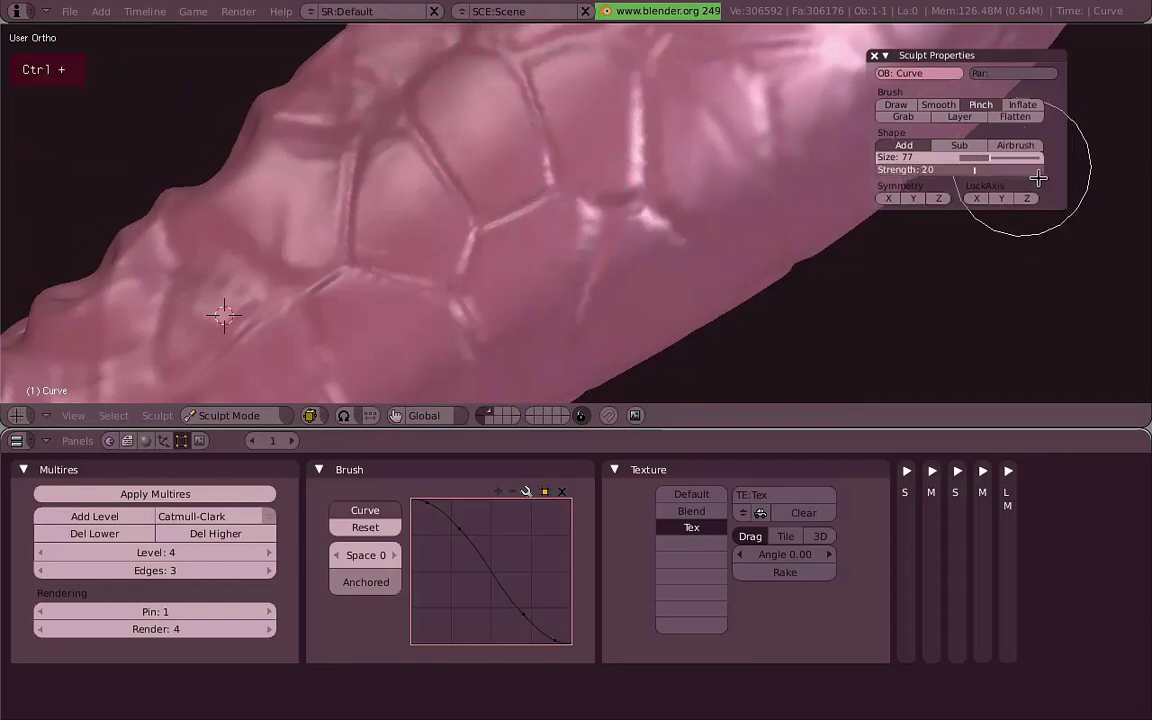
Pinch the remaining scale borders sharper around the tentacle.
{"action": "middle_click", "coordinate": [581, 250]}
{"action": "middle_click", "coordinate": [516, 240]}
{"action": "left_click", "coordinate": [507, 146]}
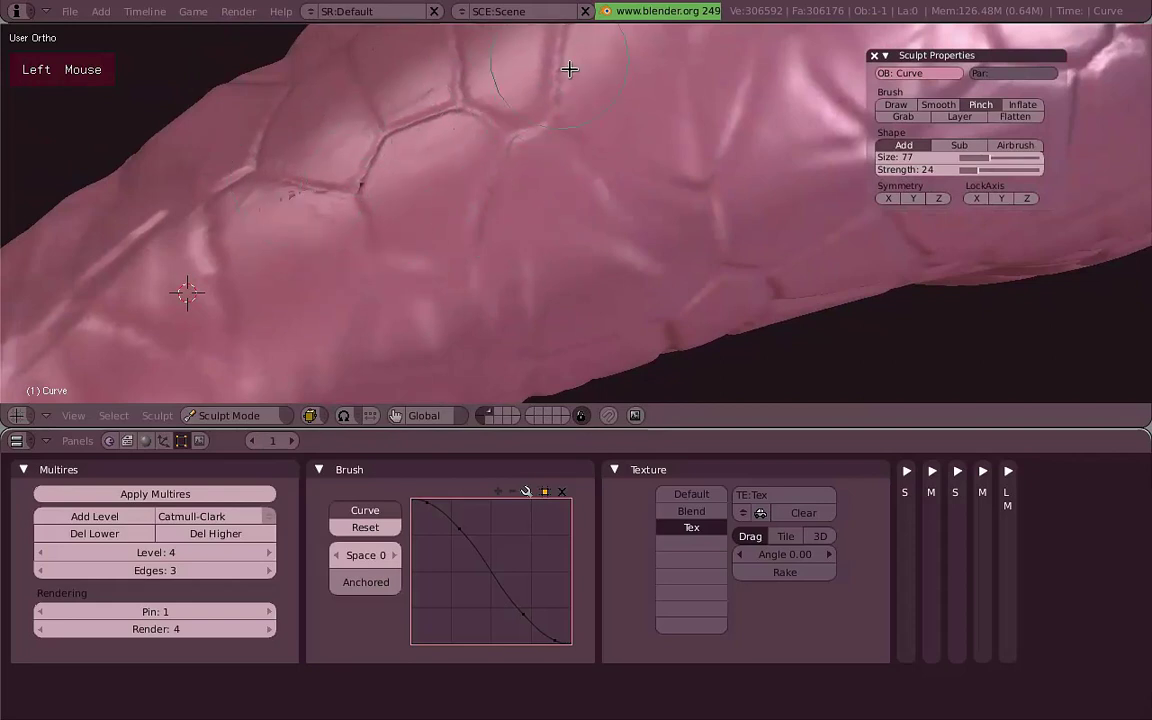
{"action": "middle_click", "coordinate": [534, 375]}
{"action": "middle_click", "coordinate": [517, 275]}
{"action": "middle_click", "coordinate": [575, 314]}
{"action": "left_click", "coordinate": [491, 293]}
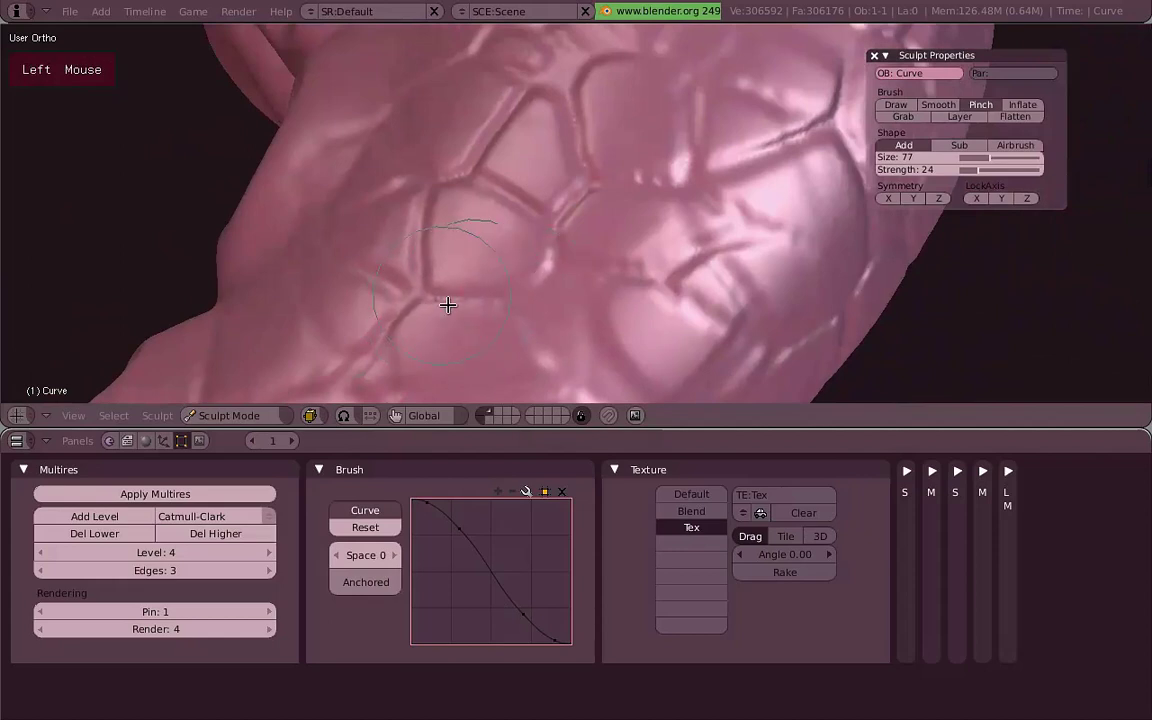
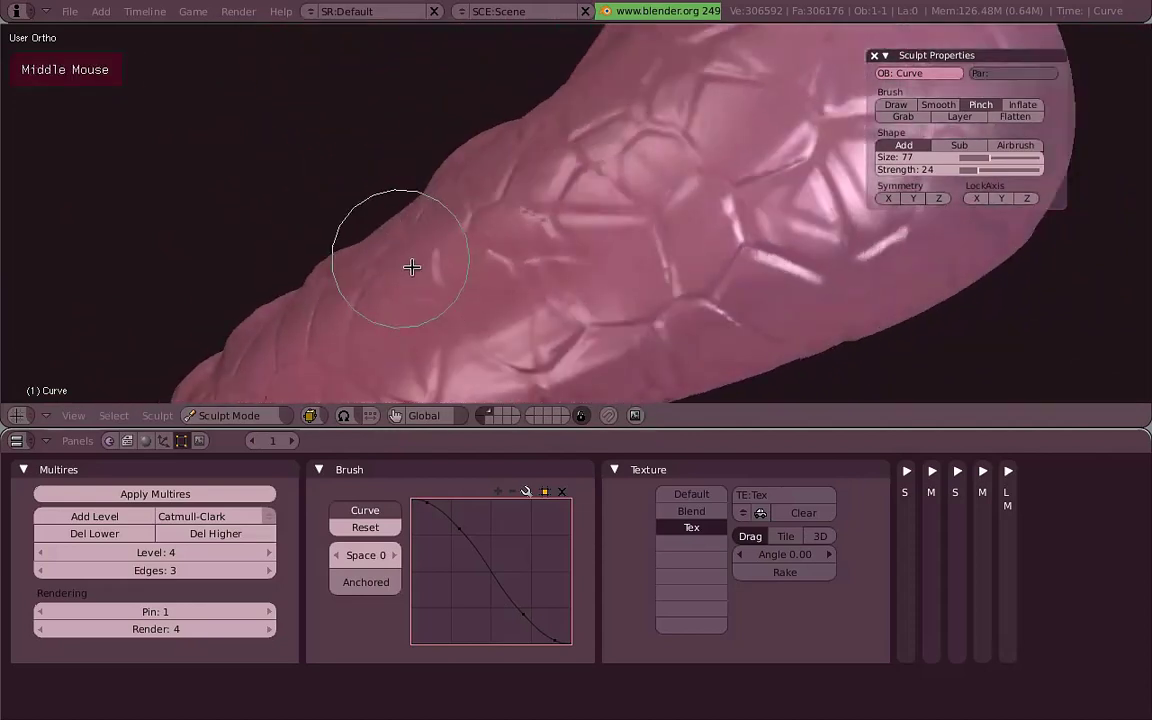
{"action": "middle_click", "coordinate": [630, 288]}
{"action": "middle_click", "coordinate": [516, 278]}
{"action": "scroll", "scroll_direction": "up", "scroll_amount": 3}
{"action": "middle_click", "coordinate": [544, 202]}
{"action": "left_click", "coordinate": [640, 179]}
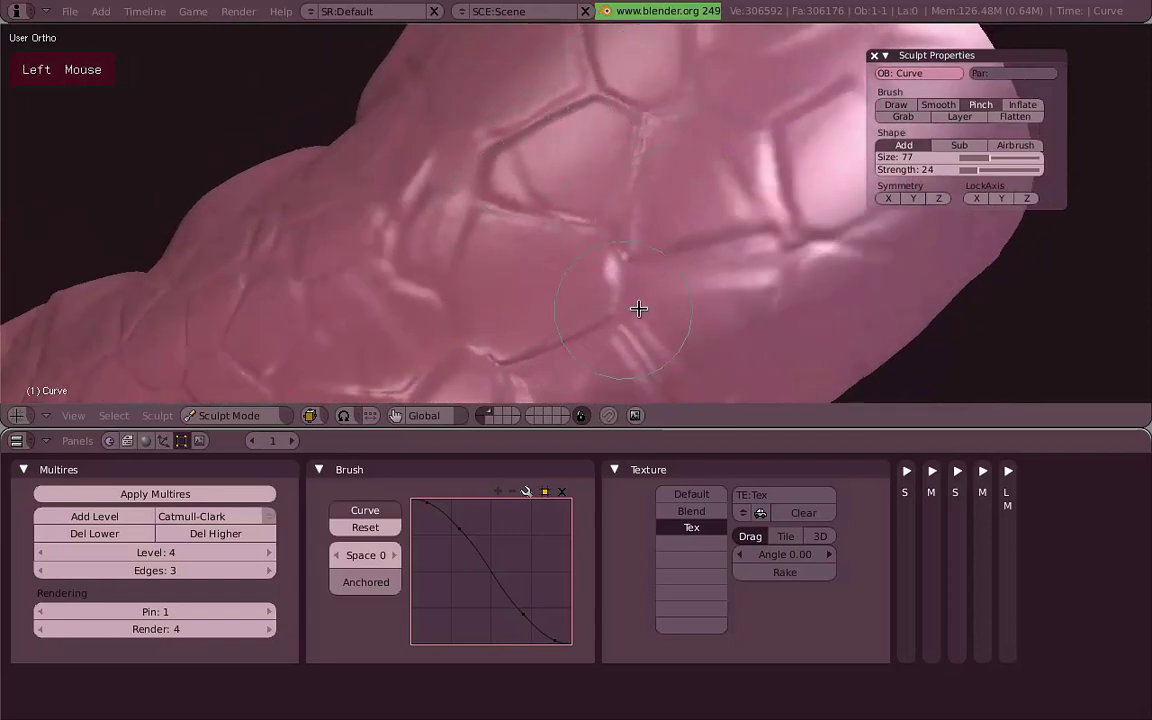
Smooth the surface between scales with an enlarged brush, then return to Pinch.
{"action": "key", "text": "s"}
{"action": "key", "text": "f"}
{"action": "left_click", "coordinate": [815, 322]}
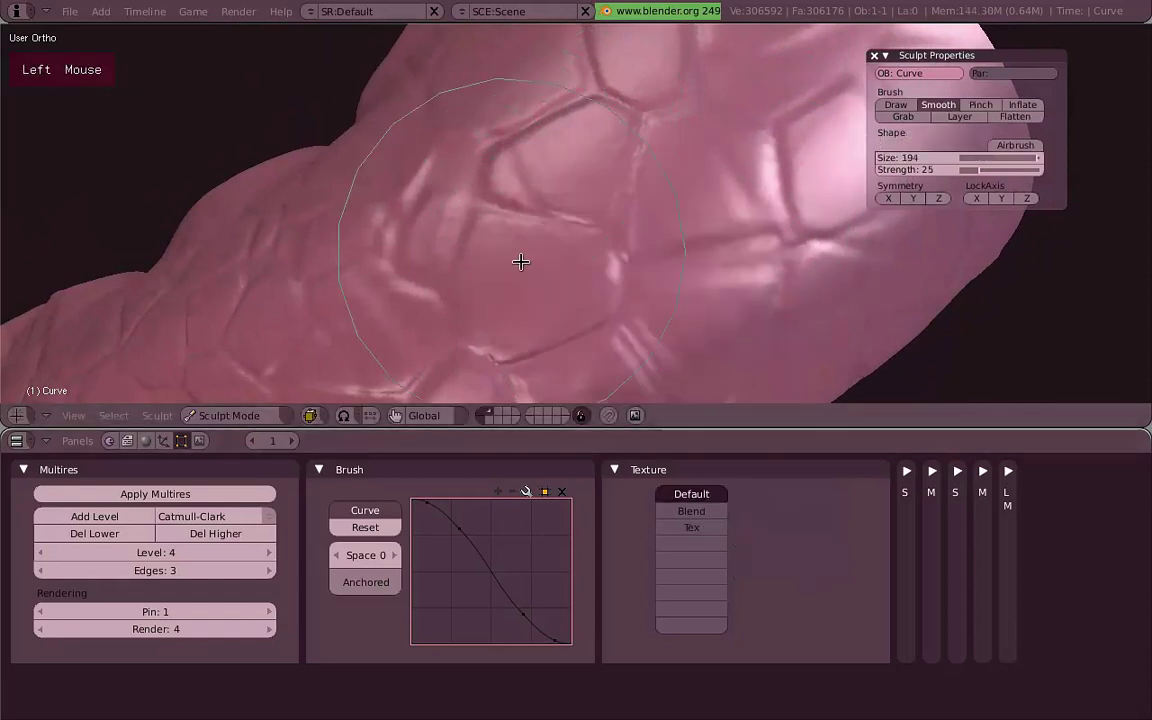
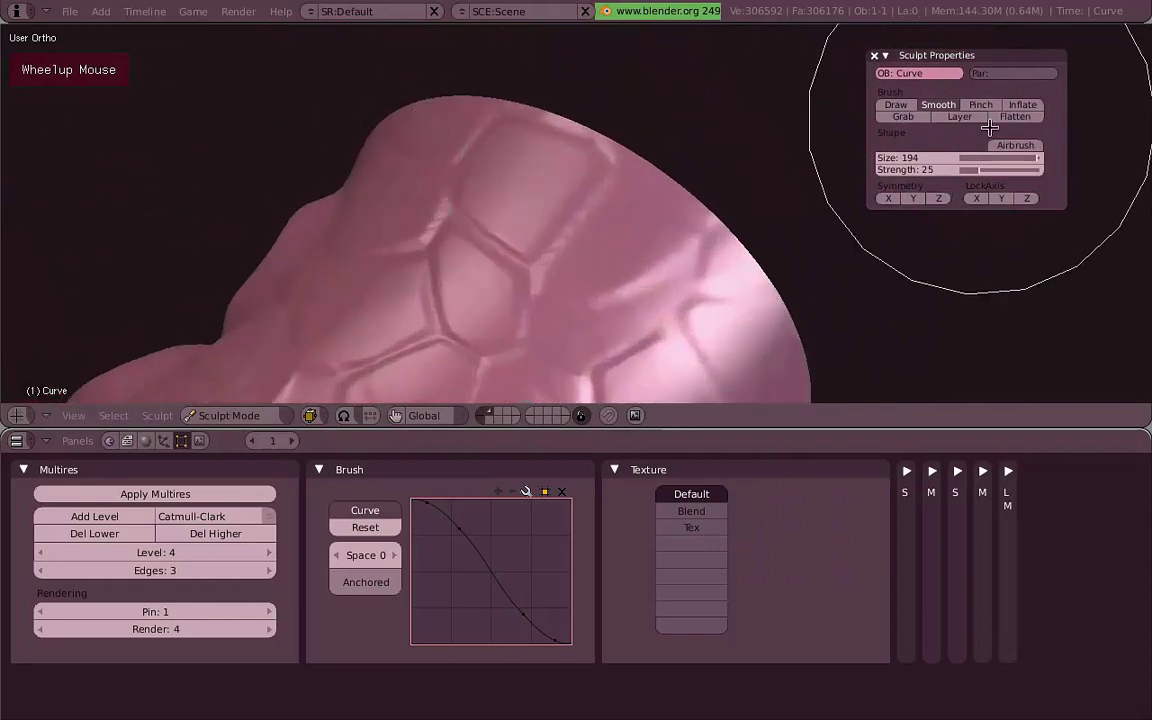
{"action": "key", "text": "f"}
Shape the brush falloff into a steep concave curve, raise Pinch strength to 81, and crease the scale borders.
{"action": "right_click", "coordinate": [594, 239]}
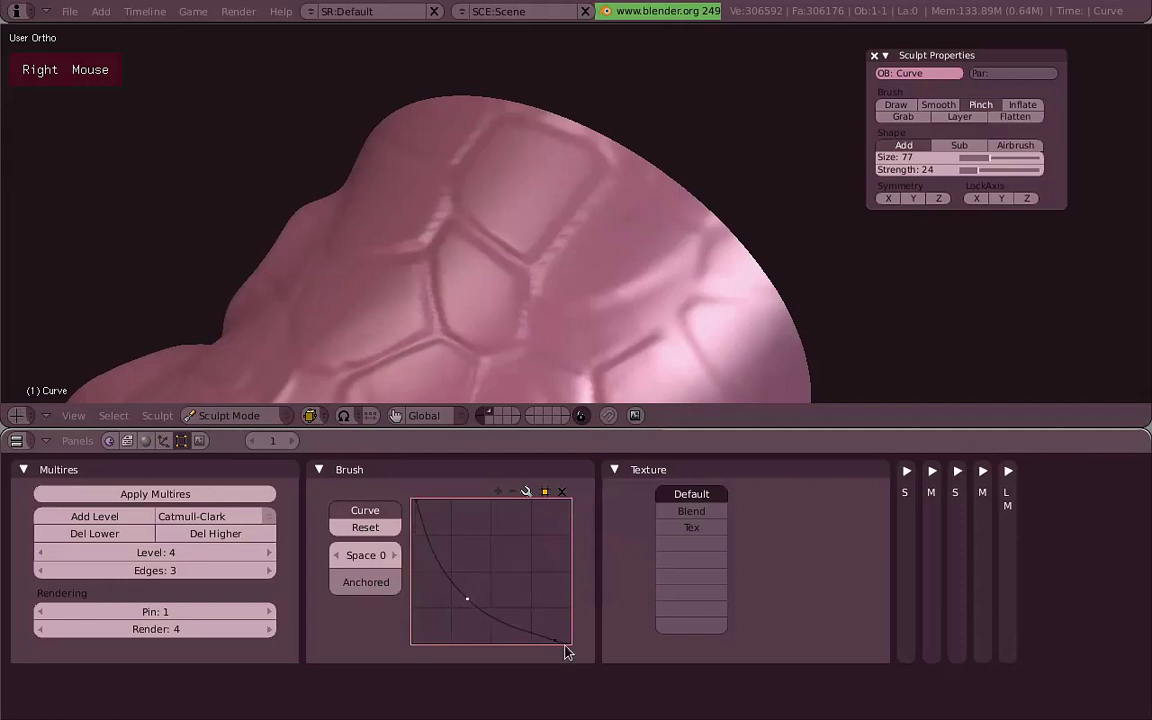
{"action": "key", "text": "f"}
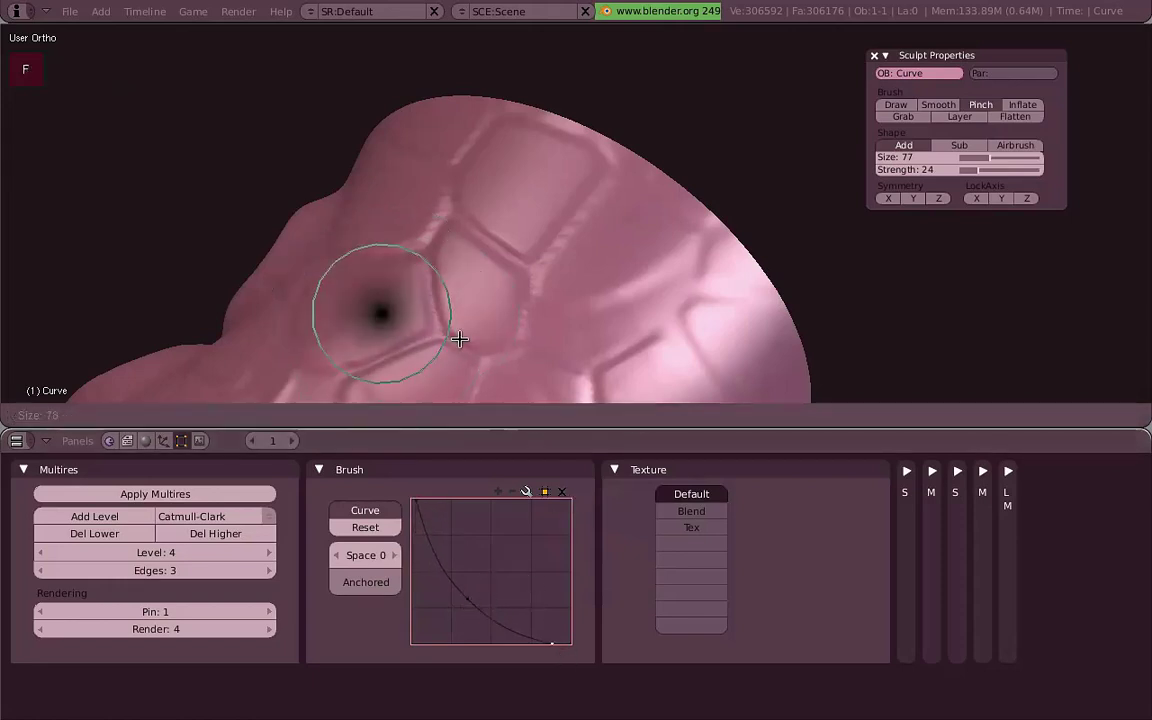
{"action": "right_click", "coordinate": [464, 337]}
{"action": "key", "text": "f"}
{"action": "right_click", "coordinate": [486, 278]}
{"action": "scroll", "scroll_direction": "up", "scroll_amount": 3}
{"action": "left_click", "coordinate": [560, 248]}
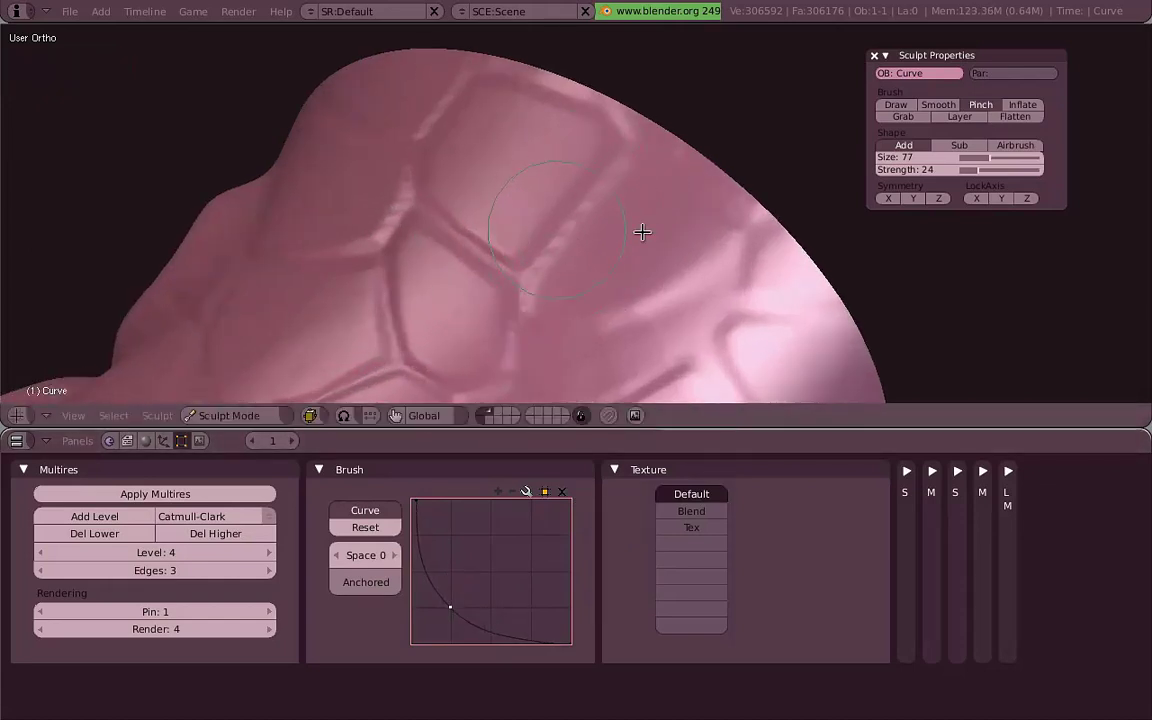
{"action": "key", "text": "shift+f"}
{"action": "left_click", "coordinate": [522, 256]}
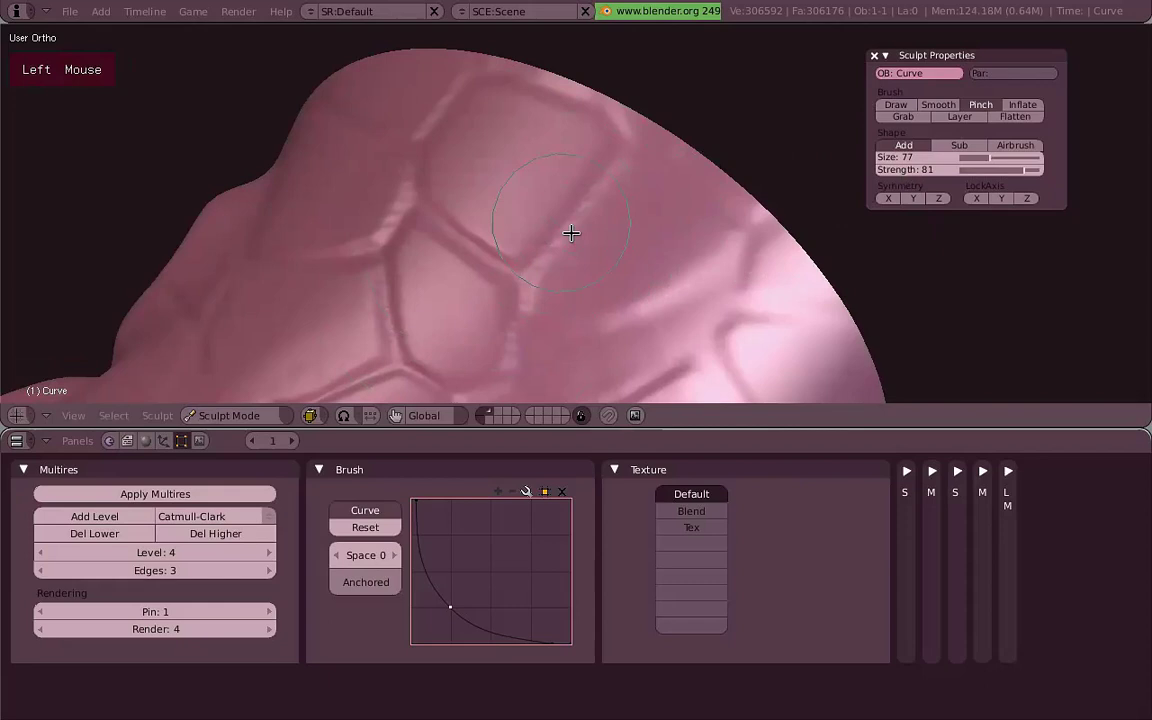
{"action": "left_click", "coordinate": [623, 234]}
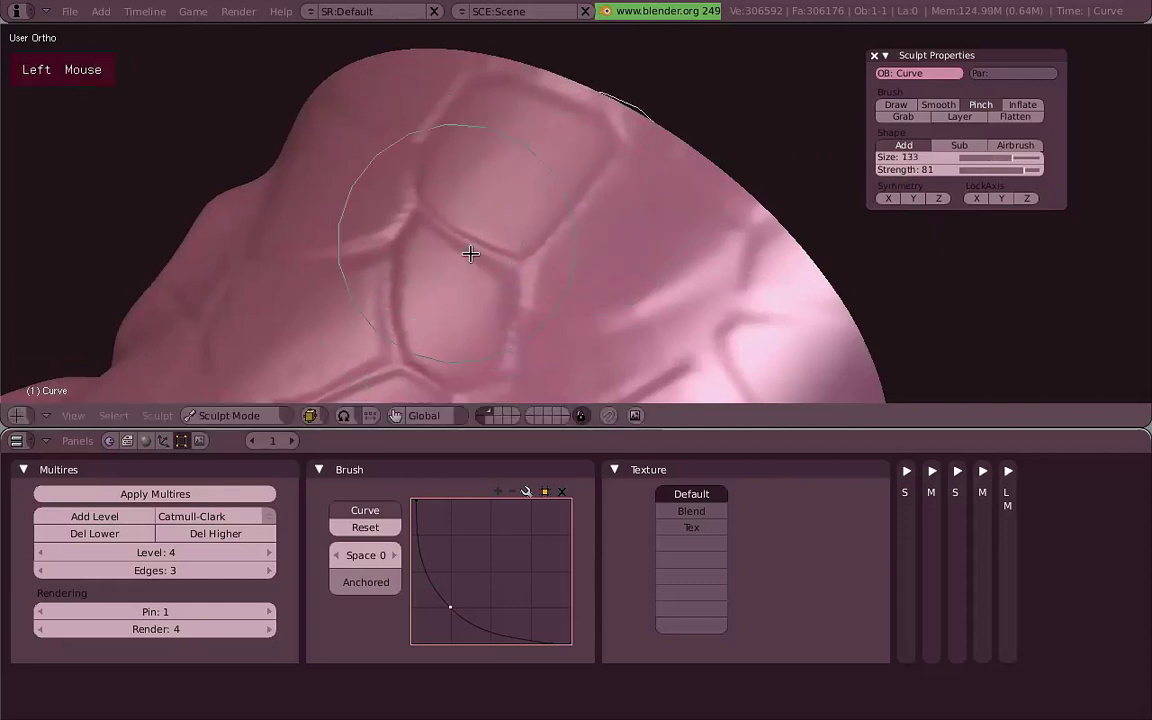
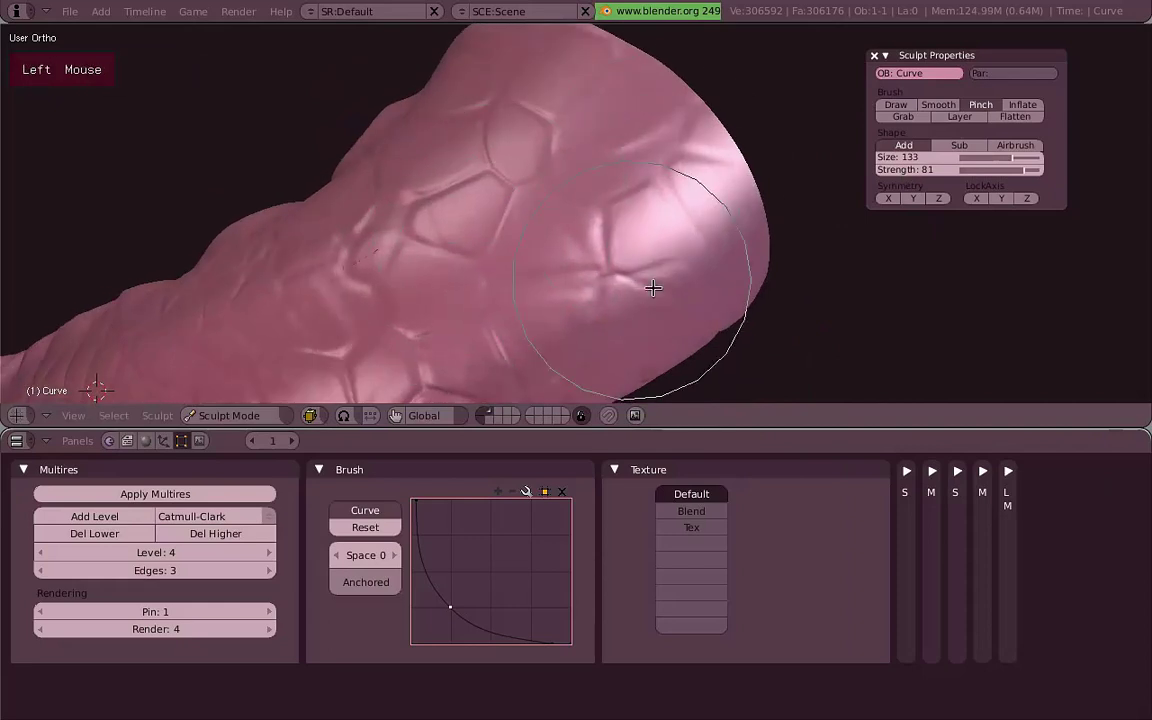
Shrink the pinch brush to size 90 and carve crisp grooves along more plate seams around the tentacle.
{"action": "middle_click", "coordinate": [577, 187]}
{"action": "middle_click", "coordinate": [420, 151]}
{"action": "key", "text": "f"}
{"action": "left_click", "coordinate": [577, 286]}
{"action": "scroll", "scroll_direction": "up", "scroll_amount": 3}
{"action": "scroll", "scroll_direction": "down", "scroll_amount": 3}
{"action": "left_click", "coordinate": [580, 268]}
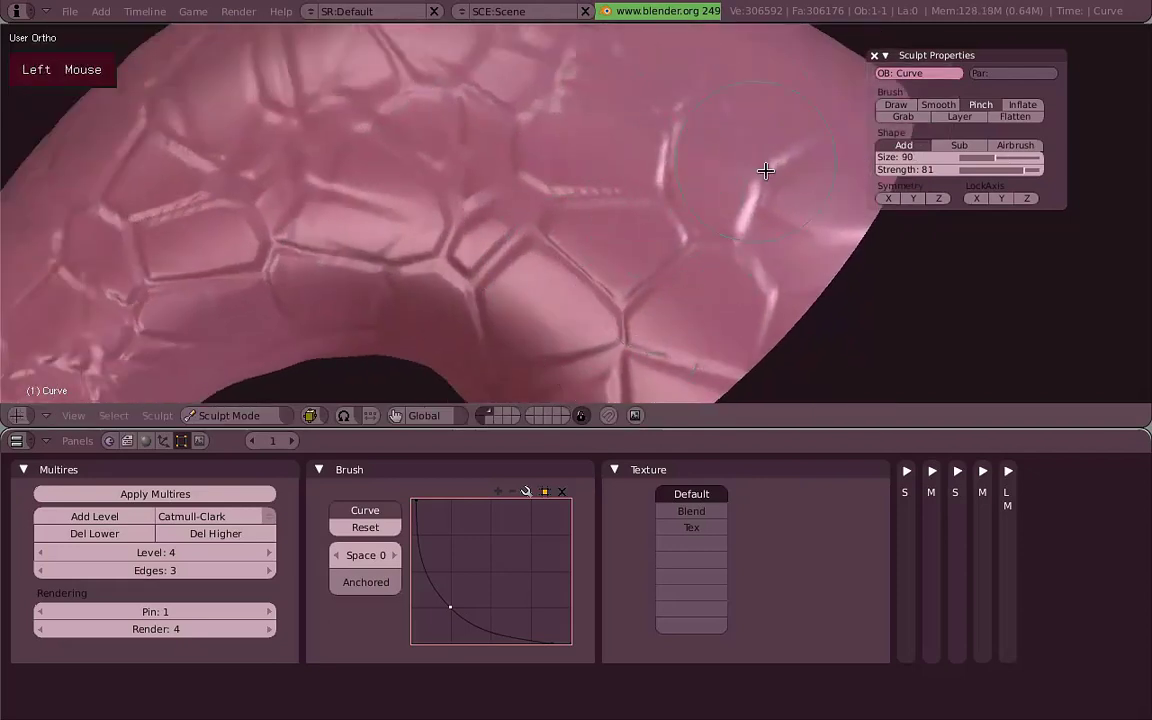
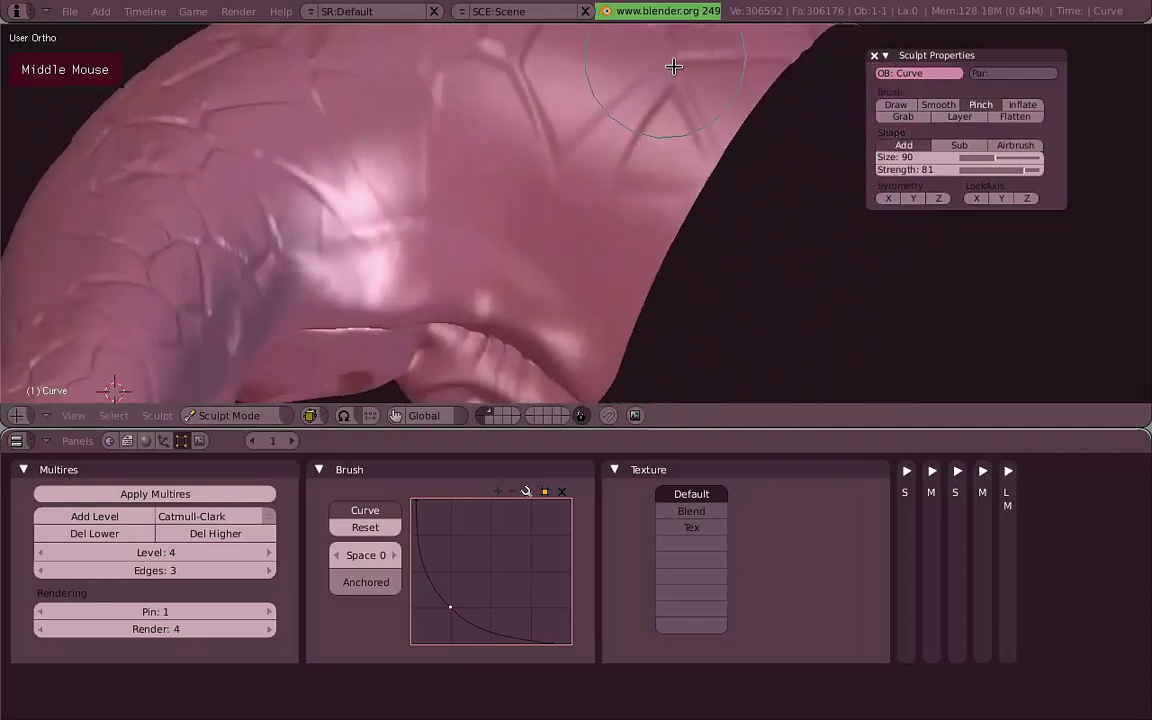
{"action": "middle_click", "coordinate": [372, 207]}
{"action": "middle_click", "coordinate": [486, 243]}
{"action": "scroll", "scroll_direction": "up", "scroll_amount": 3}
{"action": "left_click", "coordinate": [409, 342]}
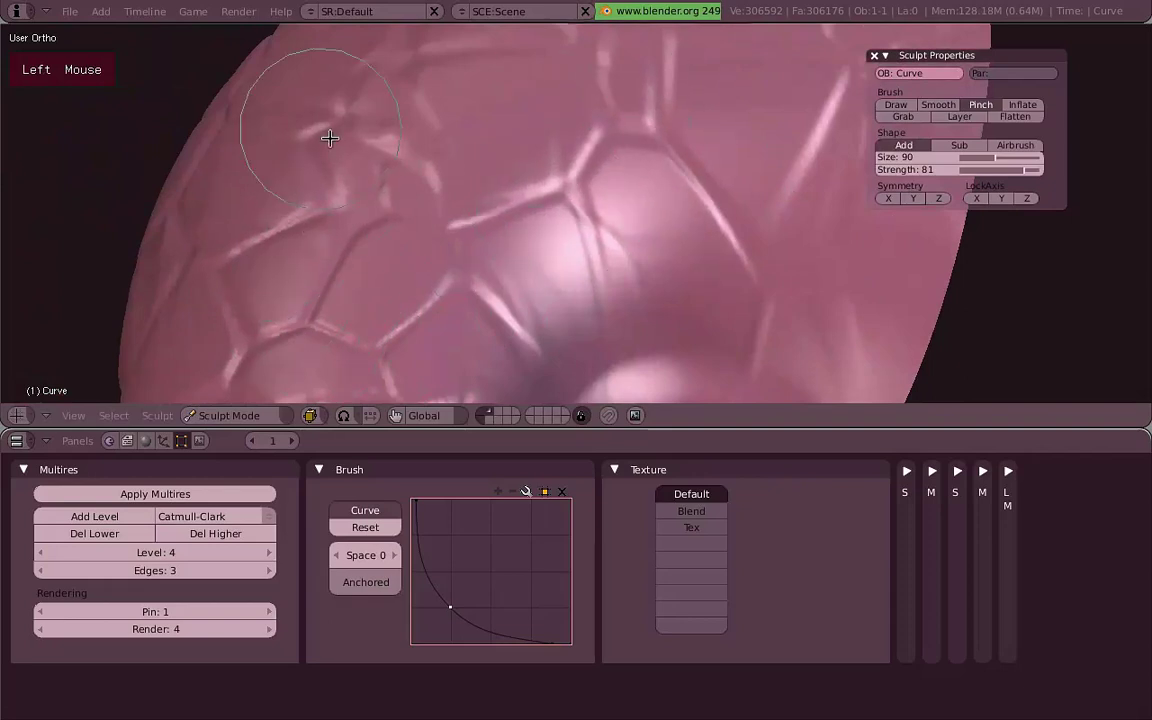
{"action": "scroll", "scroll_direction": "down", "scroll_amount": 3}
{"action": "middle_click", "coordinate": [489, 281]}
{"action": "middle_click", "coordinate": [481, 276]}
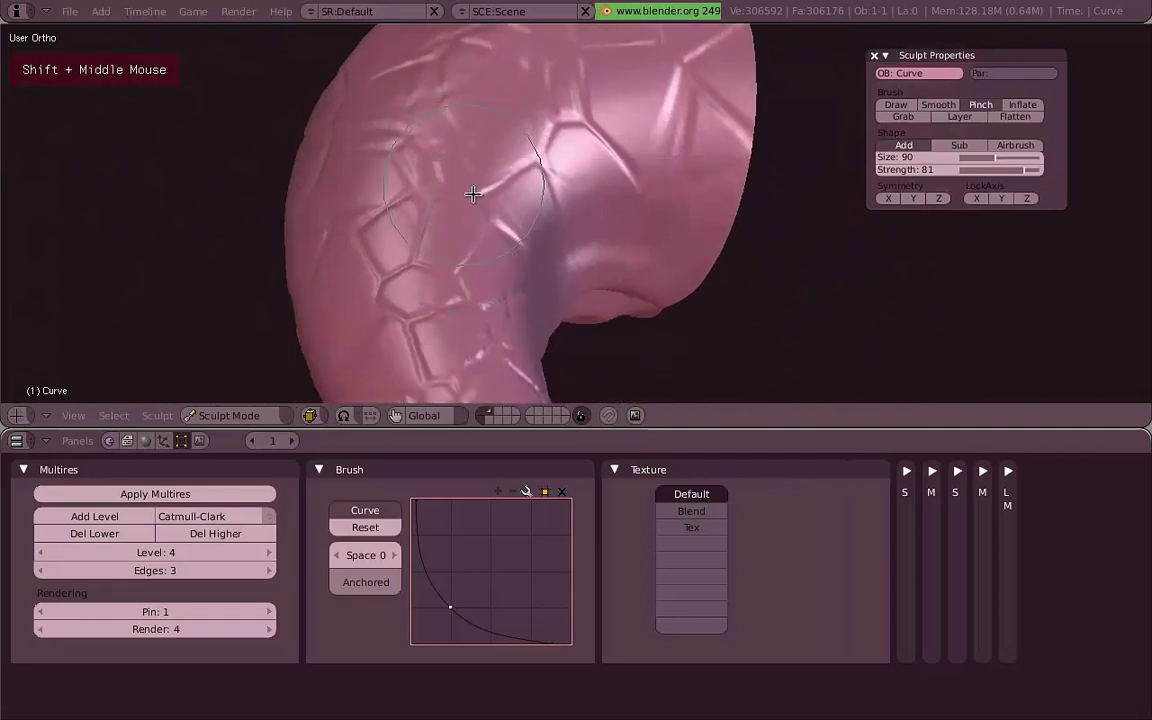
Switch to Inflate, reshape the falloff into a smooth S-curve, and puff up the crackle scale cells.
{"action": "key", "text": "f"}
{"action": "left_click", "coordinate": [456, 266]}
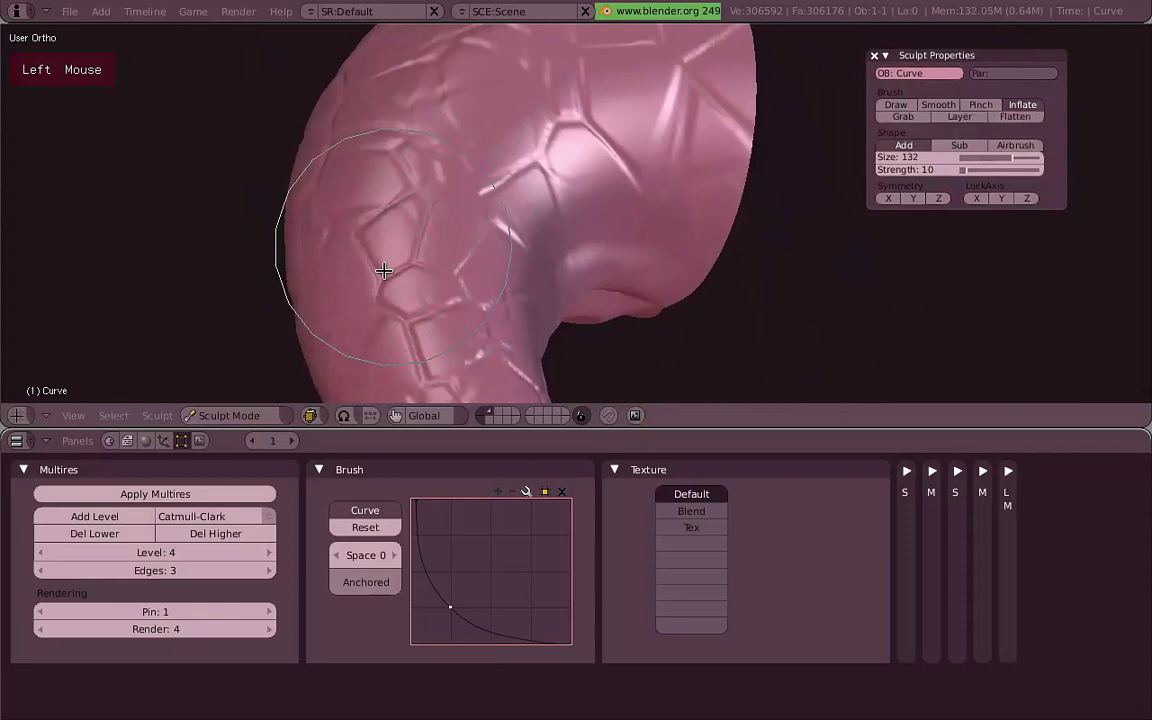
{"action": "scroll", "scroll_direction": "up", "scroll_amount": 3}
{"action": "key", "text": "f"}
{"action": "right_click", "coordinate": [461, 242]}
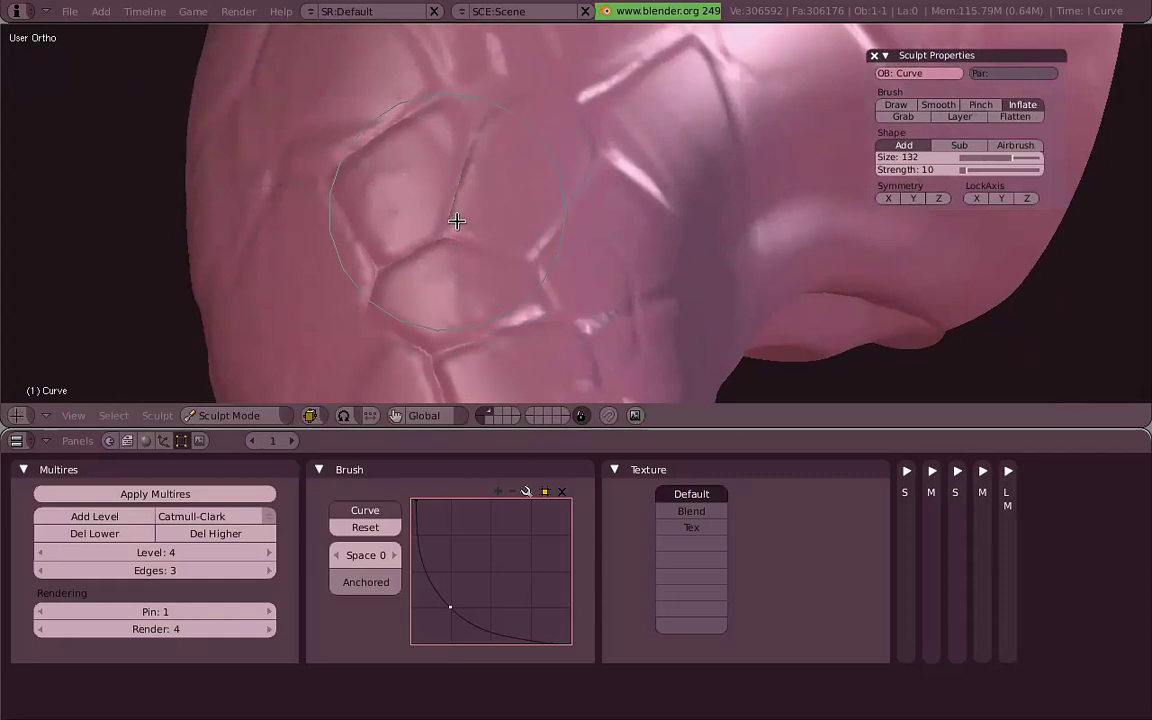
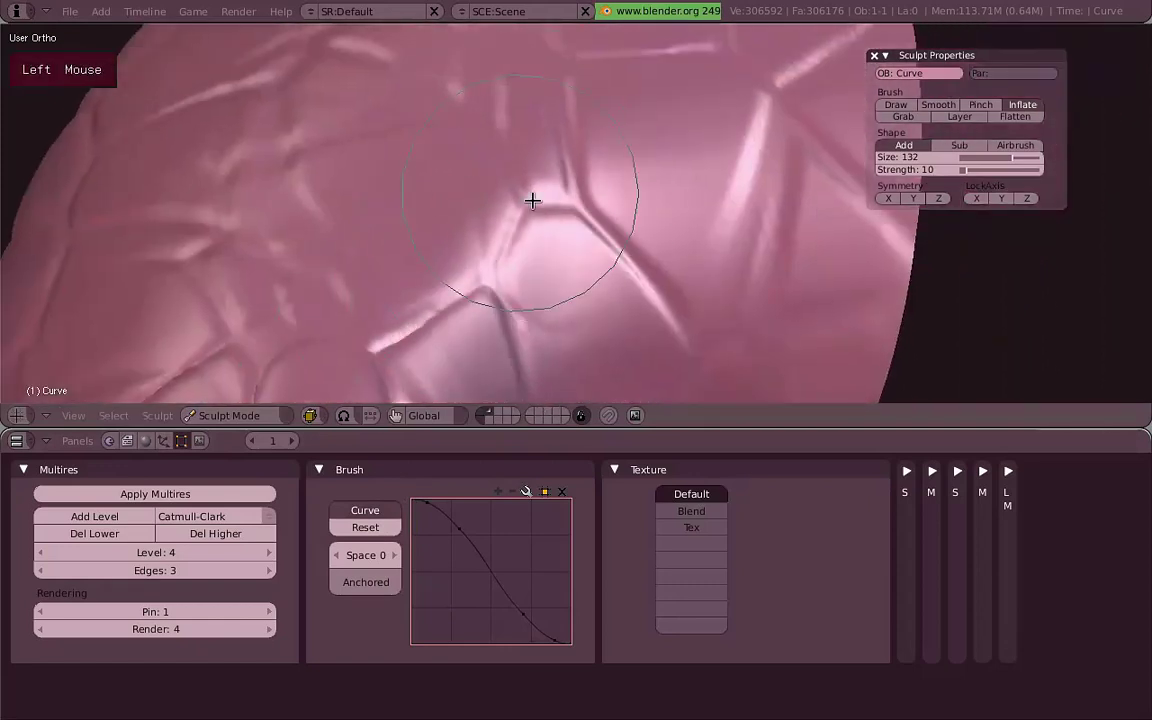
{"action": "scroll", "scroll_direction": "down", "scroll_amount": 3}
{"action": "middle_click", "coordinate": [499, 241]}
{"action": "left_click", "coordinate": [517, 240]}
{"action": "middle_click", "coordinate": [599, 222]}
{"action": "scroll", "scroll_direction": "up", "scroll_amount": 3}
{"action": "middle_click", "coordinate": [549, 123]}
{"action": "left_click", "coordinate": [513, 205]}
Keep inflating the scale plates at size 132, strength 10, down to the lower tentacle.
{"action": "middle_click", "coordinate": [495, 214]}
{"action": "scroll", "scroll_direction": "up", "scroll_amount": 3}
{"action": "key", "text": "s"}
{"action": "scroll", "scroll_direction": "down", "scroll_amount": 3}
{"action": "left_click", "coordinate": [518, 207]}
{"action": "left_click", "coordinate": [473, 122]}
{"action": "key", "text": "i"}
{"action": "middle_click", "coordinate": [606, 263]}
{"action": "middle_click", "coordinate": [487, 194]}
{"action": "left_click", "coordinate": [570, 162]}
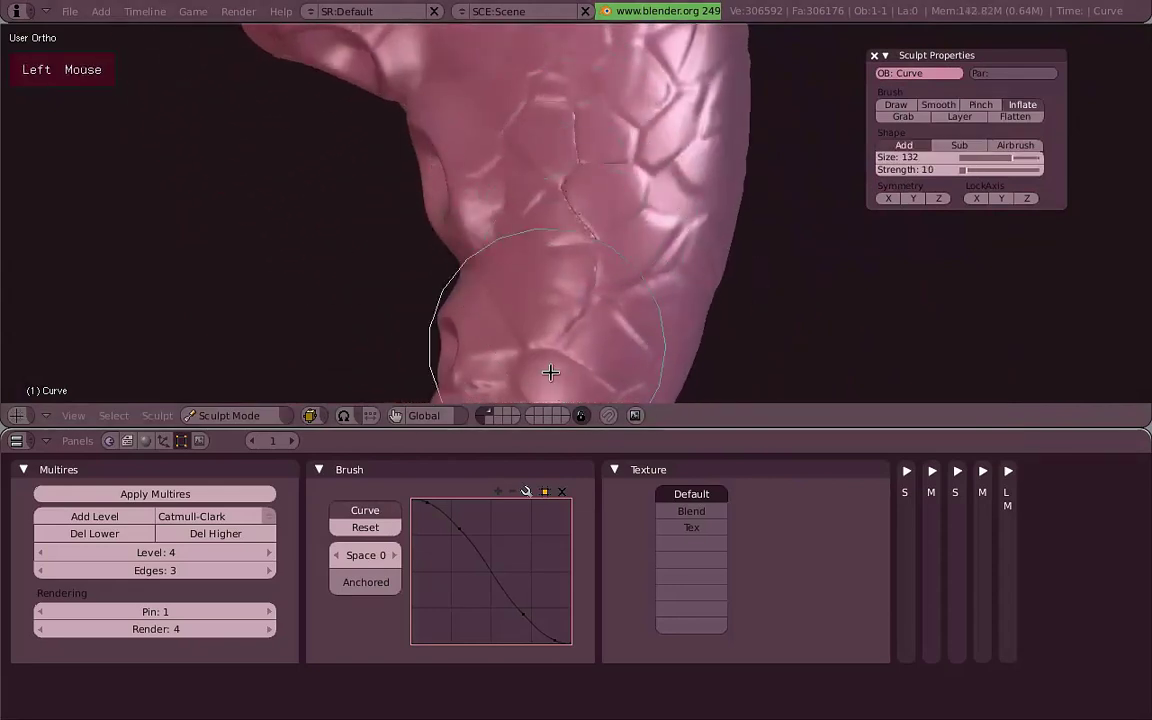
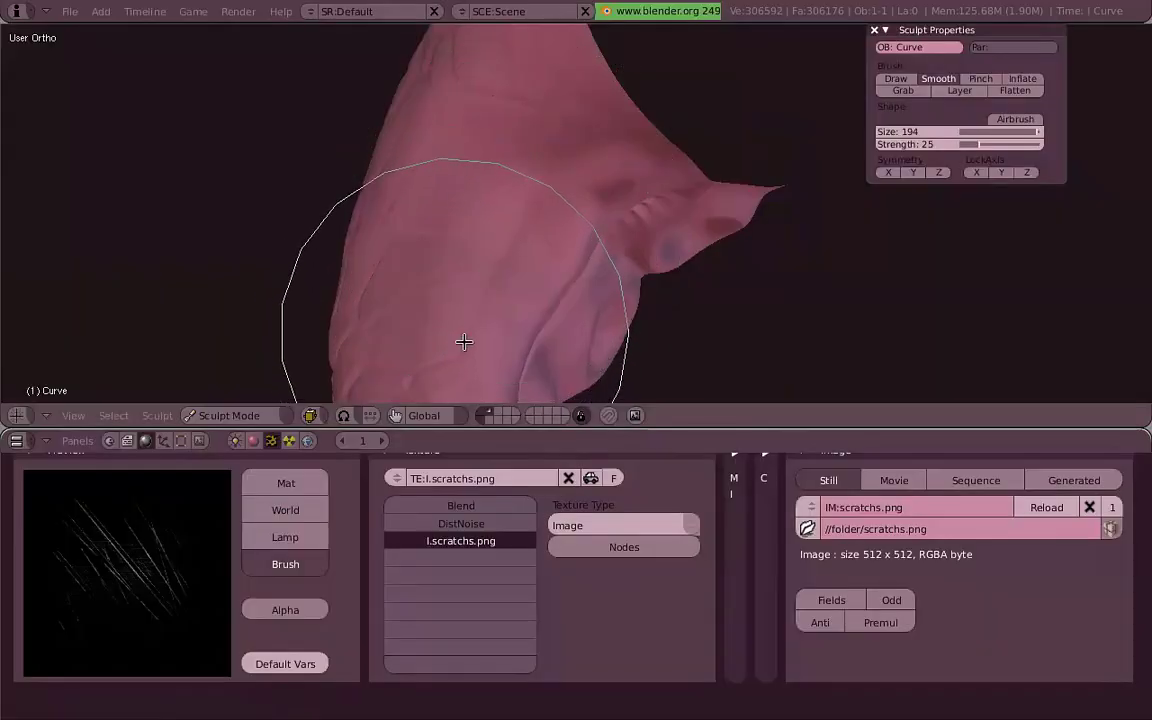
Pick the additive Draw brush with the scratches texture, tune its size, and stamp a first scratch.
{"action": "key", "text": "f"}
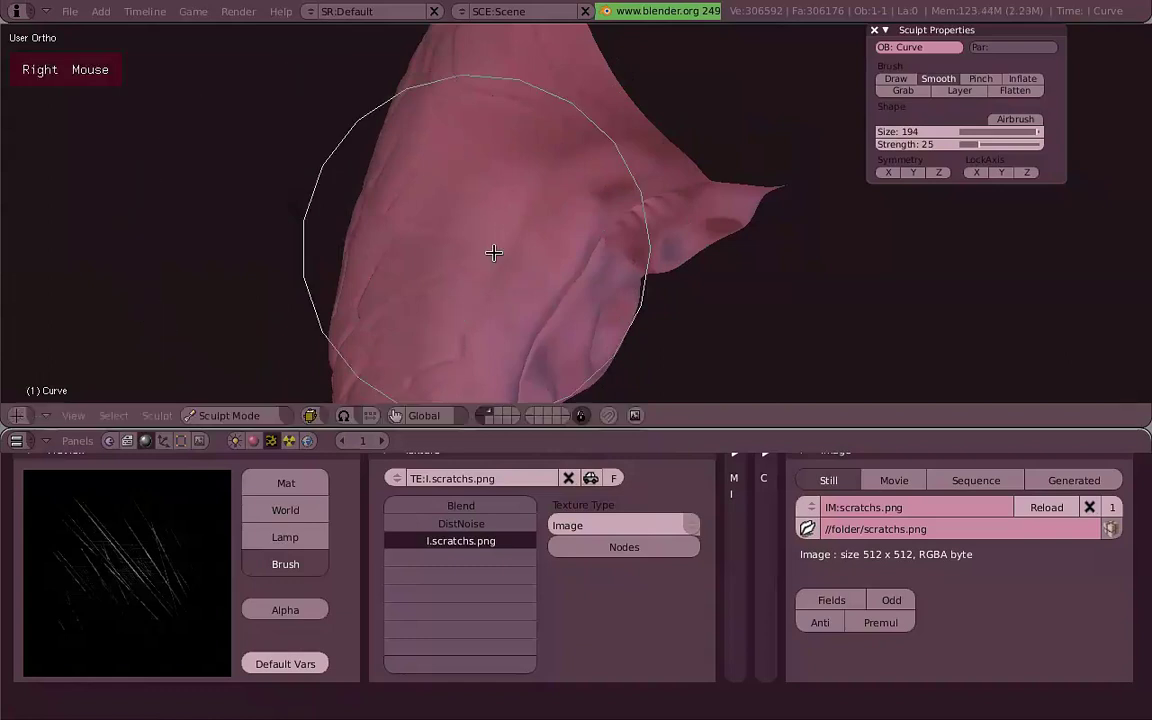
{"action": "scroll", "scroll_direction": "up", "scroll_amount": 3}
{"action": "key", "text": "f"}
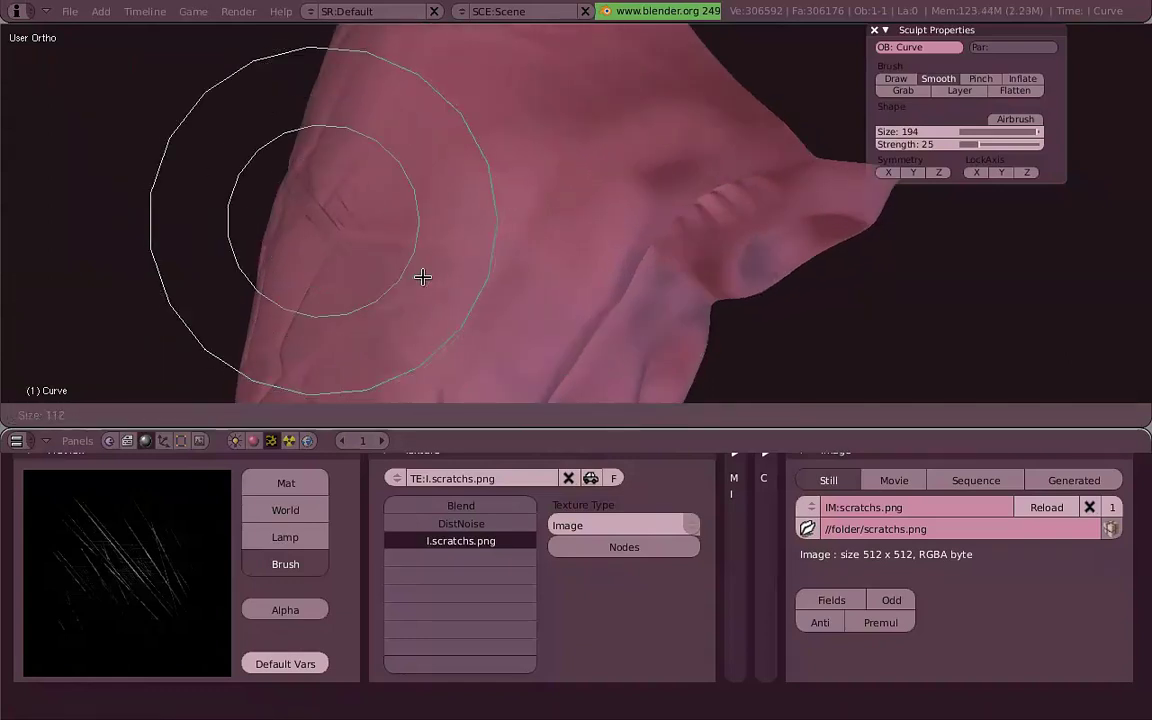
{"action": "right_click", "coordinate": [428, 270]}
{"action": "key", "text": "f"}
{"action": "right_click", "coordinate": [518, 233]}
{"action": "left_click", "coordinate": [499, 215]}
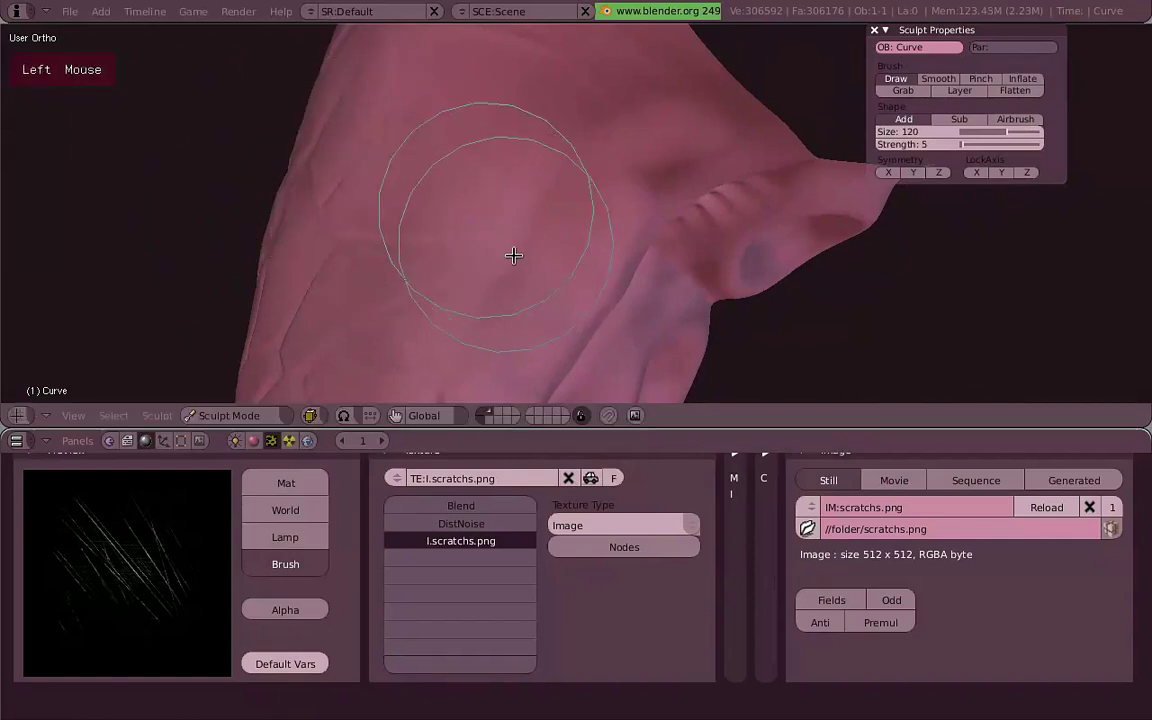
{"action": "middle_click", "coordinate": [300, 126]}
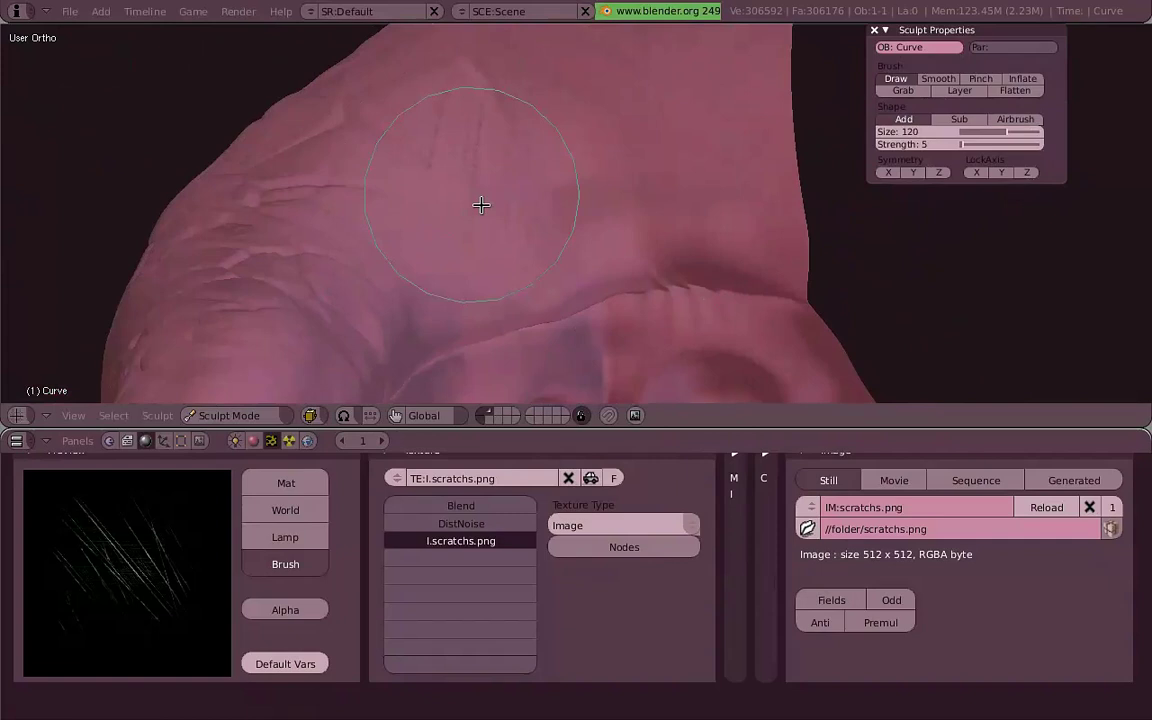
{"action": "left_click", "coordinate": [515, 183]}
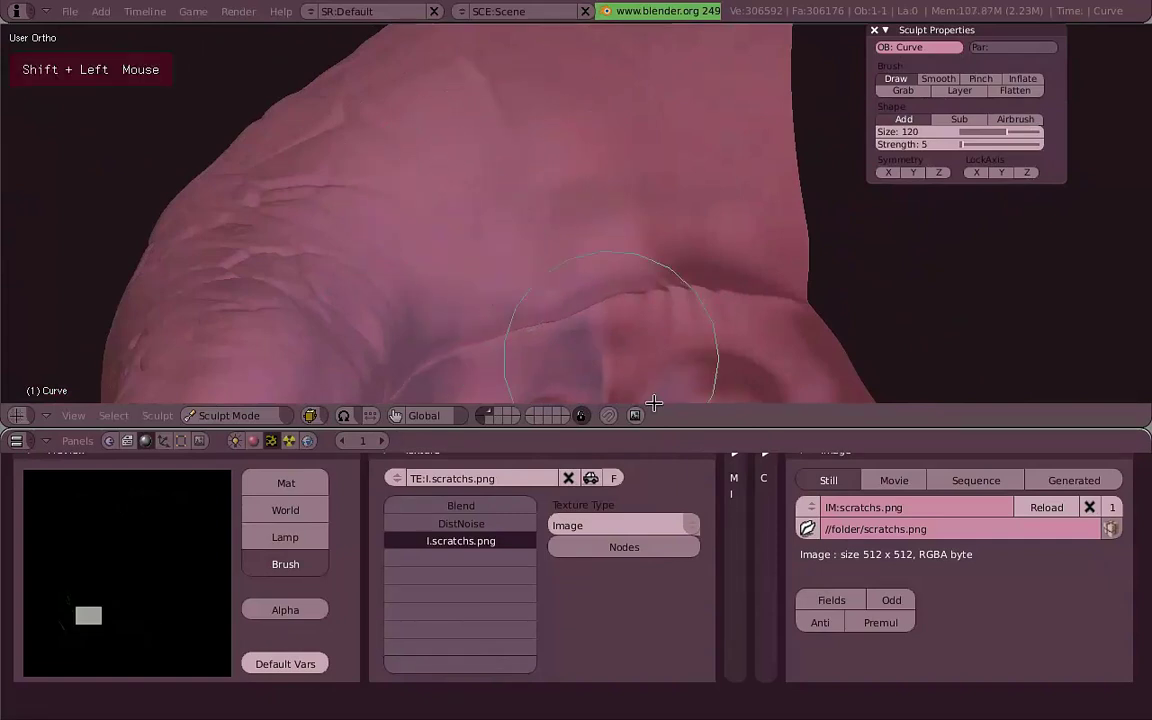
Rotate the scratch texture's stamp angle and streak diagonal scratches over the tentacle's upper side.
{"action": "middle_click", "coordinate": [466, 203]}
{"action": "middle_click", "coordinate": [599, 284]}
{"action": "scroll", "scroll_direction": "down", "scroll_amount": 3}
{"action": "middle_click", "coordinate": [803, 233]}
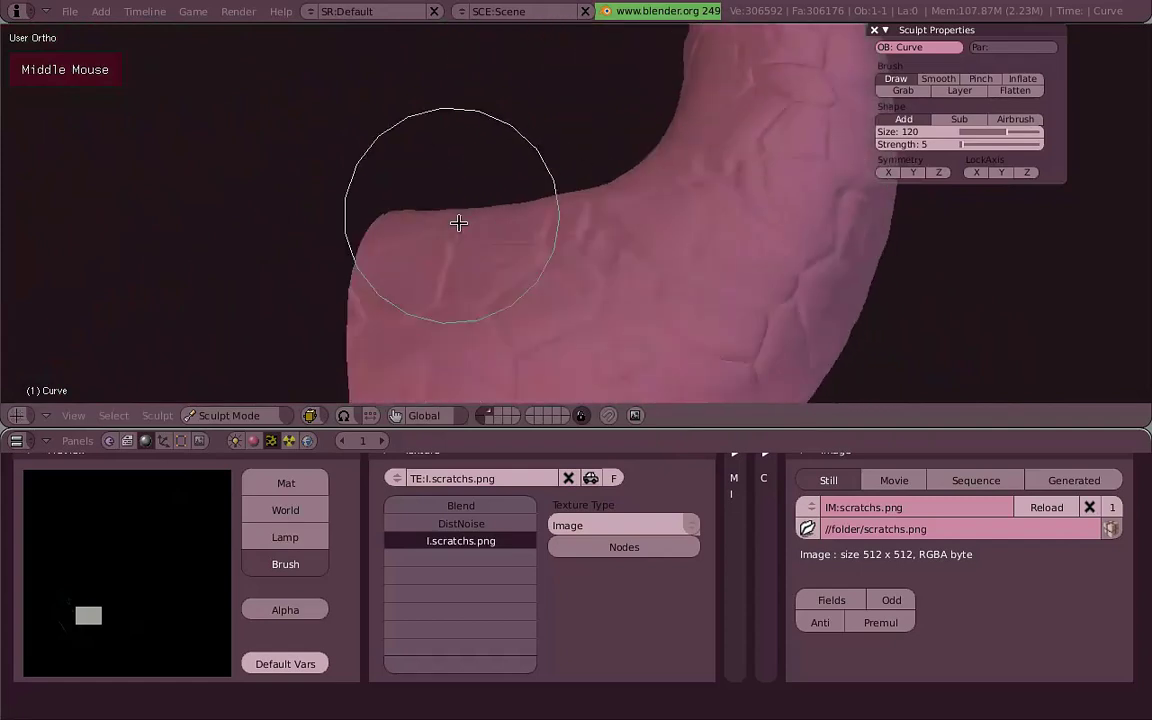
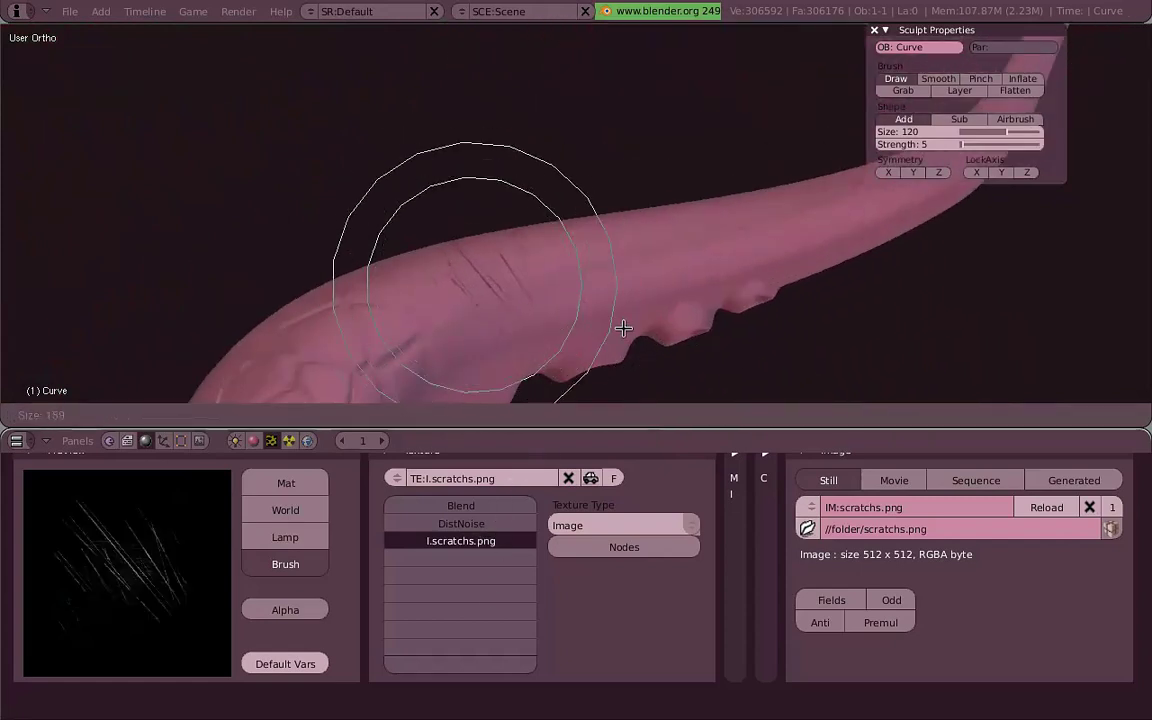
{"action": "right_click", "coordinate": [616, 324]}
{"action": "key", "text": "ctrl+f"}
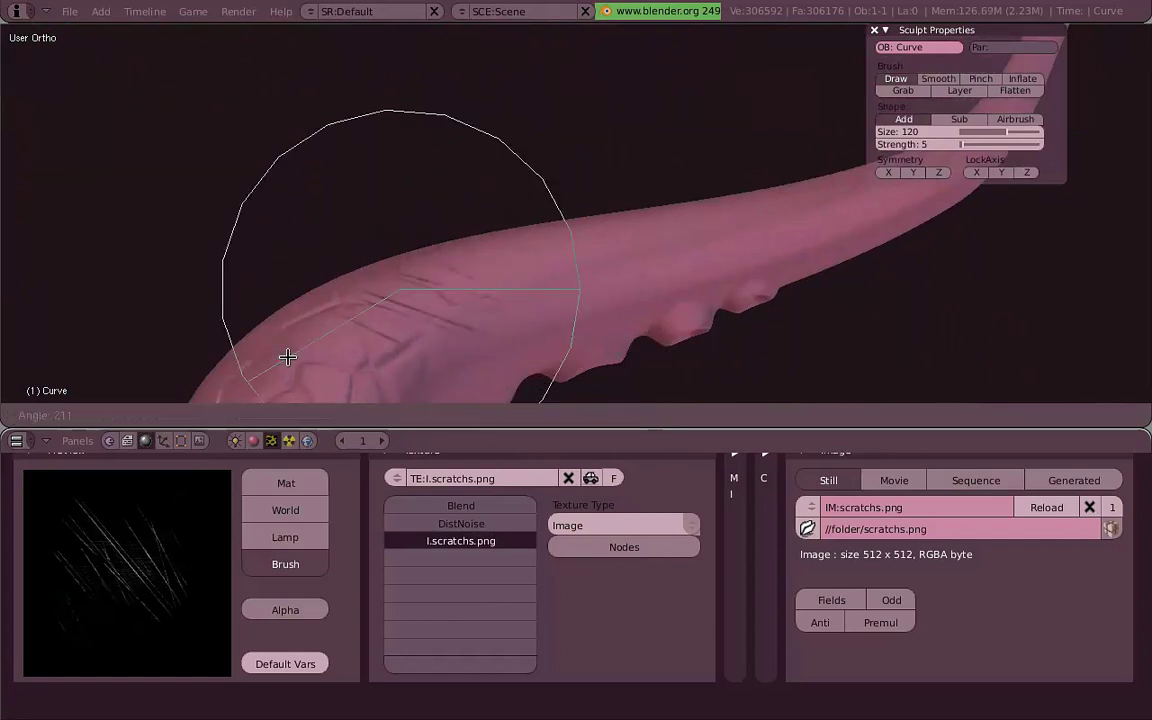
{"action": "left_click", "coordinate": [452, 371]}
{"action": "left_click", "coordinate": [359, 417]}
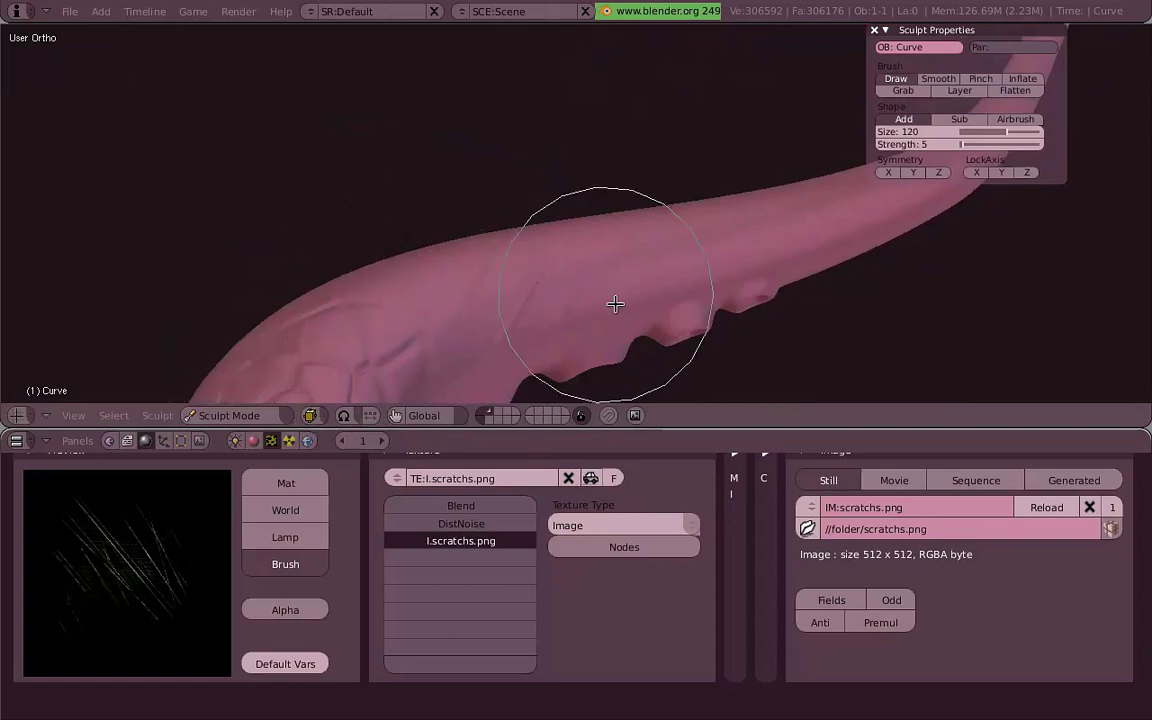
{"action": "left_click", "coordinate": [609, 257]}
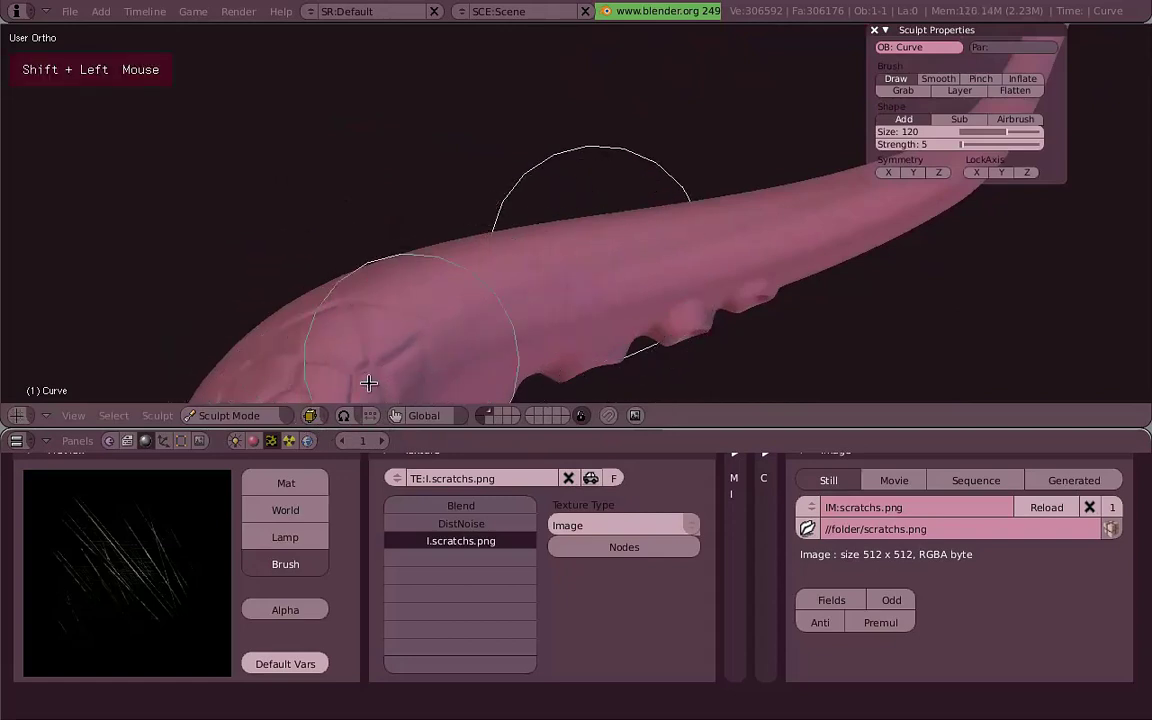
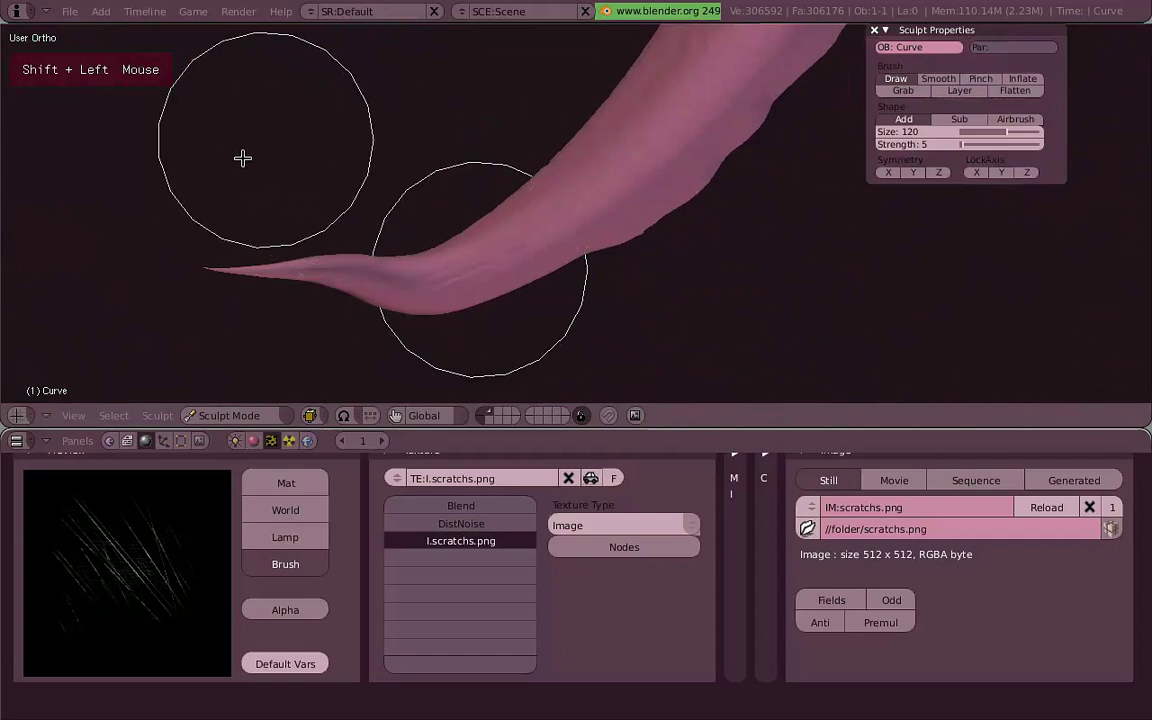
Stamp further fine scratches near the tentacle tip and along its flank.
{"action": "scroll", "scroll_direction": "up", "scroll_amount": 3}
{"action": "left_click", "coordinate": [353, 272]}
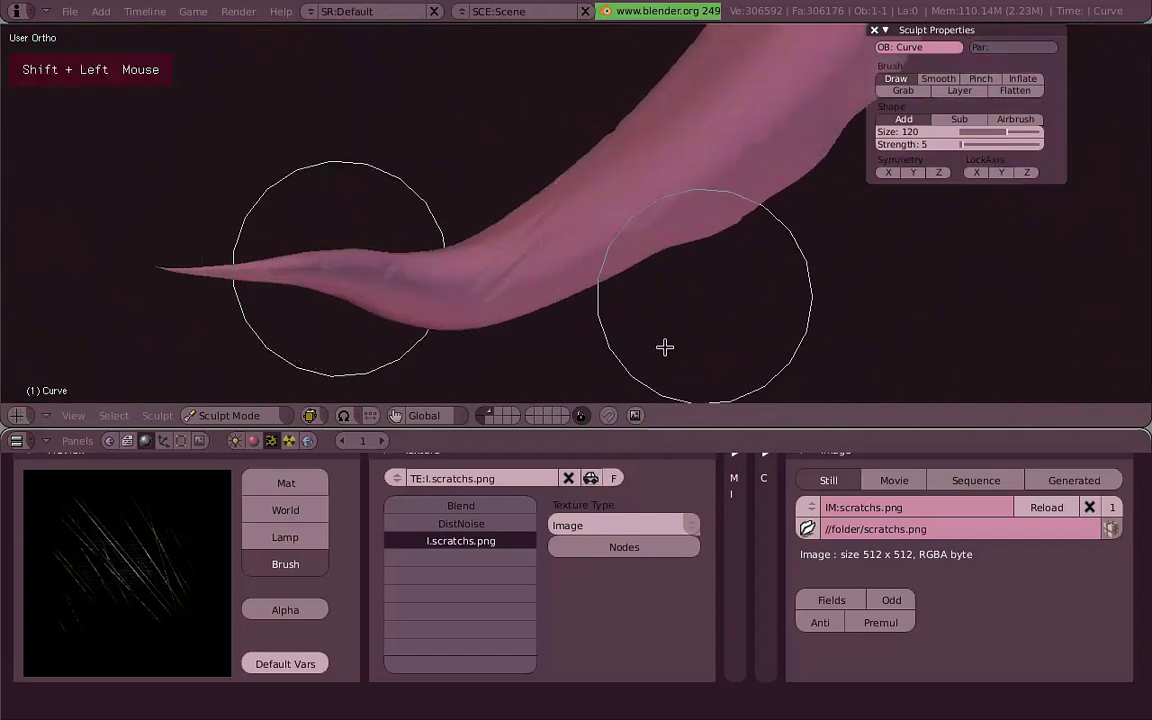
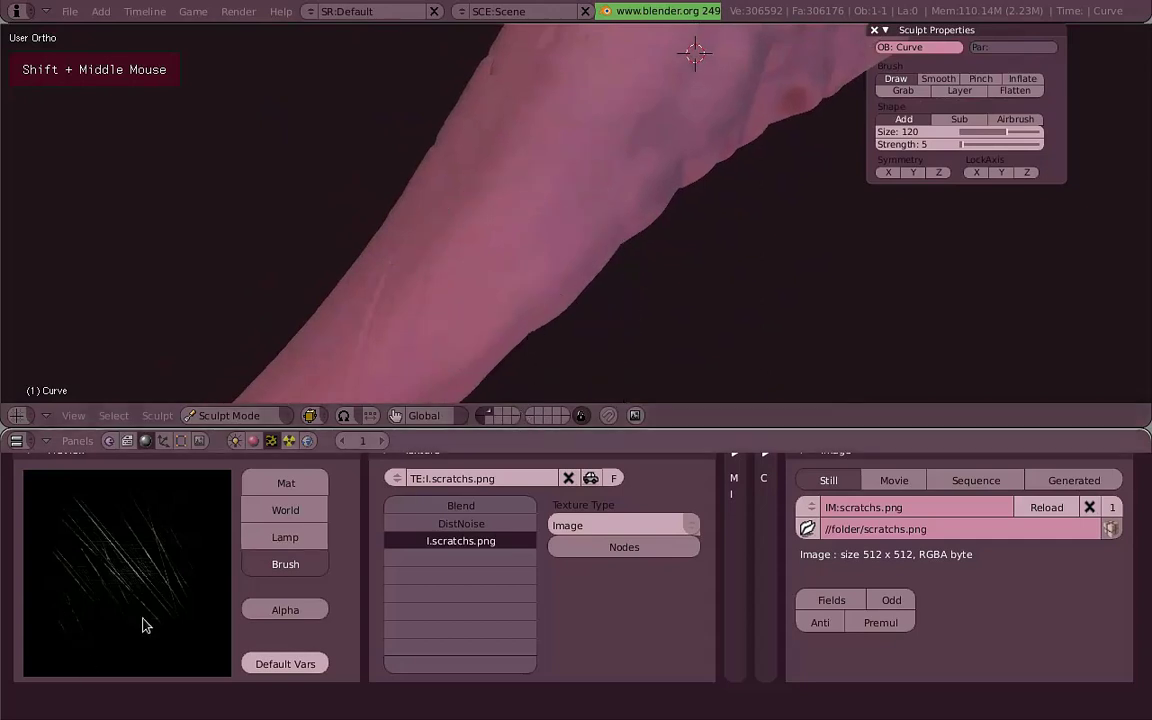
{"action": "scroll", "scroll_direction": "up", "scroll_amount": 3}
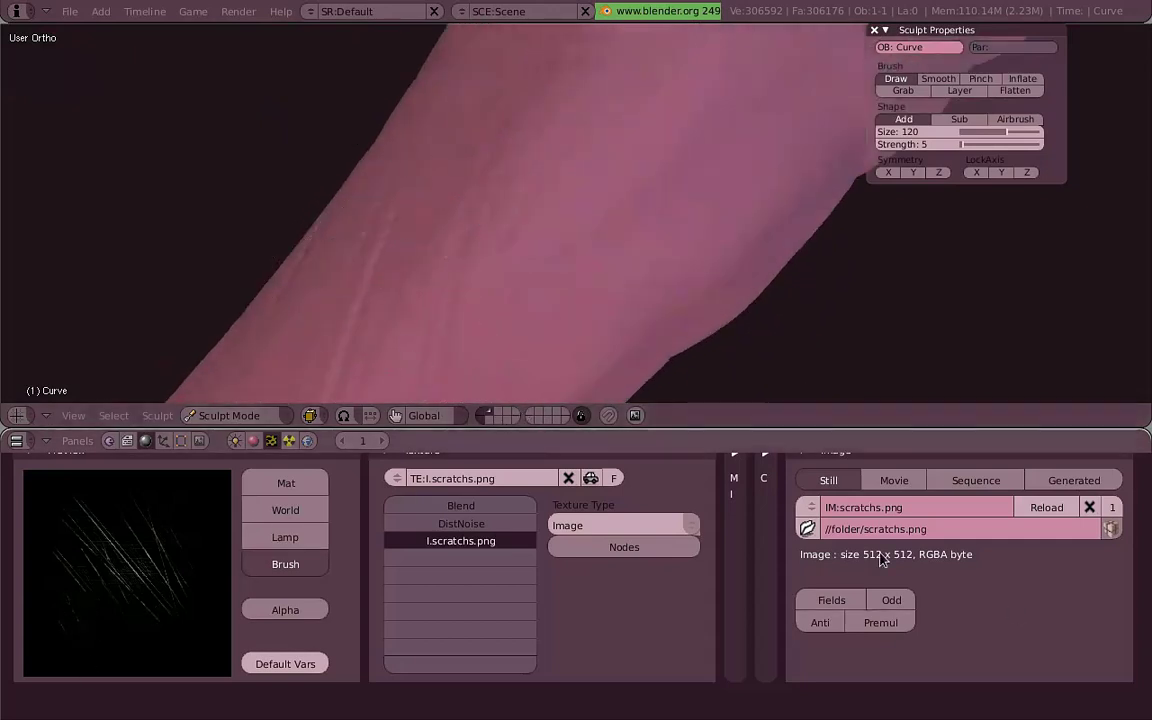
{"action": "scroll", "scroll_direction": "down", "scroll_amount": 3}
{"action": "middle_click", "coordinate": [569, 316]}
{"action": "left_click", "coordinate": [648, 213]}
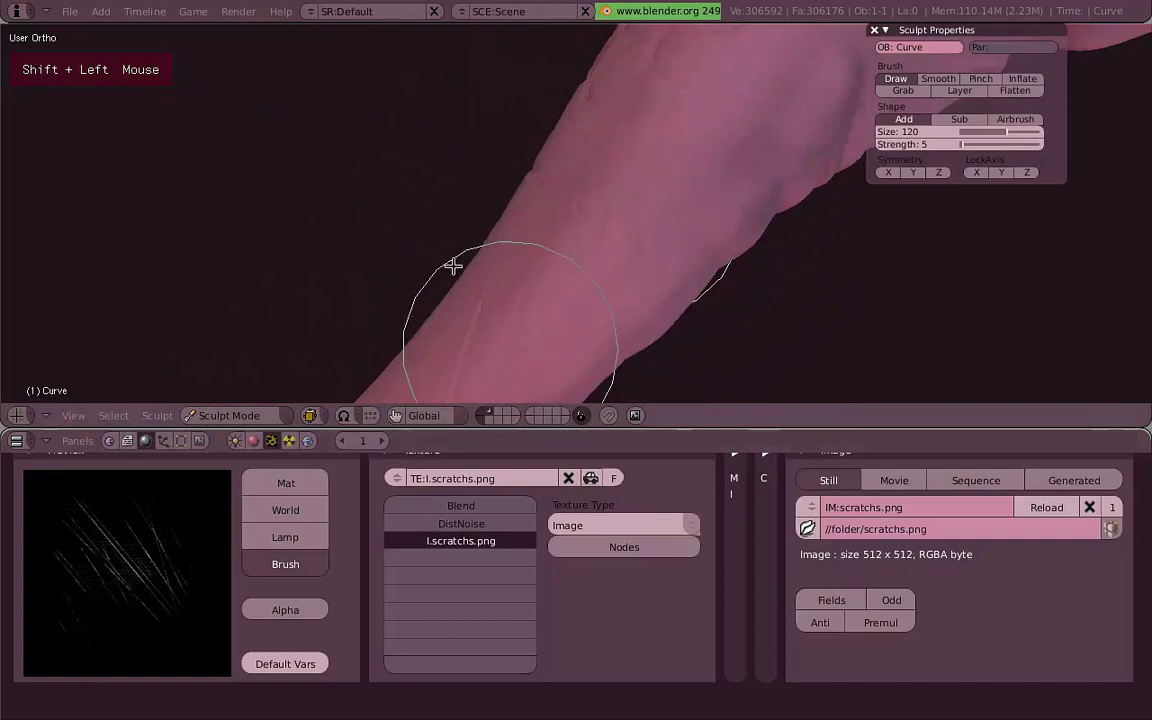
{"action": "middle_click", "coordinate": [517, 256]}
{"action": "middle_click", "coordinate": [533, 221]}
{"action": "middle_click", "coordinate": [653, 207]}
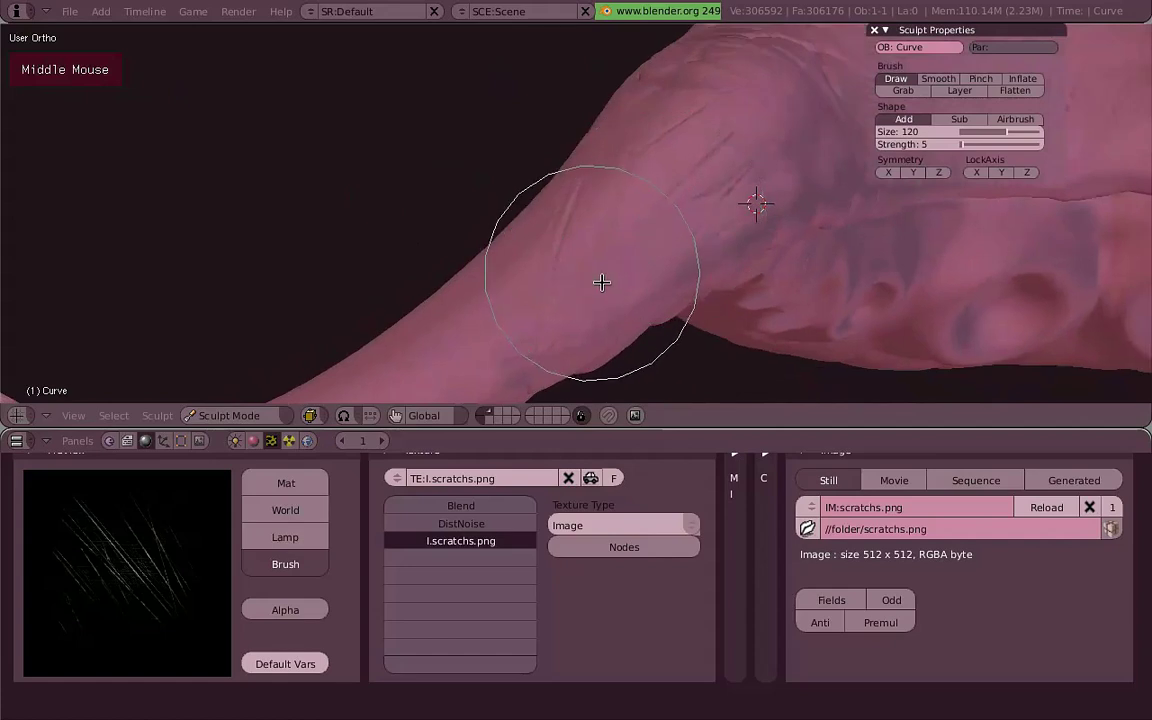
Drop the Pinch brush to size 71, strength 20, and sharpen the scratch grooves into fine wrinkles.
{"action": "key", "text": "s"}
{"action": "middle_click", "coordinate": [595, 268]}
{"action": "scroll", "scroll_direction": "up", "scroll_amount": 3}
{"action": "key", "text": "p"}
{"action": "scroll", "scroll_direction": "up", "scroll_amount": 3}
{"action": "middle_click", "coordinate": [607, 281]}
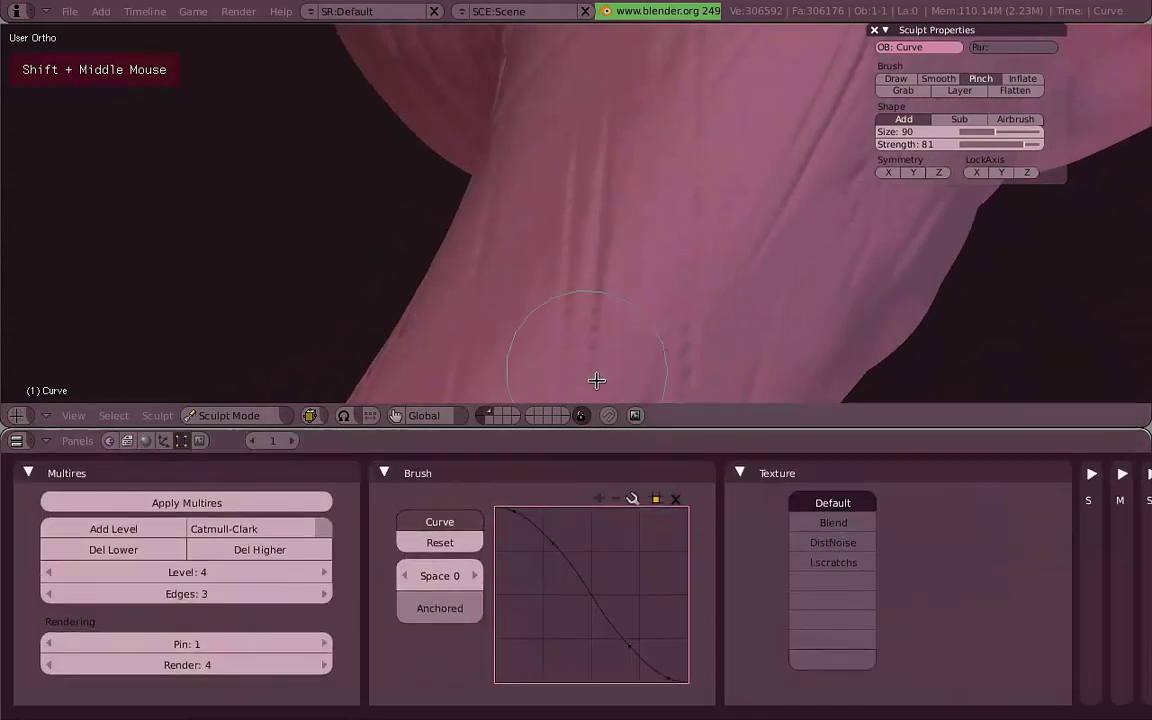
{"action": "left_click", "coordinate": [610, 317]}
{"action": "left_click", "coordinate": [698, 273]}
{"action": "middle_click", "coordinate": [690, 189]}
{"action": "key", "text": "f"}
{"action": "left_click", "coordinate": [697, 293]}
{"action": "left_click", "coordinate": [696, 245]}
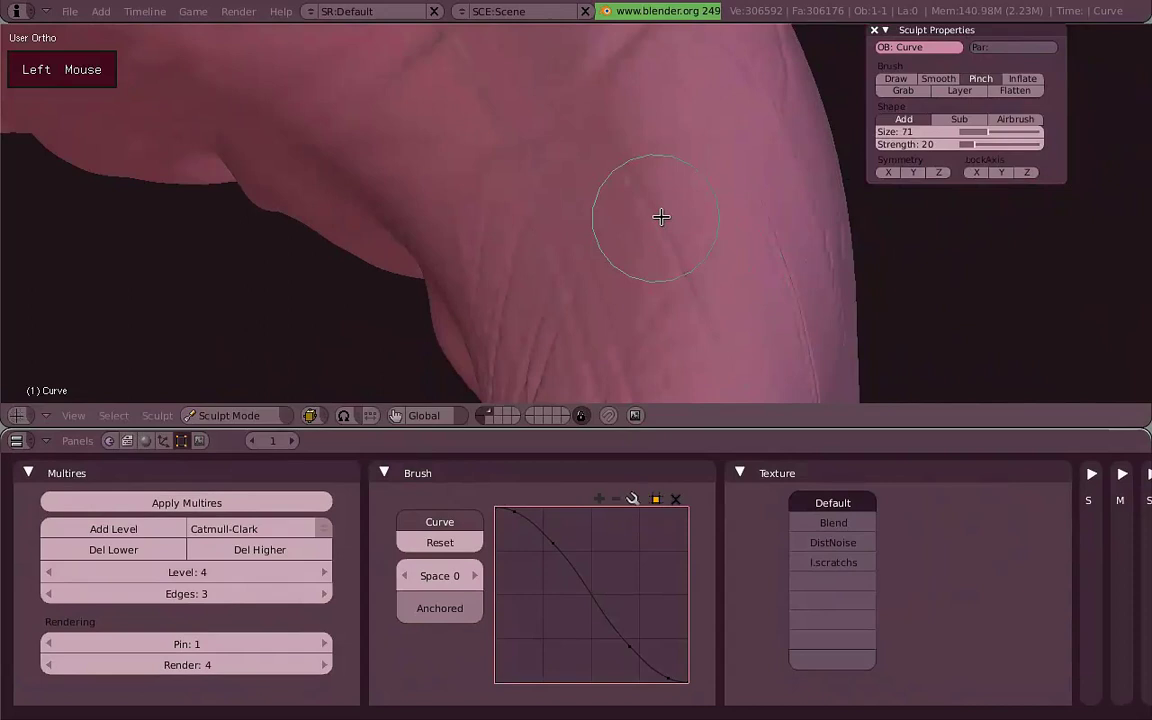
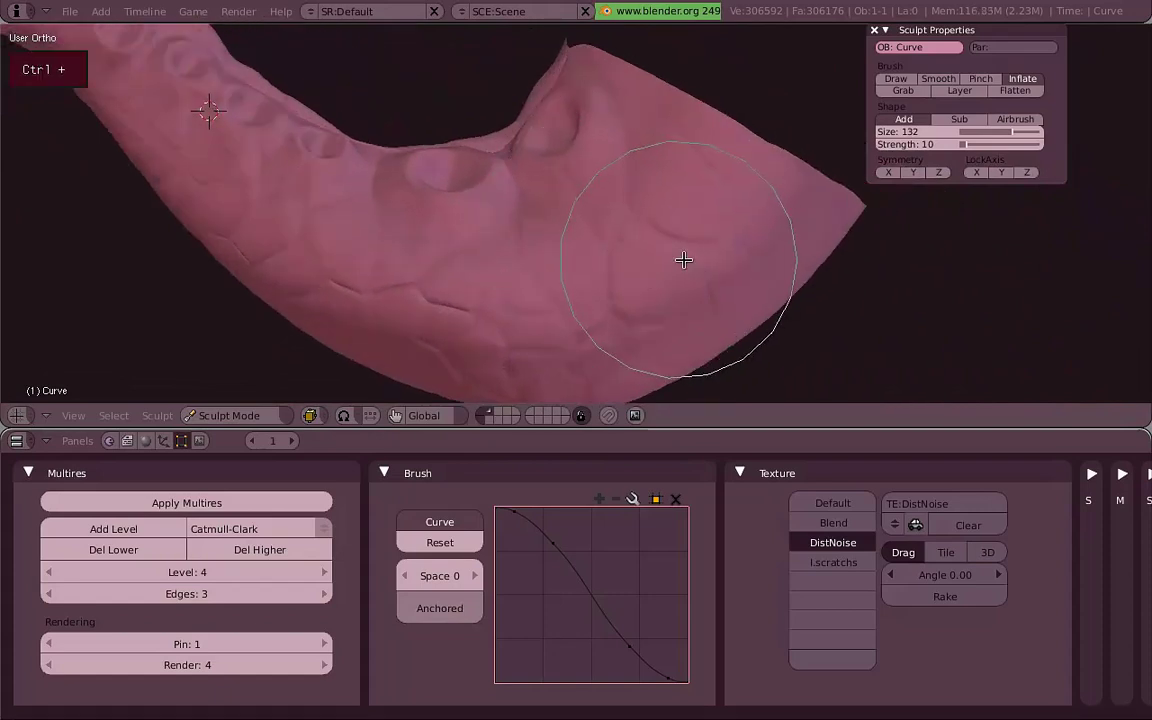
Gently inflate the cracked scales with the DistNoise texture at size 132, strength 3, along the thick section.
{"action": "key", "text": "shift+a"}
{"action": "left_click", "coordinate": [607, 235]}
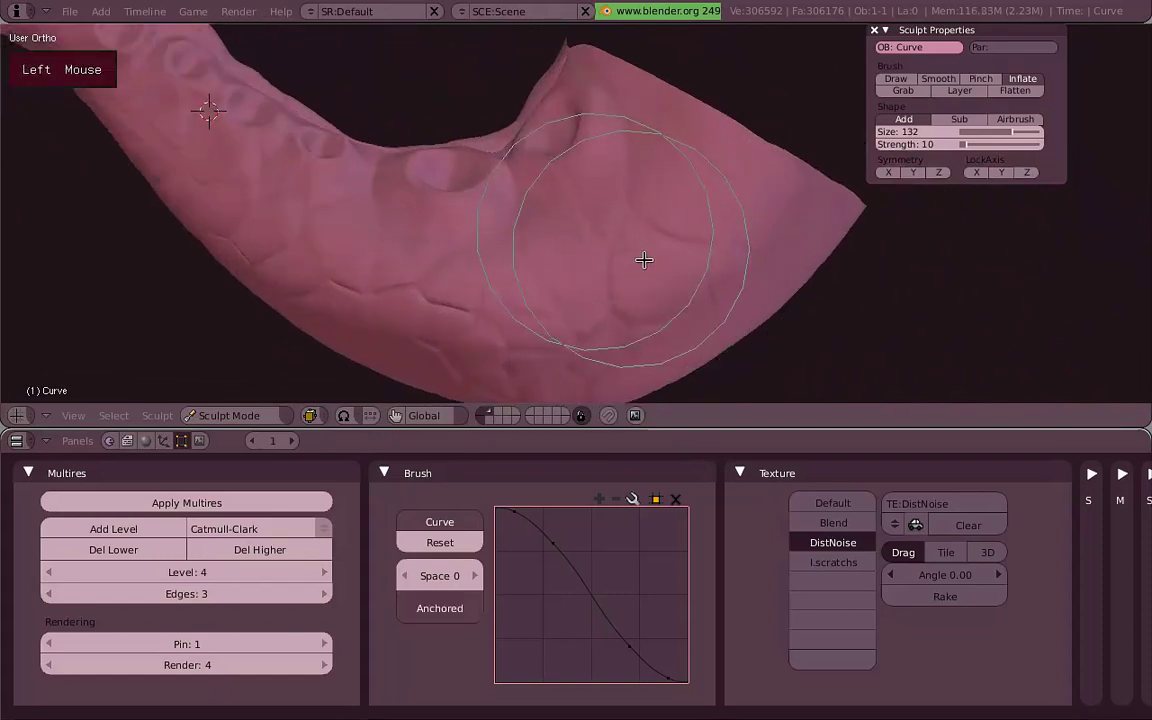
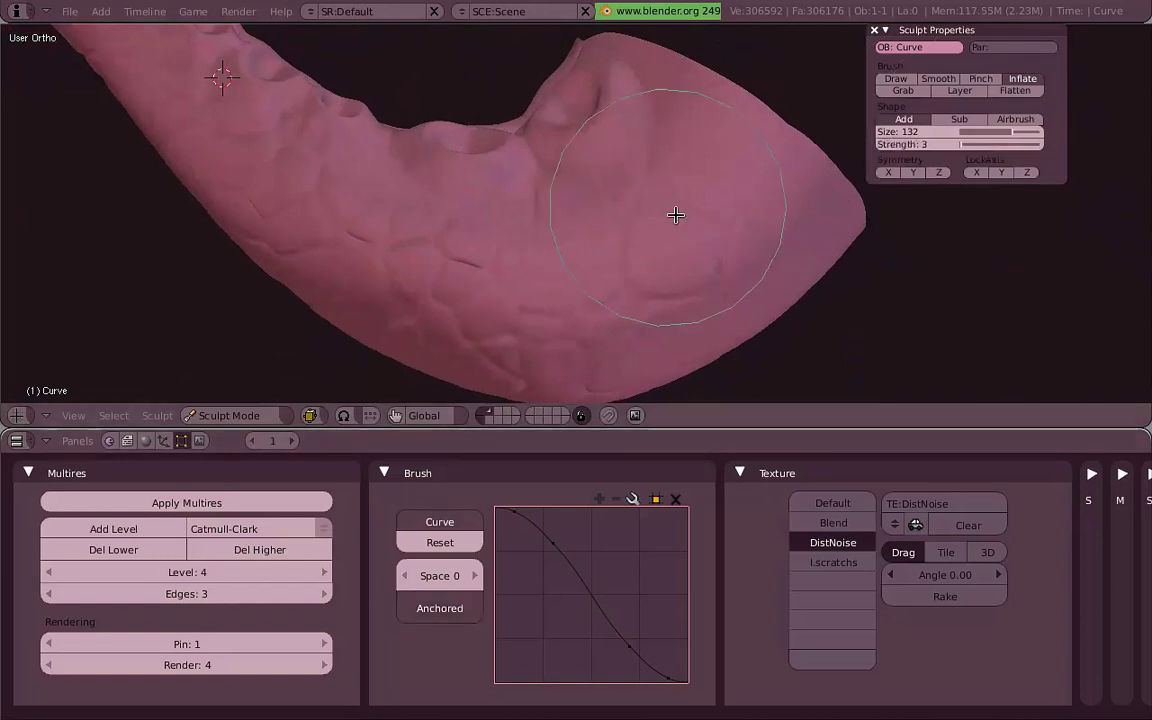
{"action": "left_click", "coordinate": [678, 201]}
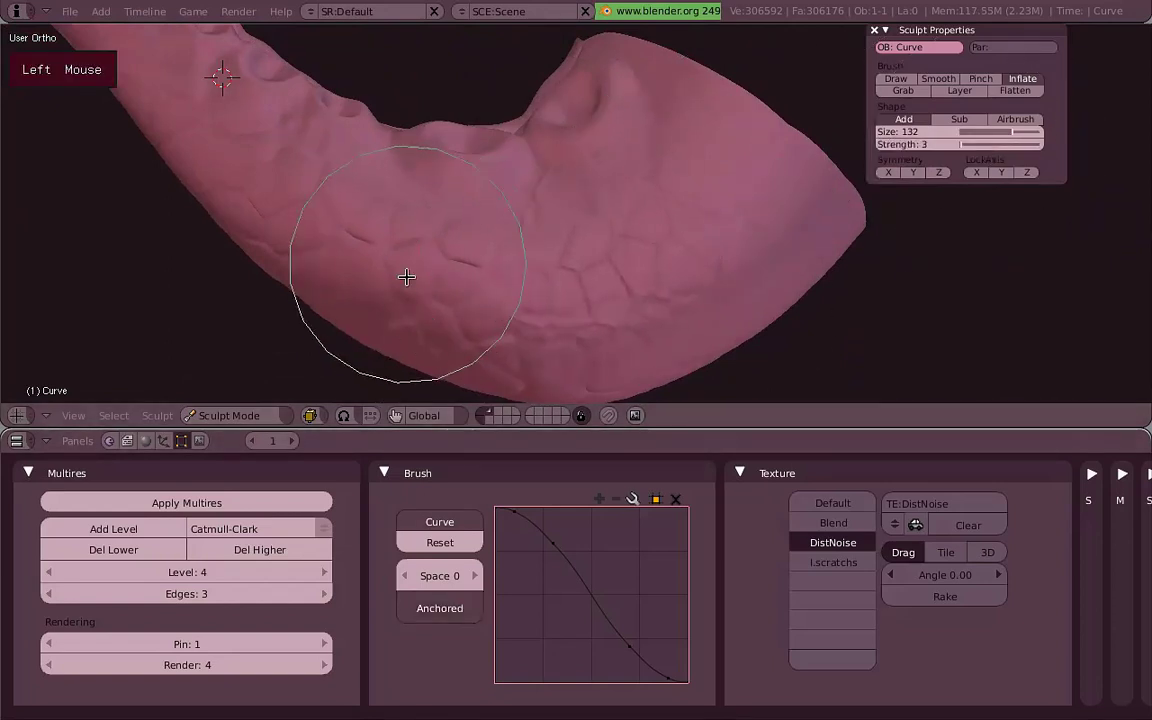
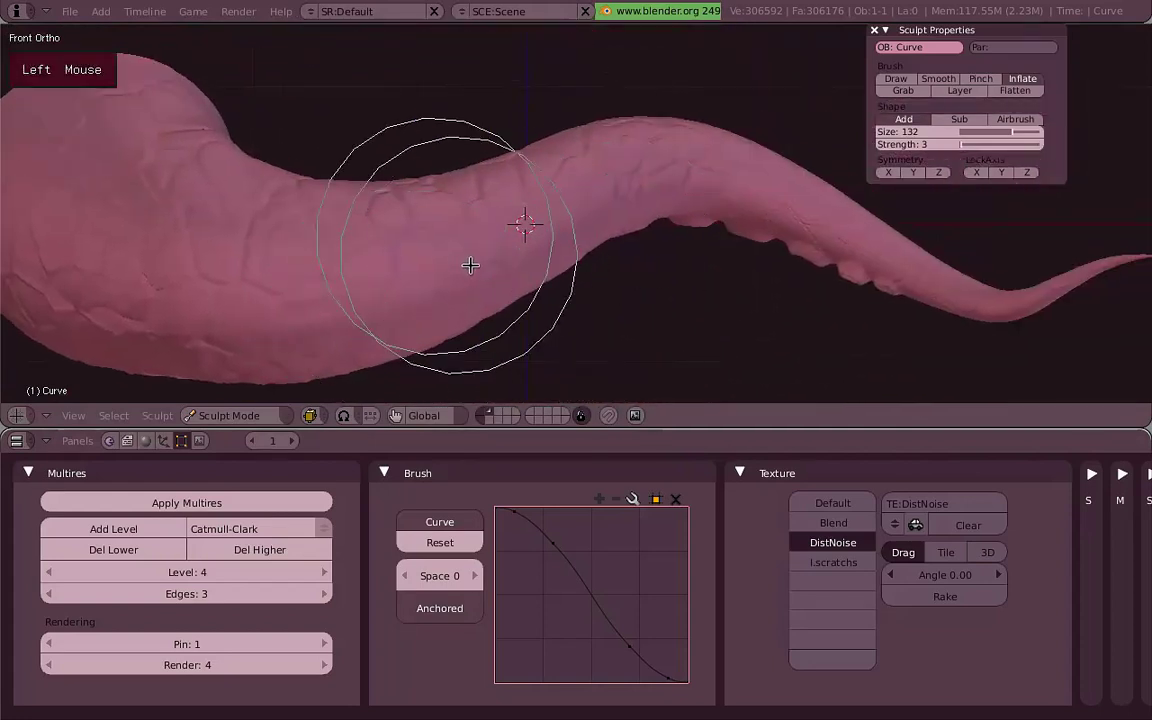
{"action": "left_click", "coordinate": [344, 286]}
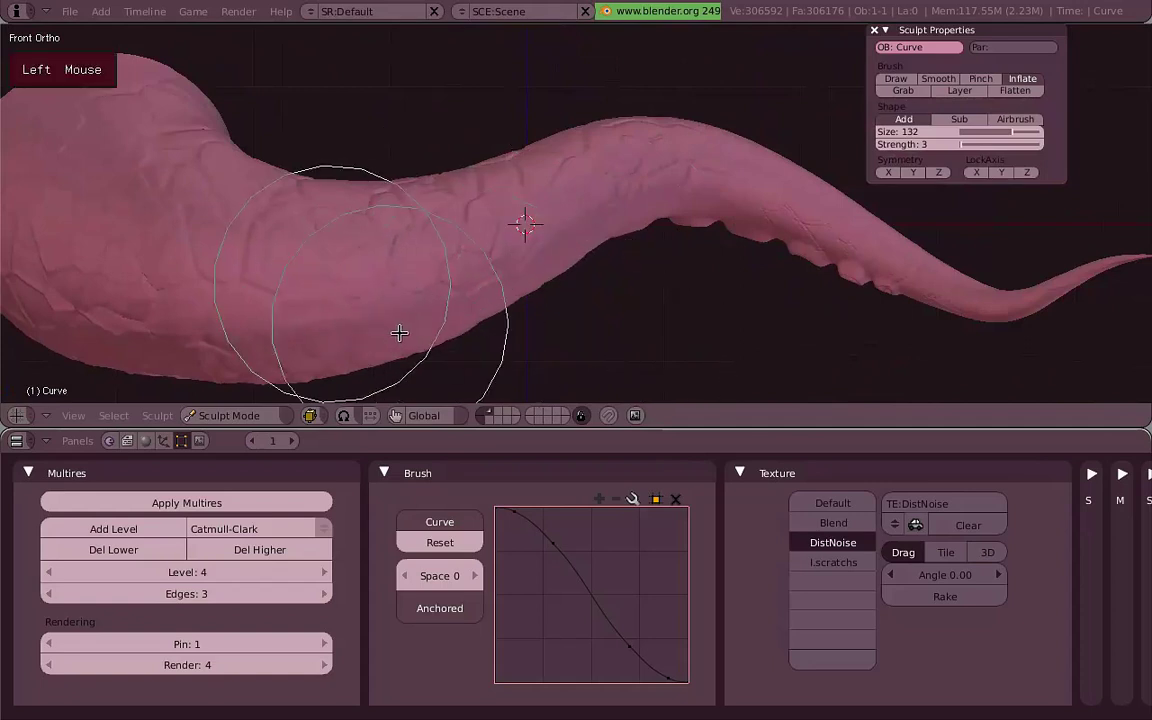
{"action": "left_click", "coordinate": [290, 264]}
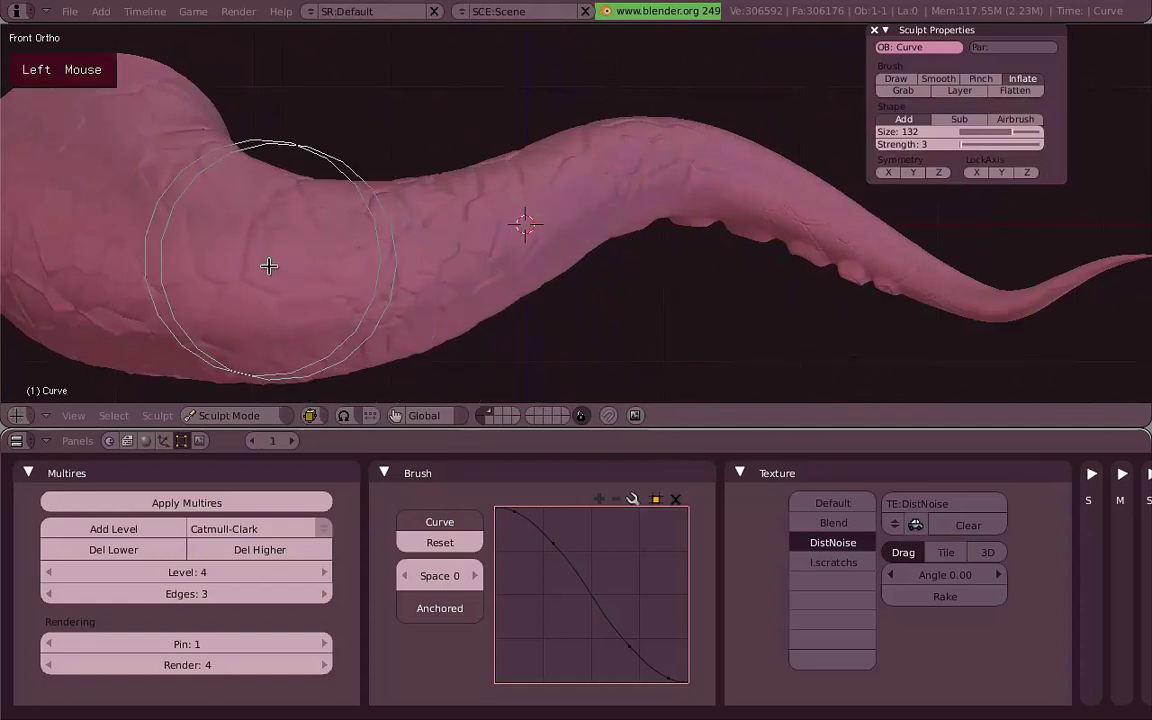